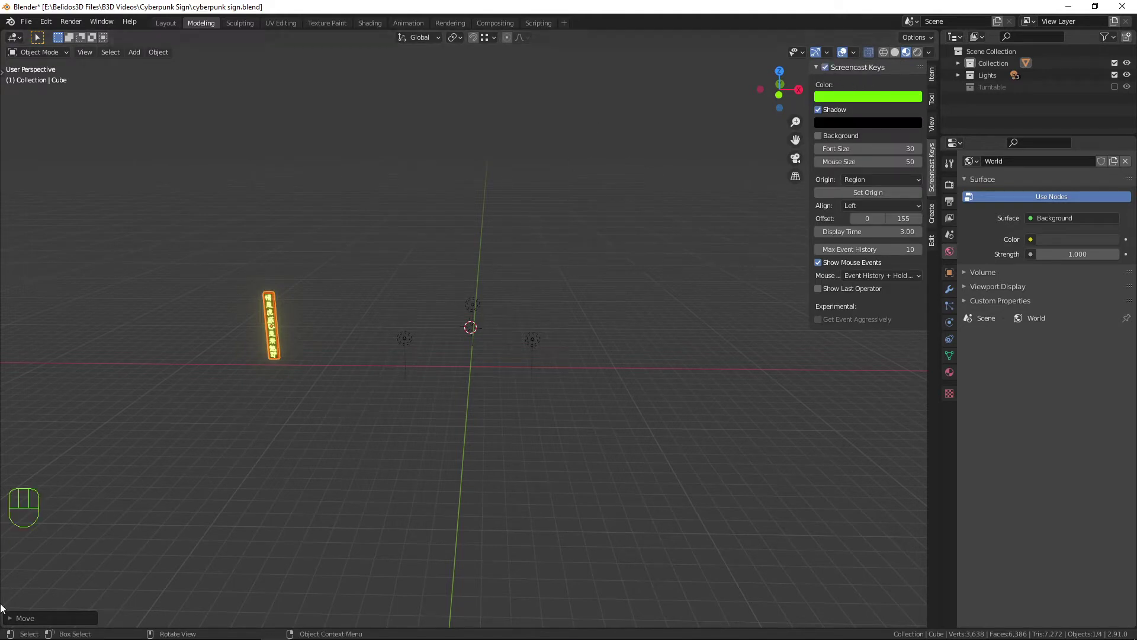
# Recentre the viewport on the world origin and zoom in to frame an empty area there
pyautogui.press('t')
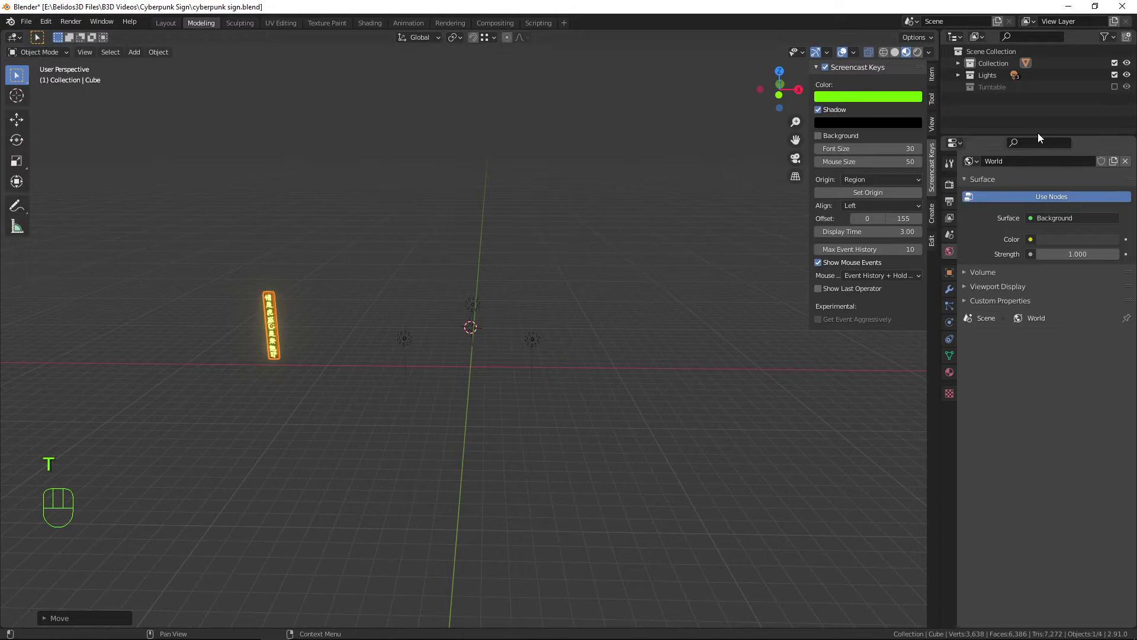
pyautogui.scroll(-3)
pyautogui.scroll(3)
pyautogui.moveTo(571, 360); pyautogui.dragTo(571, 344)
pyautogui.press('shift+c')
pyautogui.moveTo(664, 365); pyautogui.dragTo(649, 377)
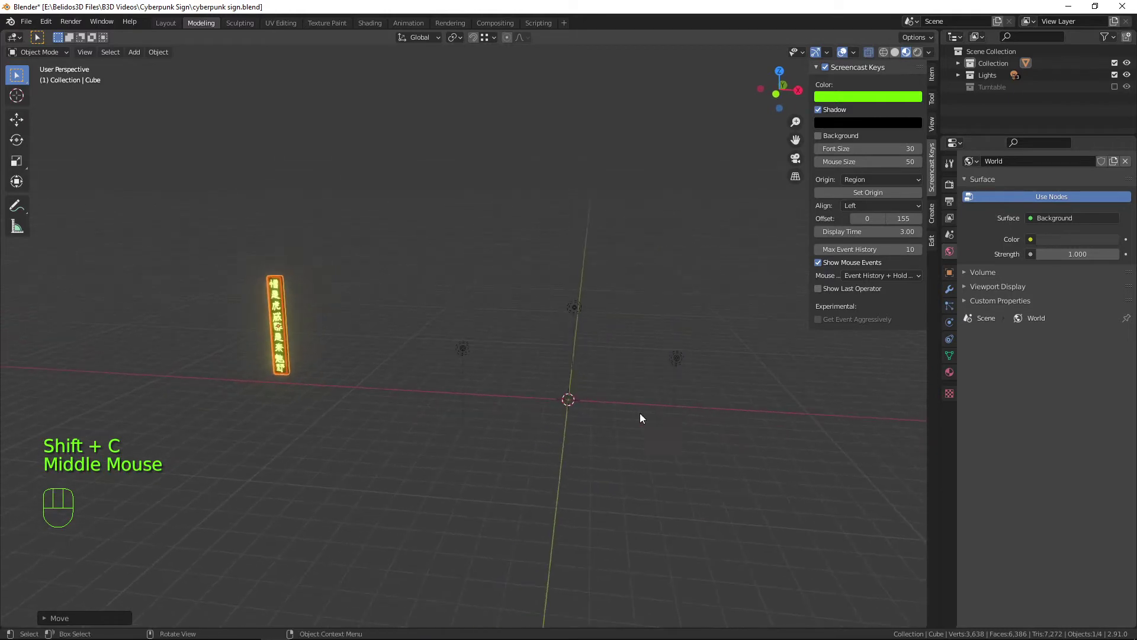
pyautogui.scroll(3)
pyautogui.moveTo(715, 423); pyautogui.dragTo(571, 382)
pyautogui.moveTo(604, 403); pyautogui.dragTo(602, 416)
pyautogui.scroll(3)
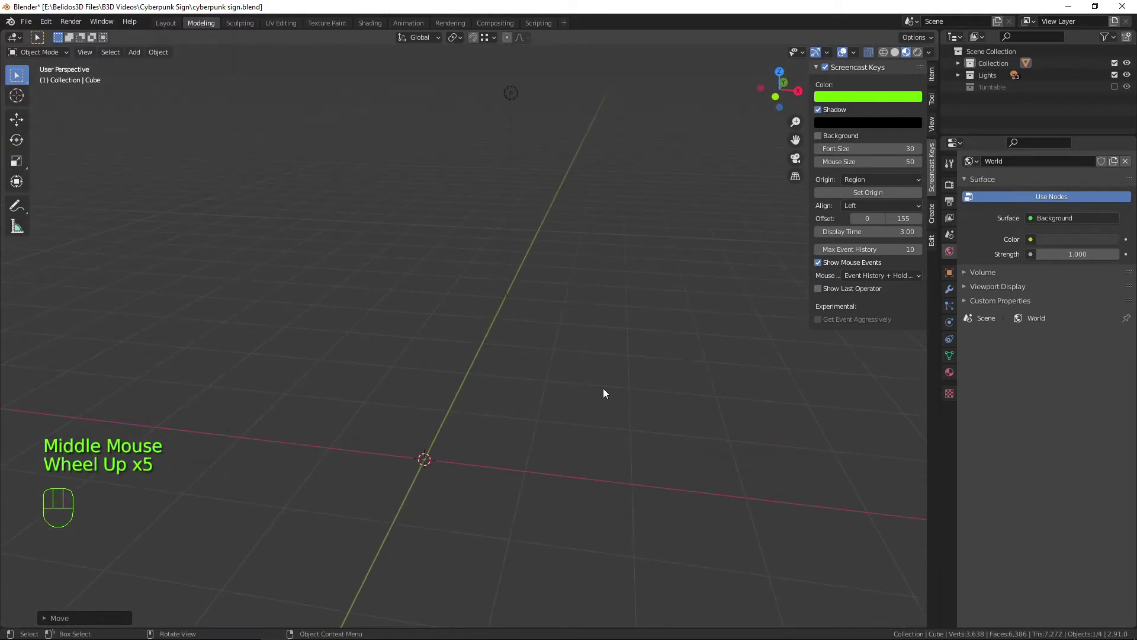
# Add a Text object at the world origin and view it from directly above
pyautogui.press('shift+a')
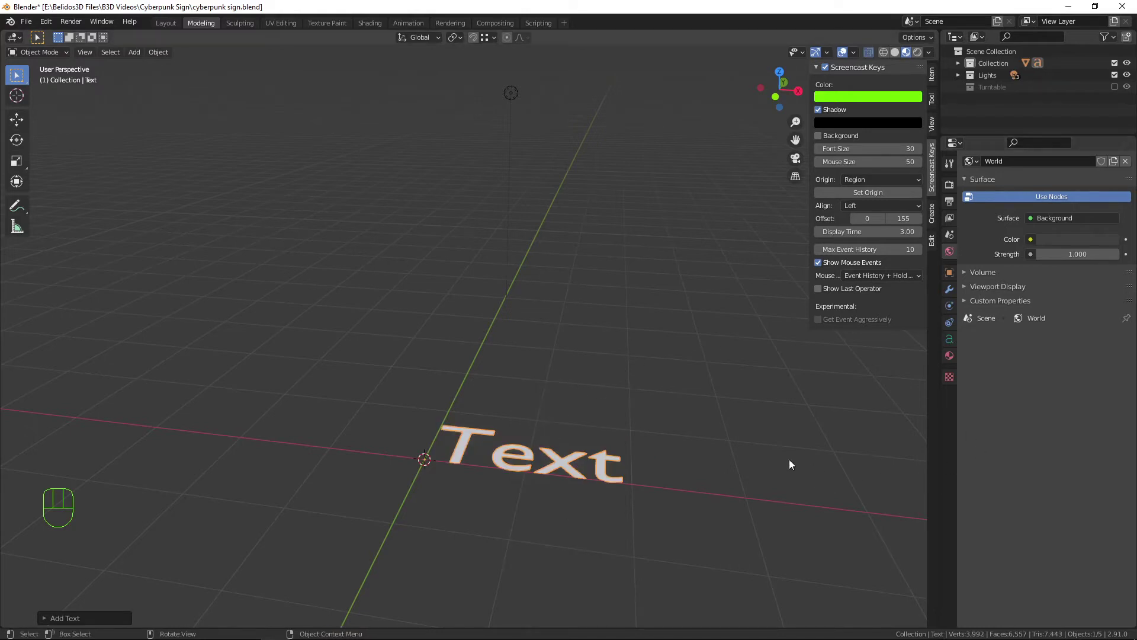
pyautogui.moveTo(755, 430); pyautogui.dragTo(676, 425)
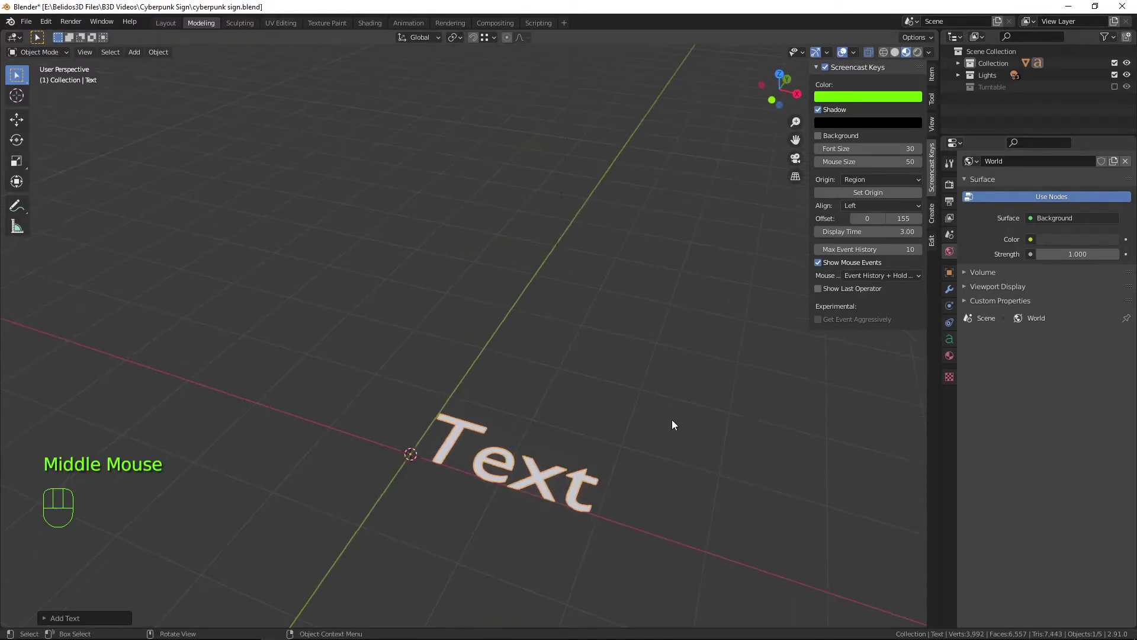
pyautogui.press('KP_7')
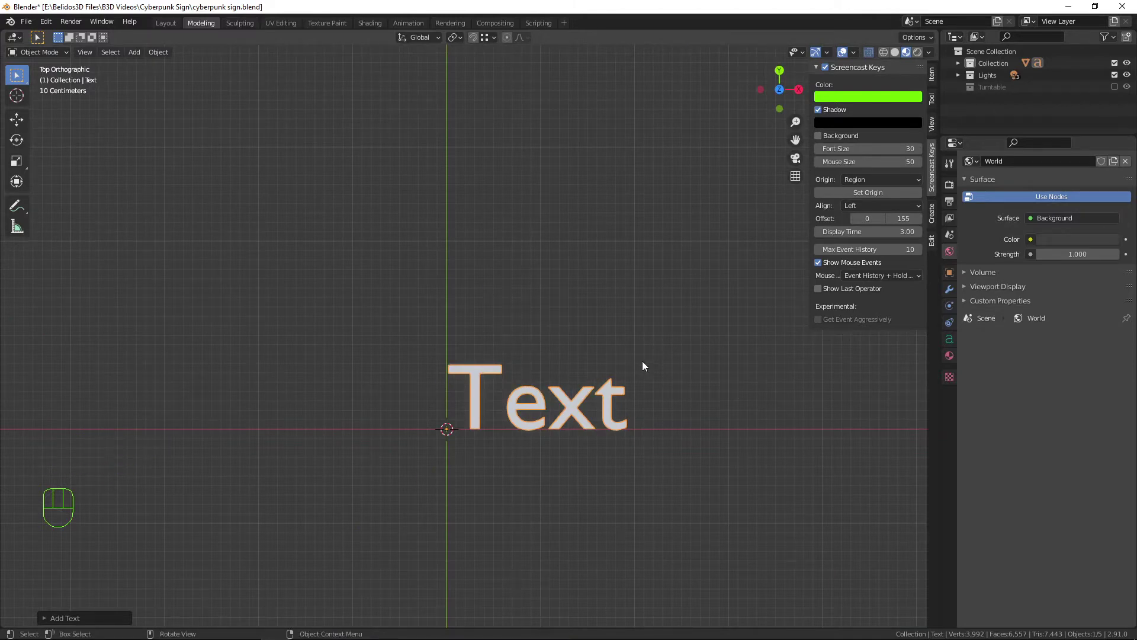
# Enter text editing, erase the placeholder 'Text' letters, then undo back to the original word
pyautogui.press('Tab')
pyautogui.scroll(3)
pyautogui.press('BackSpace')
pyautogui.press('BackSpace')
pyautogui.press('BackSpace')
pyautogui.press('BackSpace')
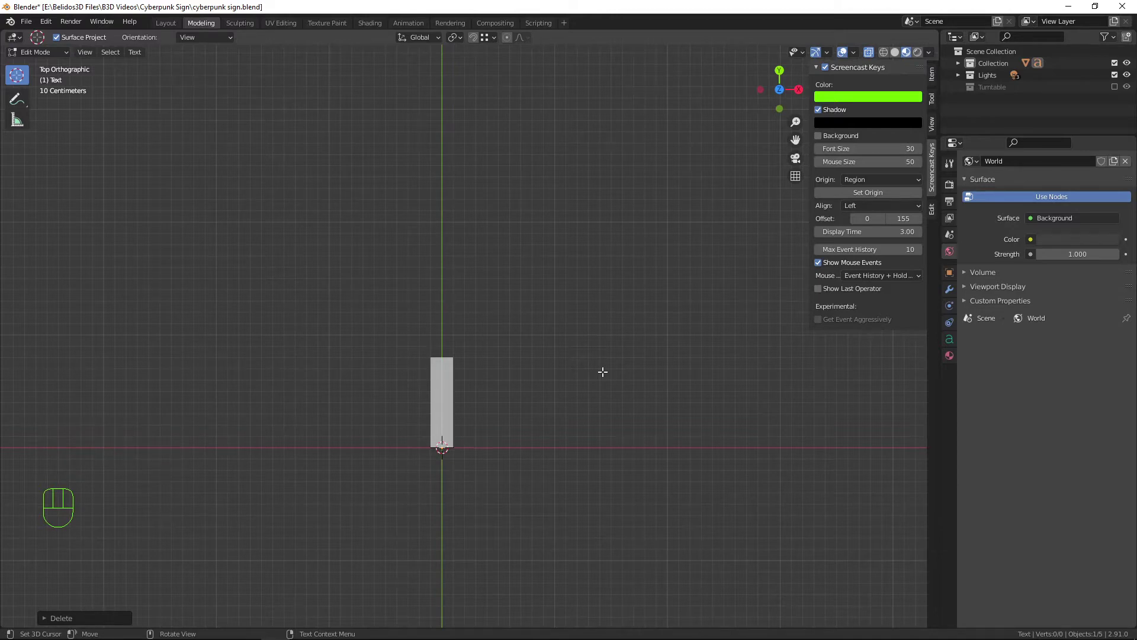
pyautogui.press('shift+t')
pyautogui.press('e')
pyautogui.press('x')
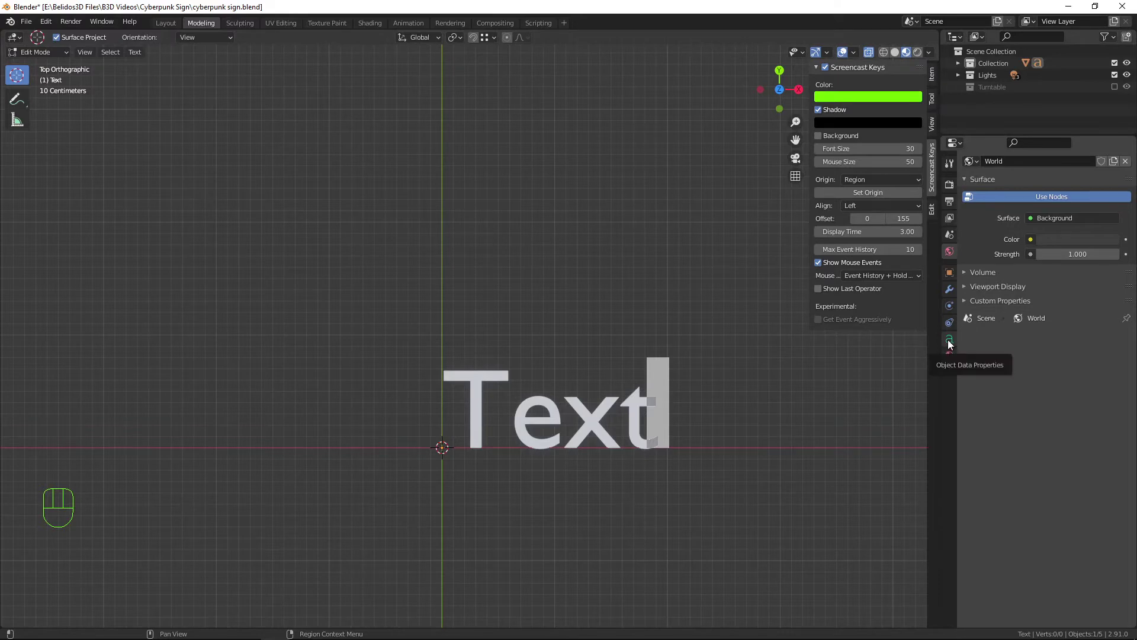
# In Object Data Properties, load GojuOn as the text's Regular font for Chinese-style characters
pyautogui.click(952, 345)
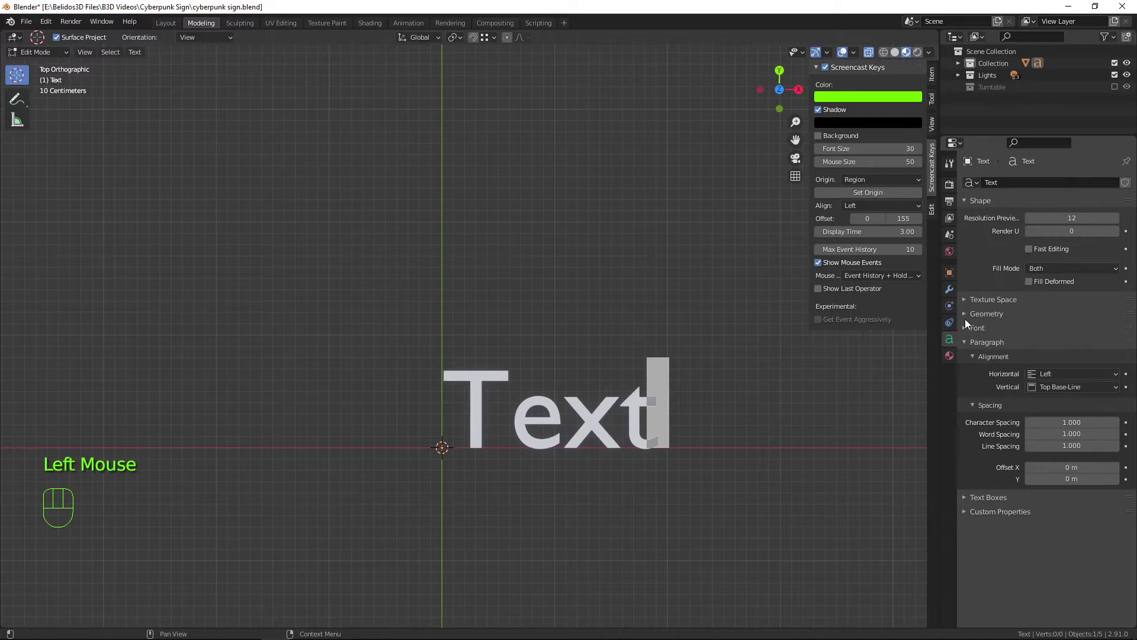
pyautogui.click(968, 334)
pyautogui.scroll(-3)
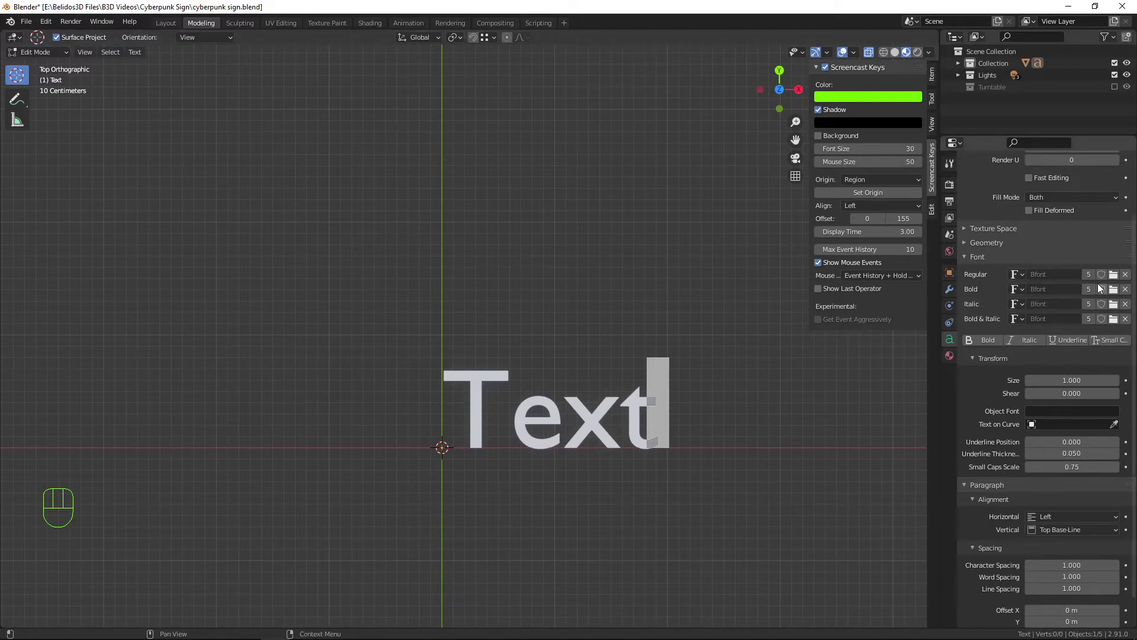
pyautogui.click(1115, 281)
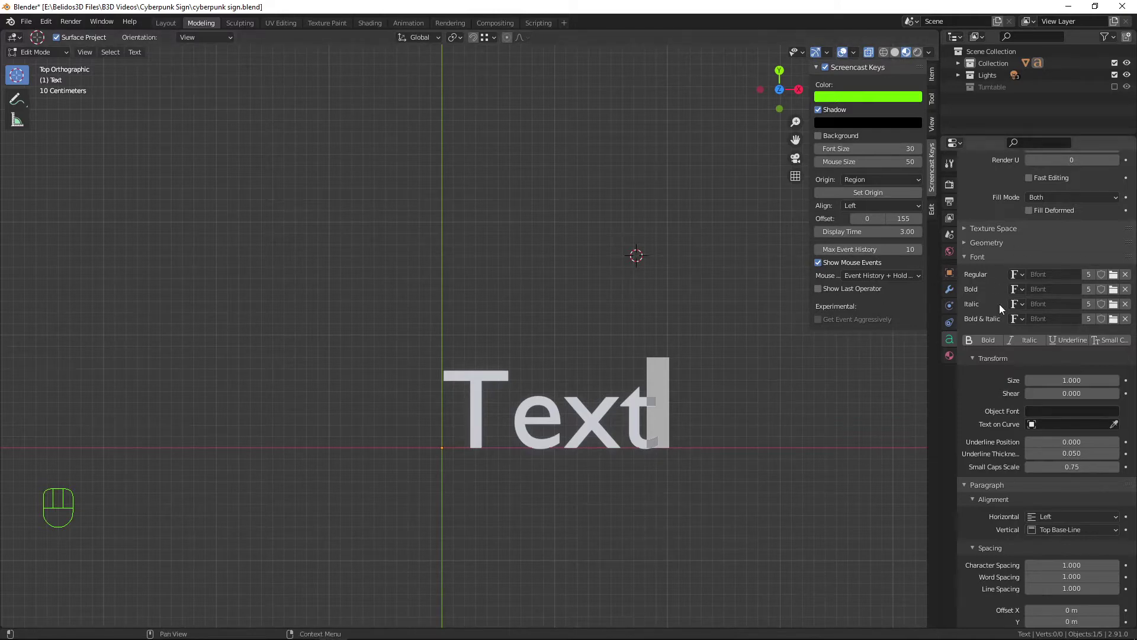
pyautogui.click(1116, 277)
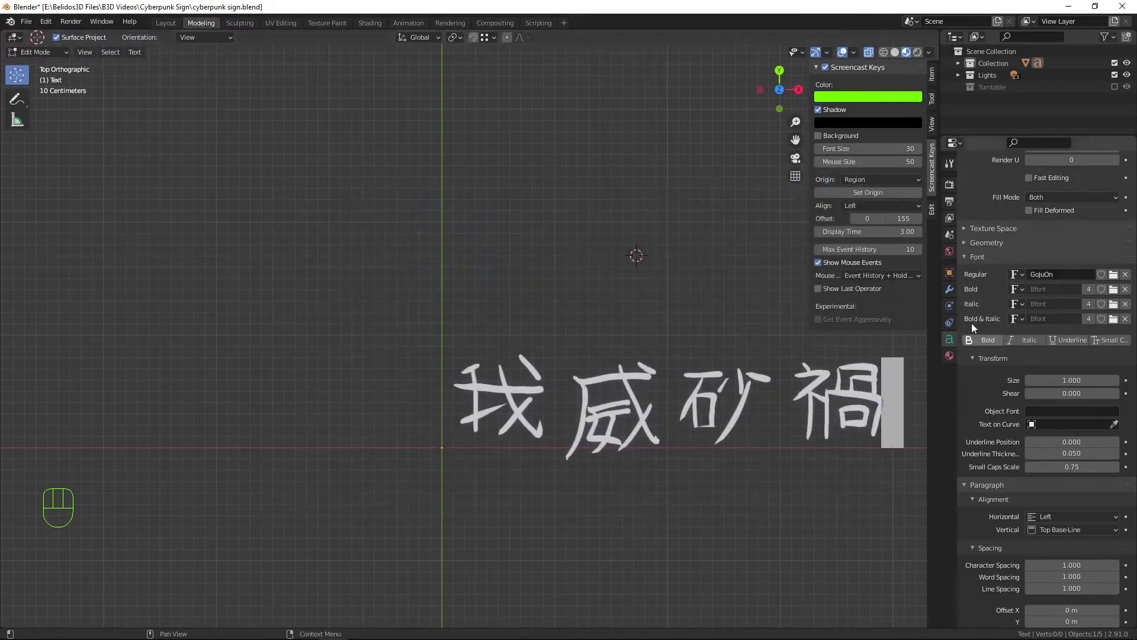
# Clear out all the existing characters of the text
pyautogui.scroll(-3)
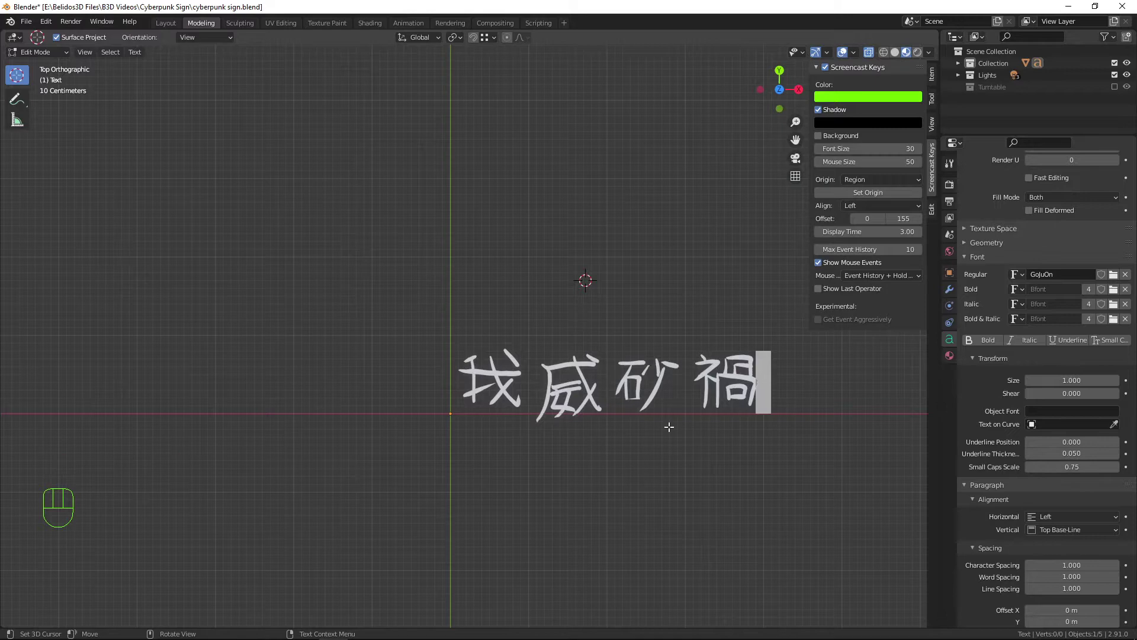
pyautogui.press('BackSpace')
pyautogui.press('BackSpace')
pyautogui.press('BackSpace')
pyautogui.press('BackSpace')
pyautogui.click(744, 401)
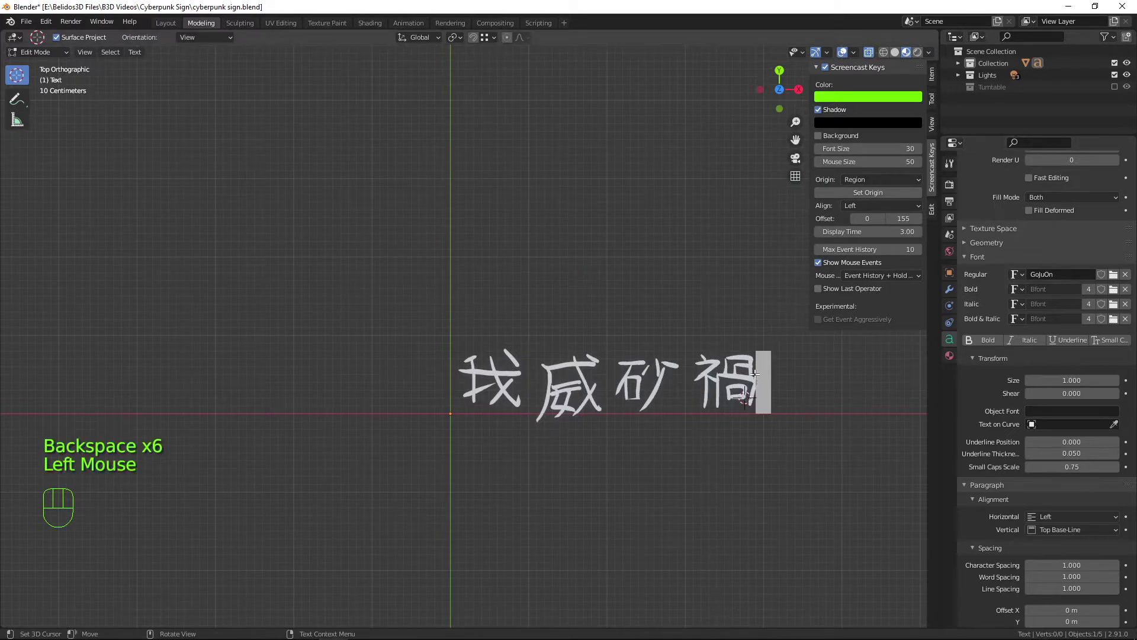
pyautogui.press('BackSpace')
pyautogui.press('BackSpace')
pyautogui.press('BackSpace')
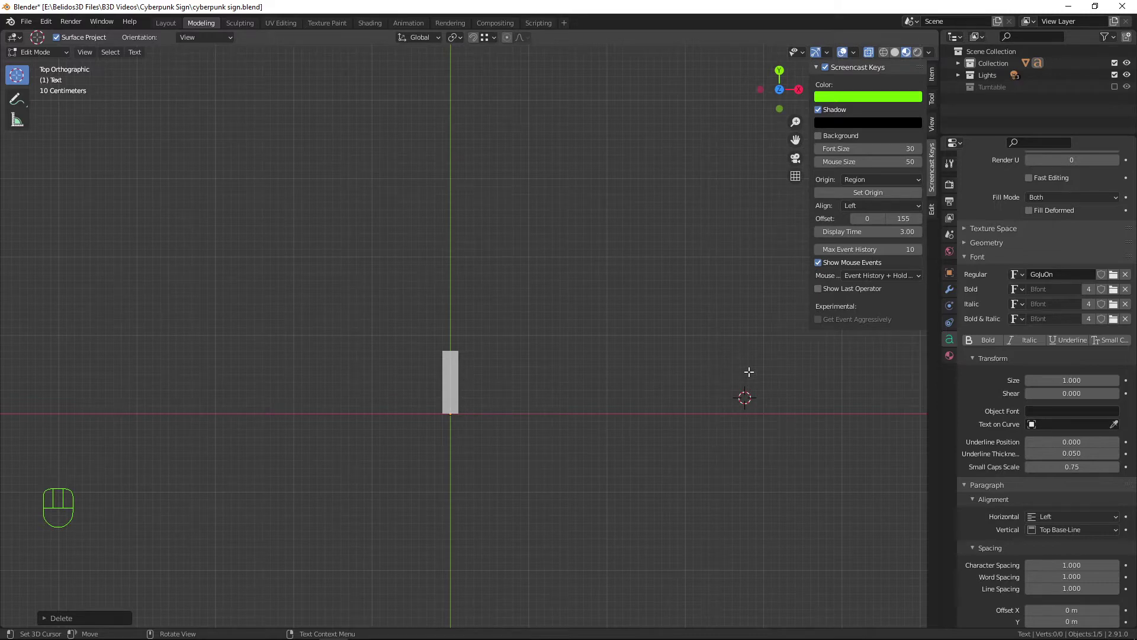
# Enter the nine new sign characters ('Ciberpunk' keys rendered in GojuOn)
pyautogui.press('shift+c')
pyautogui.press('i')
pyautogui.press('b')
pyautogui.press('e')
pyautogui.press('r')
pyautogui.press('p')
pyautogui.press('u')
pyautogui.press('n')
pyautogui.press('k')
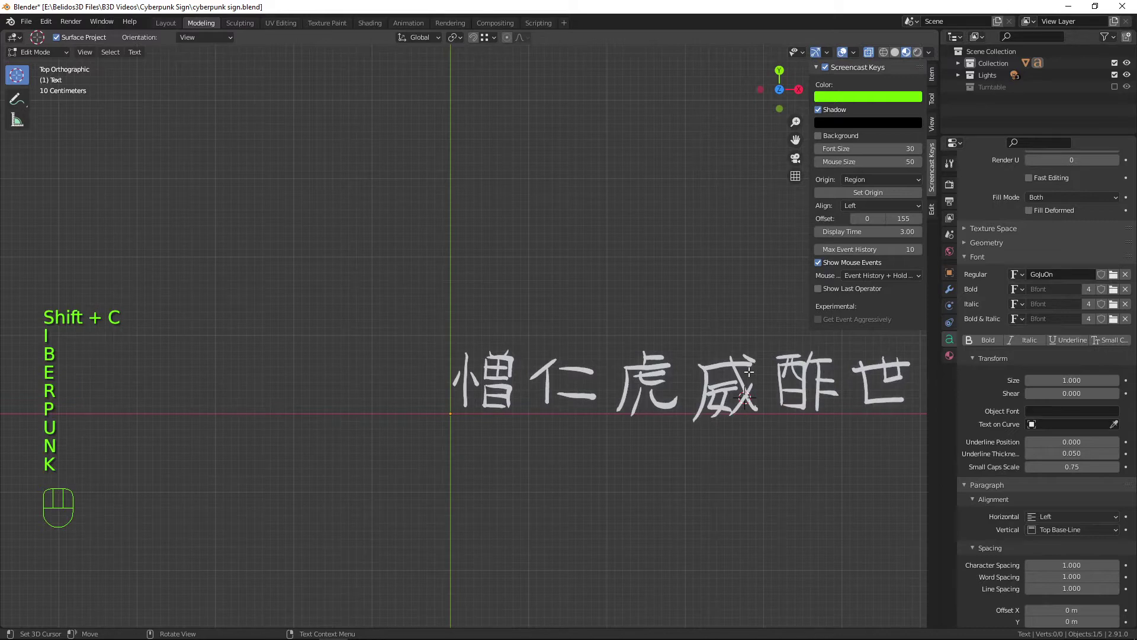
# Insert a line break after each character so the nine stack in one vertical column
pyautogui.scroll(-3)
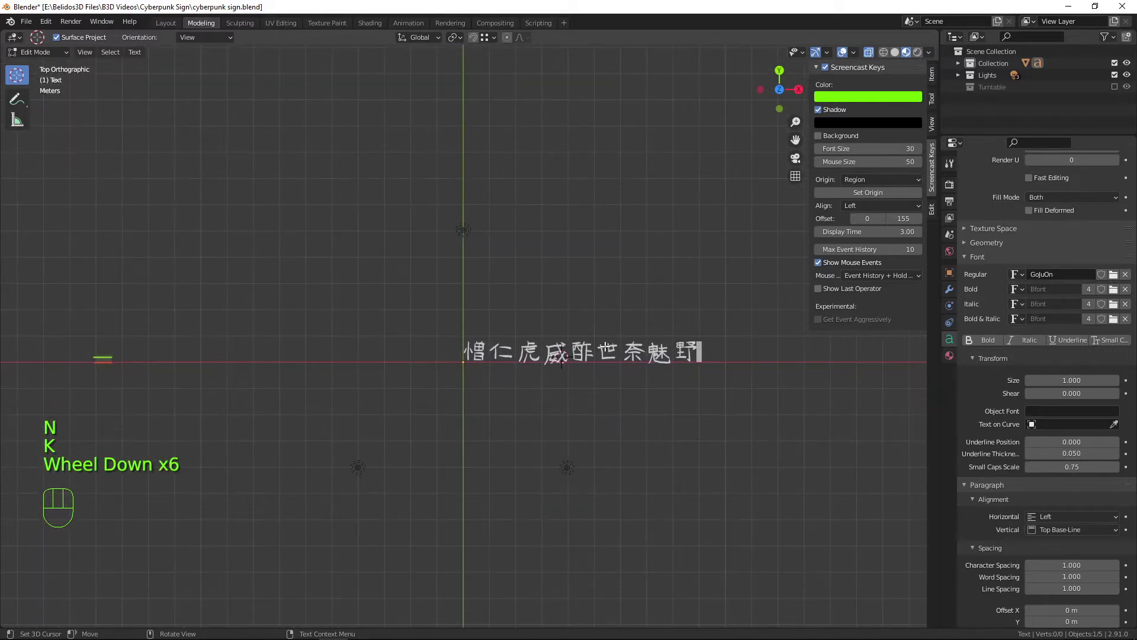
pyautogui.press('Left')
pyautogui.press('Left')
pyautogui.press('Left')
pyautogui.press('Return')
pyautogui.press('Right')
pyautogui.press('Return')
pyautogui.press('Right')
pyautogui.press('Return')
pyautogui.press('Right')
pyautogui.press('Return')
pyautogui.press('Right')
pyautogui.press('Return')
pyautogui.press('Right')
pyautogui.press('Return')
pyautogui.press('Right')
pyautogui.press('Return')
pyautogui.press('Right')
pyautogui.press('Return')
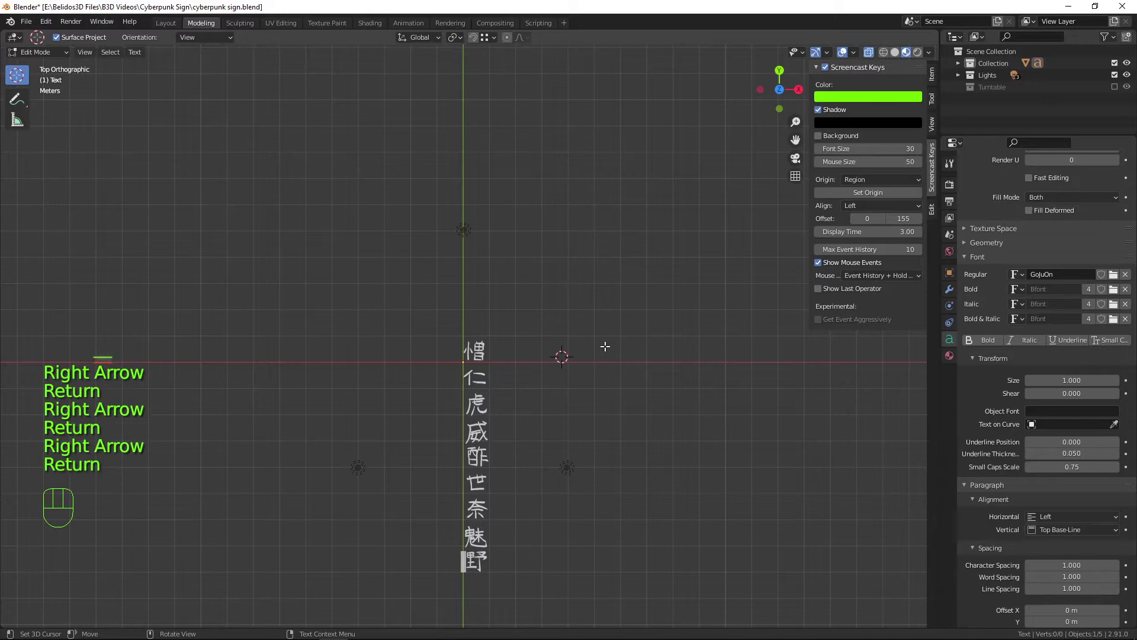
# Leave text editing and bring the character column into a perspective view
pyautogui.press('Tab')
pyautogui.scroll(3)
pyautogui.moveTo(587, 465); pyautogui.dragTo(530, 413)
pyautogui.moveTo(557, 470); pyautogui.dragTo(680, 362)
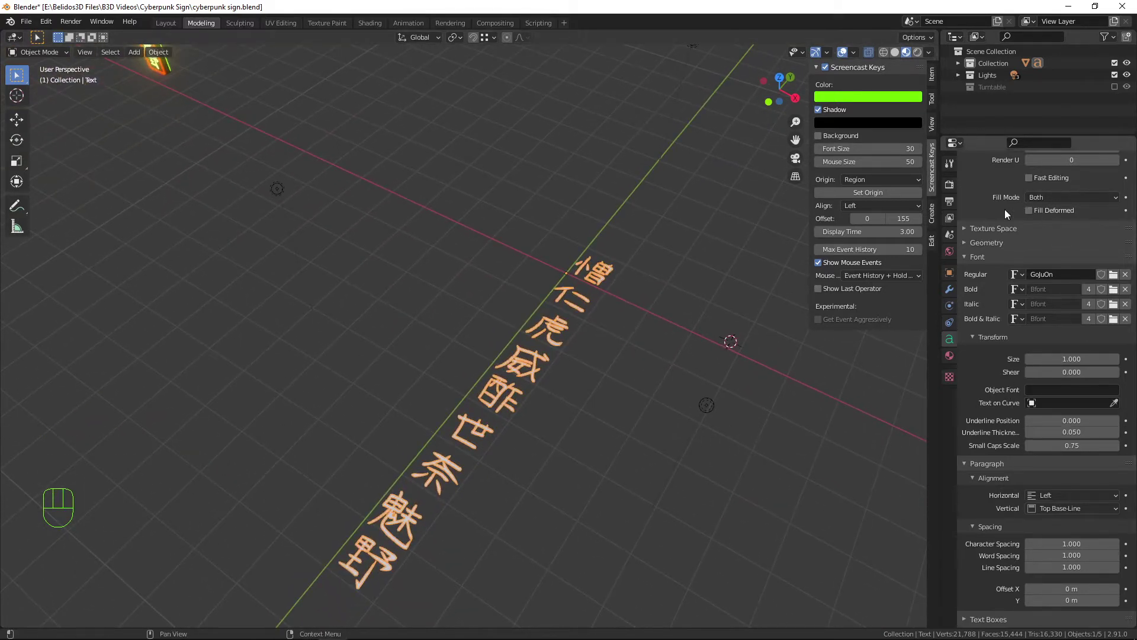
pyautogui.scroll(3)
# Lower the text's Resolution Preview U from 12 down to 2
pyautogui.click(1034, 221)
pyautogui.click(1034, 221)
pyautogui.click(1033, 220)
pyautogui.click(1033, 221)
pyautogui.click(1033, 221)
pyautogui.click(1033, 221)
pyautogui.click(1031, 221)
pyautogui.click(1031, 221)
pyautogui.doubleClick(1031, 221)
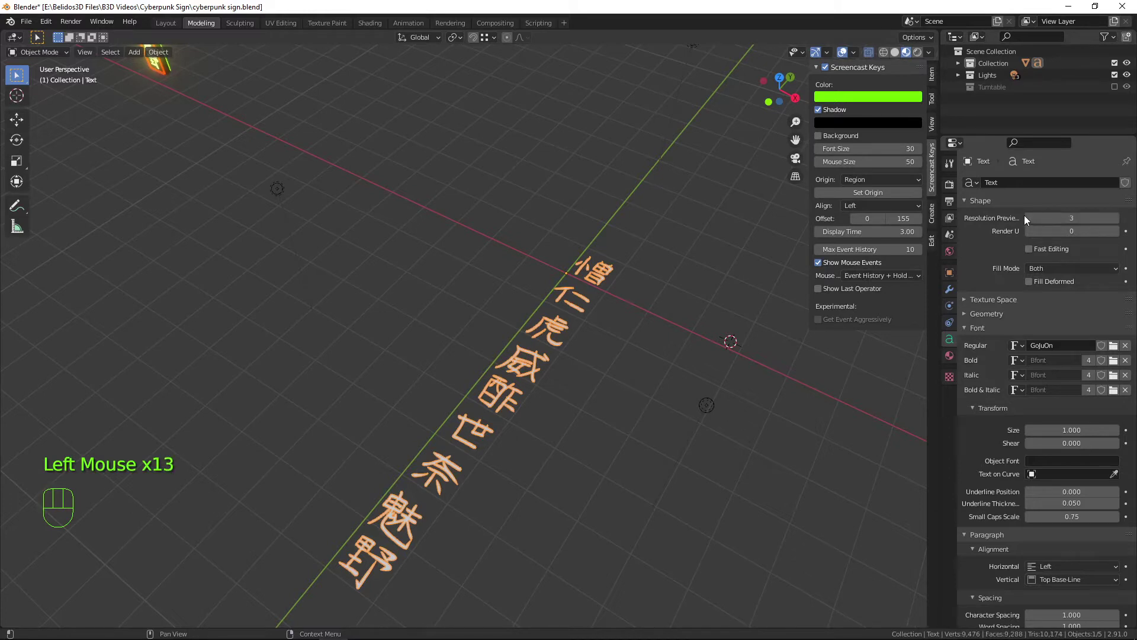
pyautogui.click(1033, 223)
pyautogui.click(1033, 224)
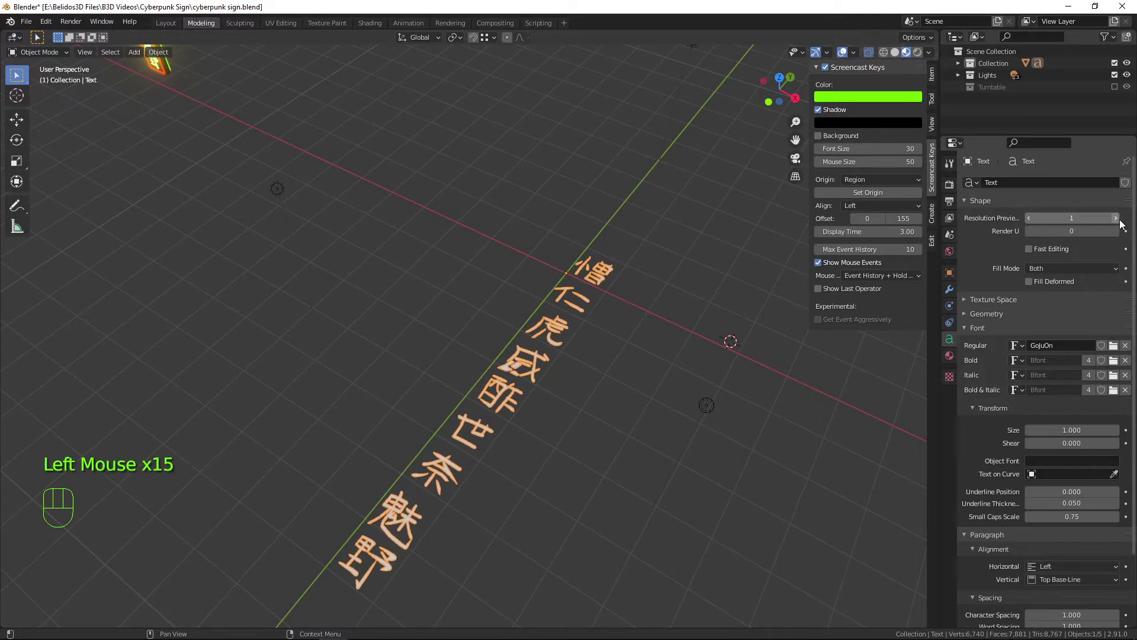
pyautogui.click(1124, 224)
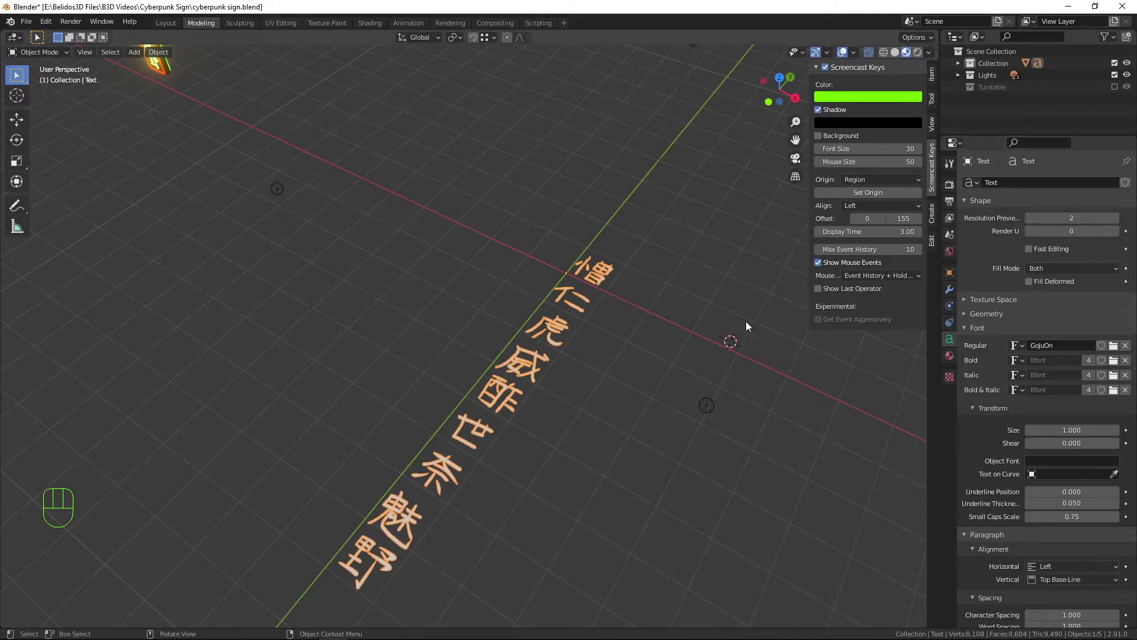
pyautogui.moveTo(527, 445); pyautogui.dragTo(533, 416)
pyautogui.middleClick(511, 446)
pyautogui.moveTo(447, 453); pyautogui.dragTo(473, 449)
pyautogui.scroll(3)
pyautogui.moveTo(513, 479); pyautogui.dragTo(475, 497)
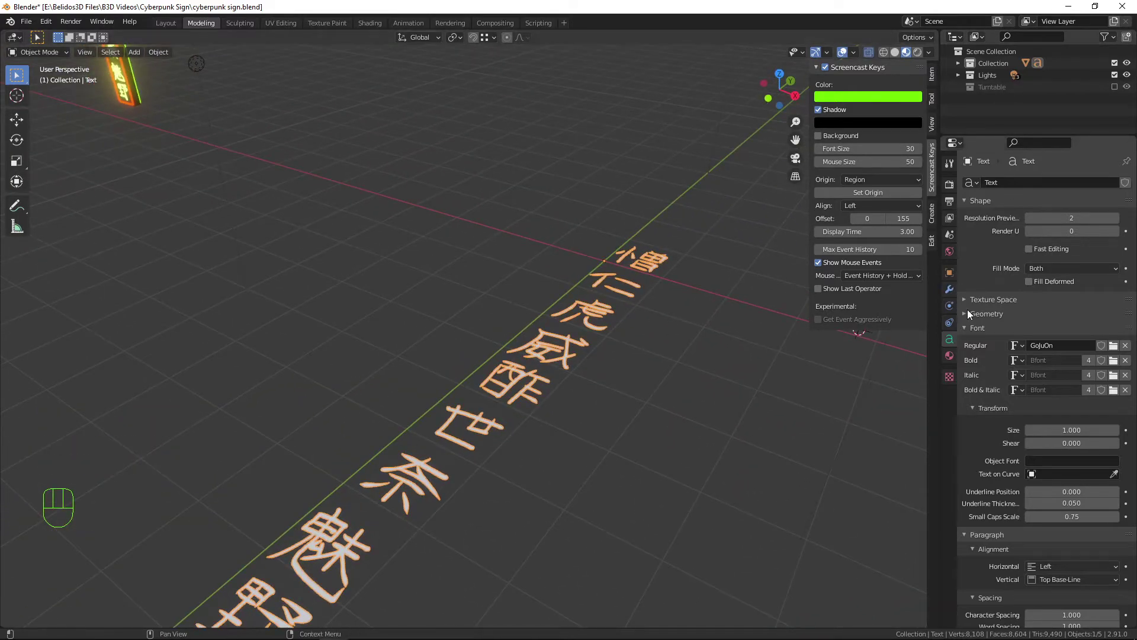
# Under Geometry, give the characters a Round bevel with 0.02 m depth for tube-like strokes
pyautogui.click(967, 314)
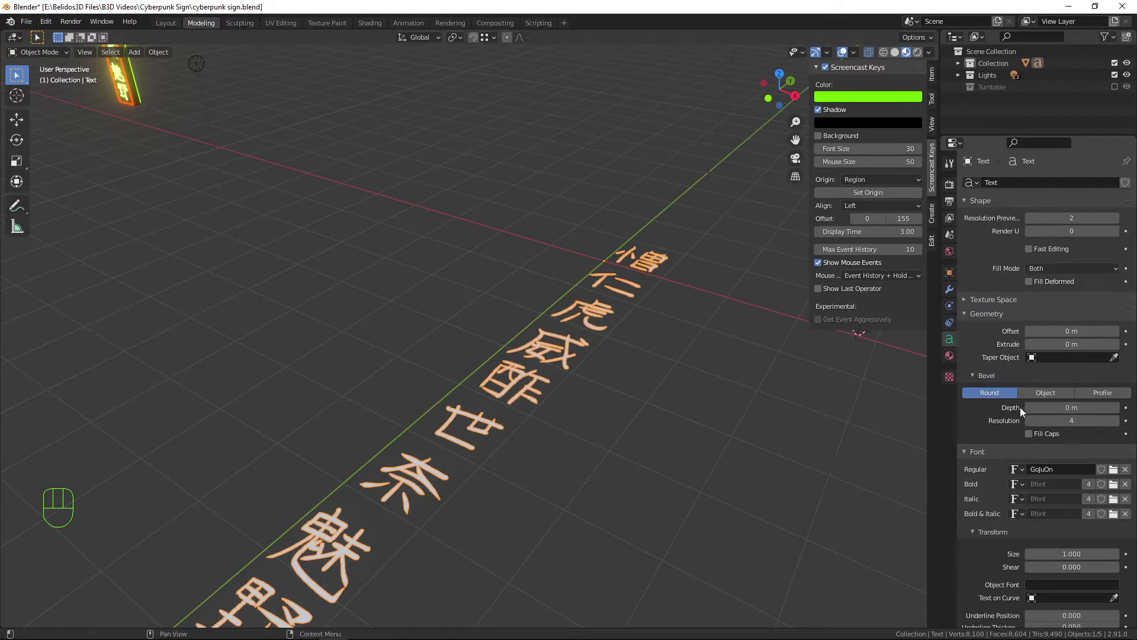
pyautogui.click(1118, 413)
pyautogui.click(1118, 412)
pyautogui.doubleClick(1118, 412)
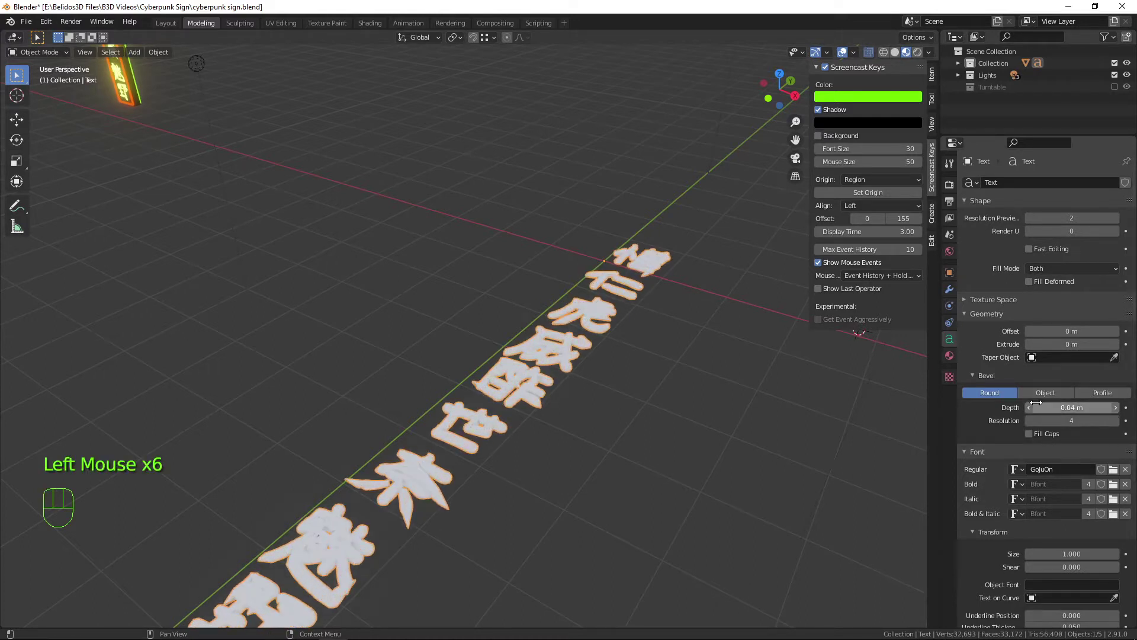
pyautogui.click(1035, 410)
pyautogui.click(1034, 410)
pyautogui.moveTo(542, 417); pyautogui.dragTo(543, 411)
pyautogui.scroll(-3)
pyautogui.moveTo(482, 338); pyautogui.dragTo(520, 357)
pyautogui.scroll(3)
pyautogui.moveTo(635, 287); pyautogui.dragTo(622, 275)
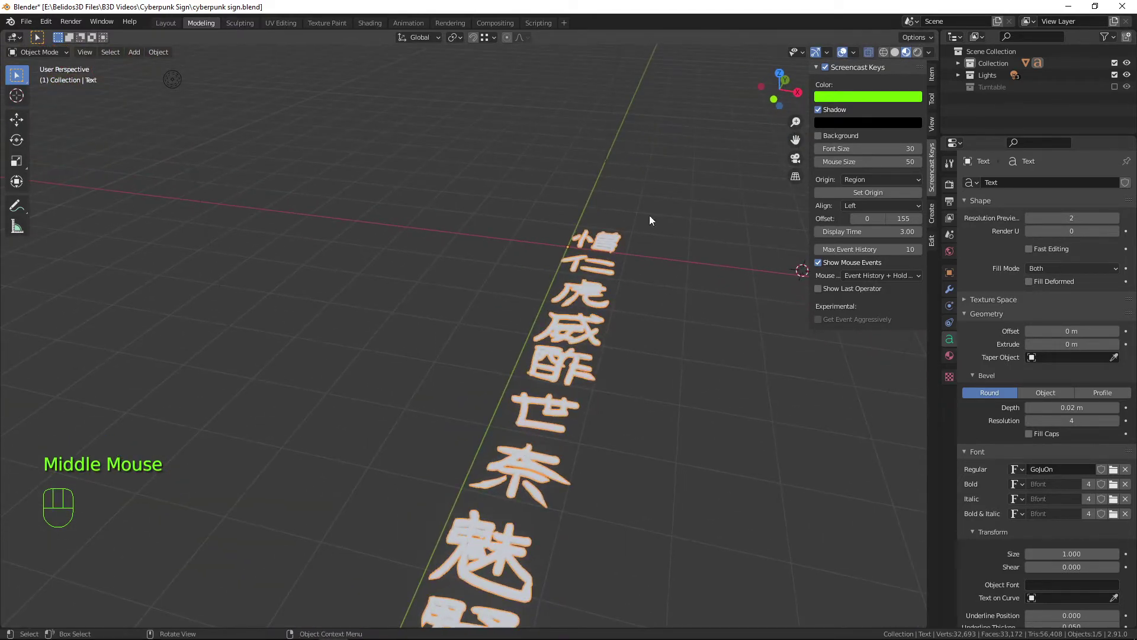
# Convert the beveled text to a mesh via Object > Convert To, checking both sides of the column
pyautogui.click(163, 51)
pyautogui.moveTo(166, 58); pyautogui.dragTo(306, 379)
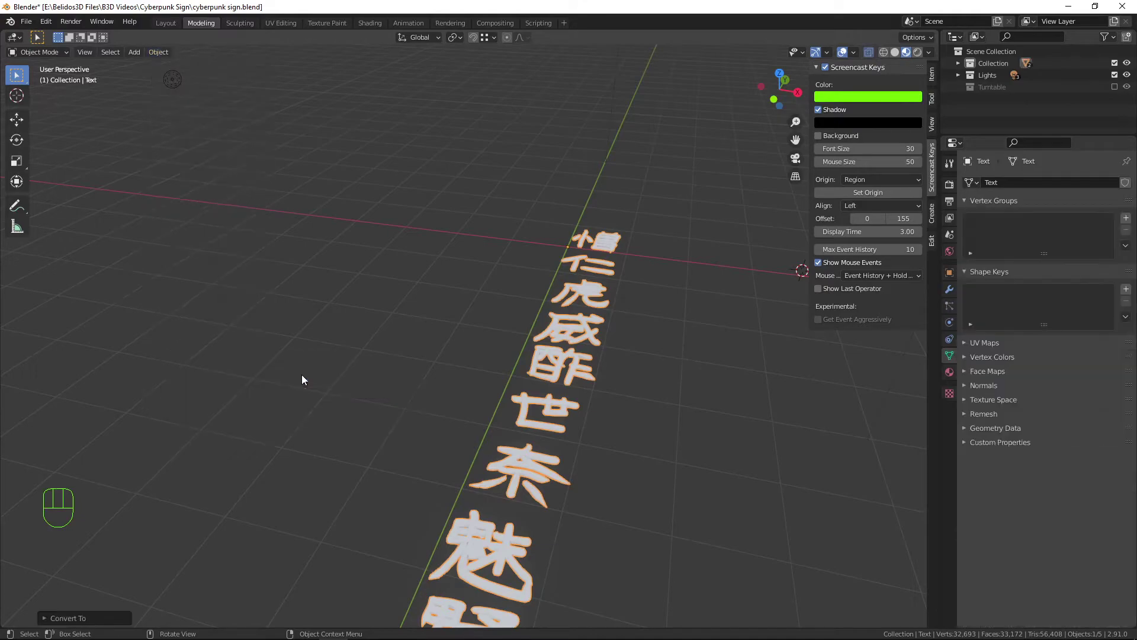
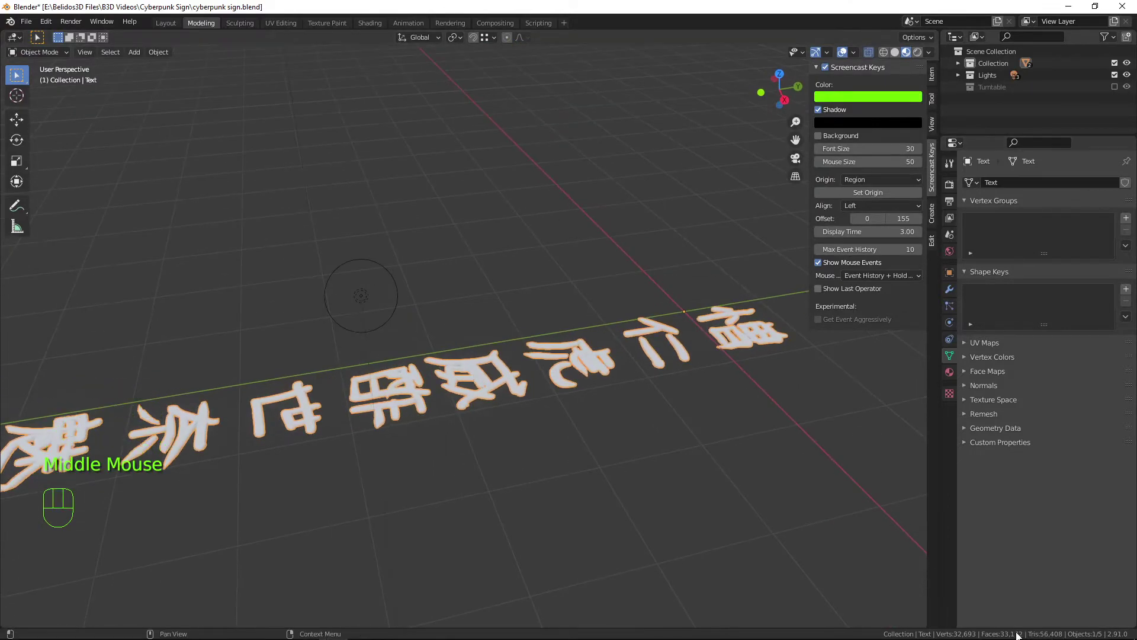
pyautogui.scroll(-3)
pyautogui.moveTo(490, 370); pyautogui.dragTo(580, 435)
pyautogui.moveTo(618, 450); pyautogui.dragTo(563, 351)
pyautogui.moveTo(561, 373); pyautogui.dragTo(531, 335)
pyautogui.scroll(3)
pyautogui.moveTo(541, 358); pyautogui.dragTo(448, 340)
pyautogui.scroll(-3)
pyautogui.moveTo(519, 312); pyautogui.dragTo(601, 317)
pyautogui.scroll(-3)
pyautogui.moveTo(570, 255); pyautogui.dragTo(590, 281)
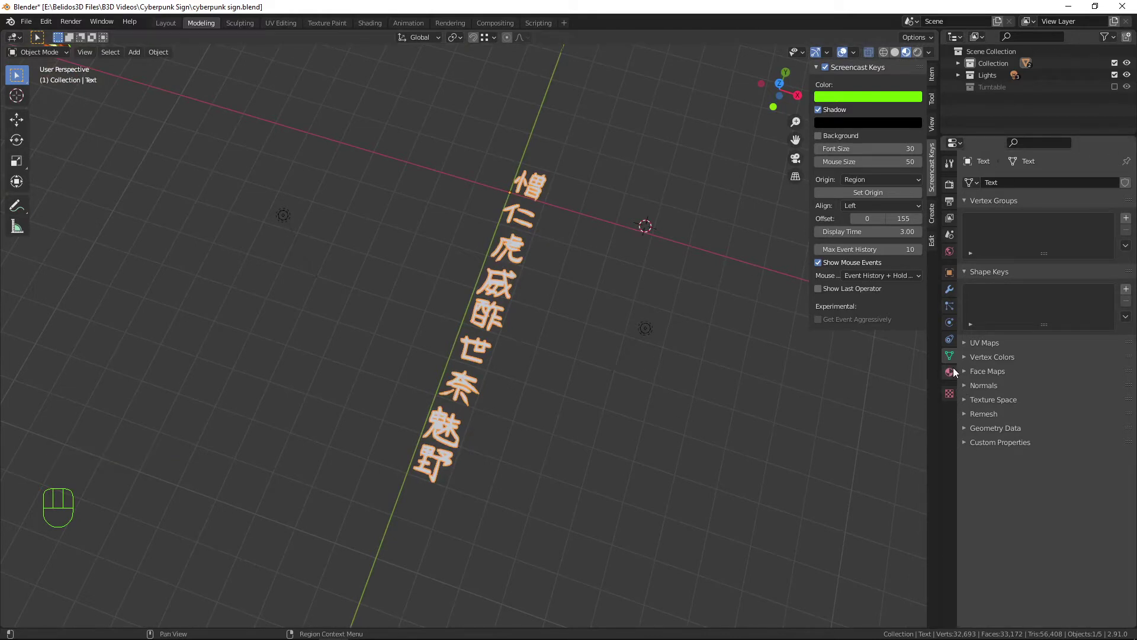
# Create a 'Neon Yellow' material with a yellow Emission colour at strength 5 on the characters
pyautogui.click(958, 374)
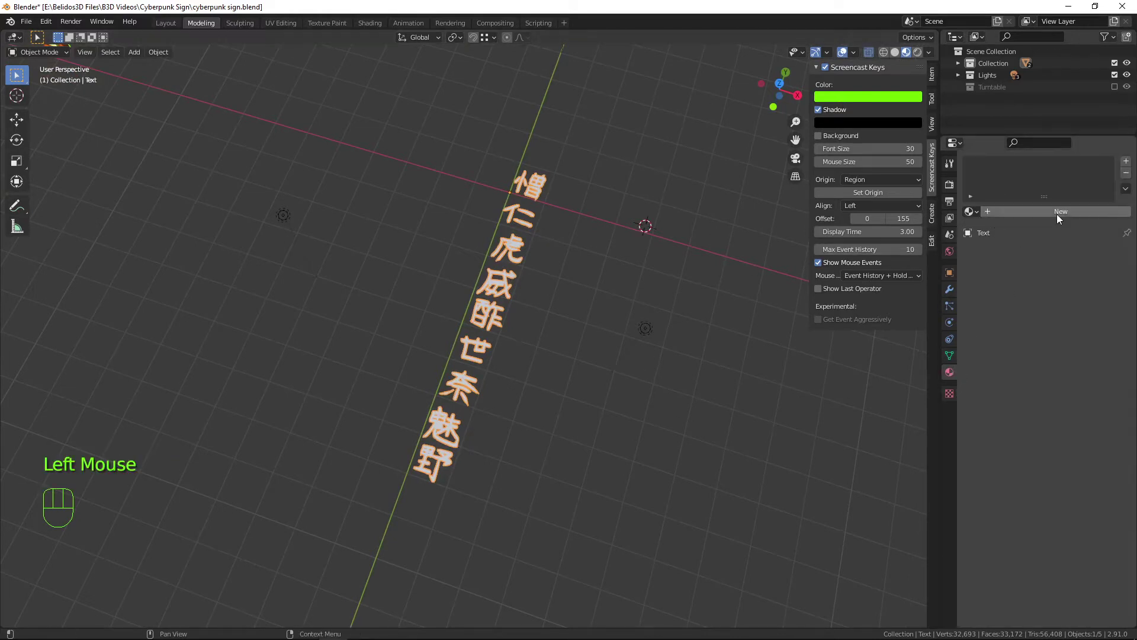
pyautogui.click(1061, 219)
pyautogui.moveTo(1014, 168); pyautogui.dragTo(1023, 181)
pyautogui.press('l')
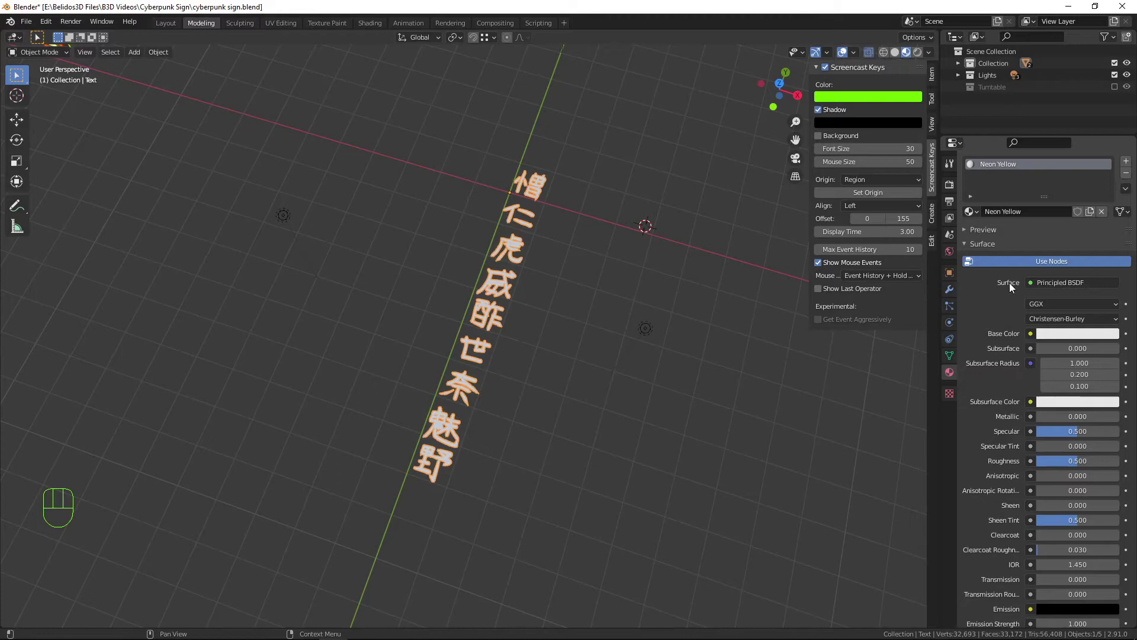
pyautogui.moveTo(1066, 291); pyautogui.dragTo(997, 365)
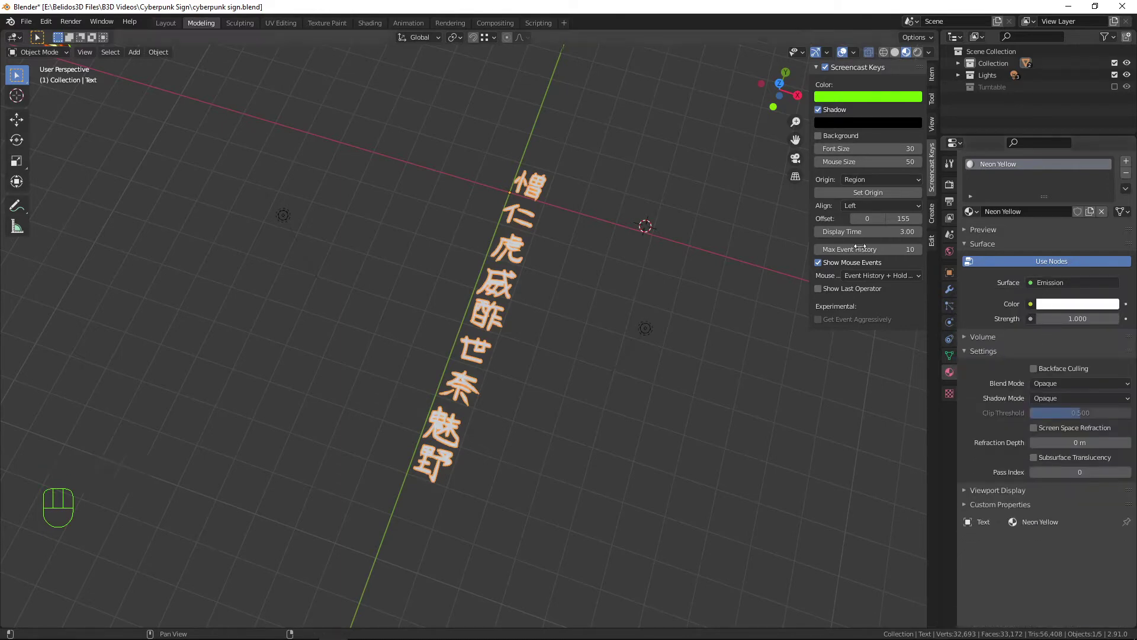
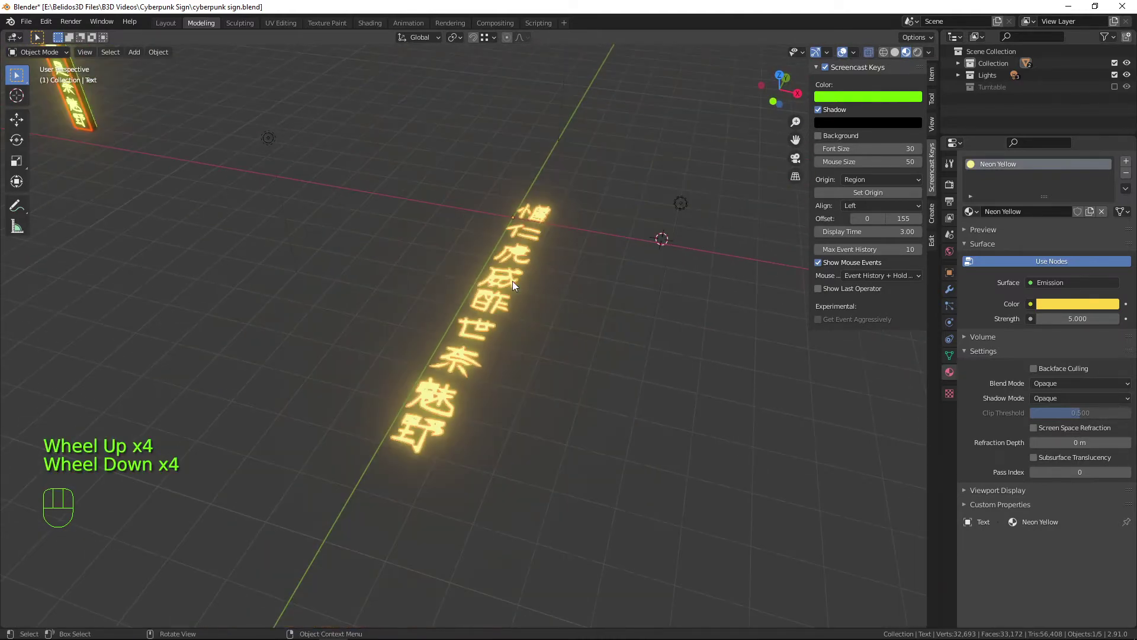
pyautogui.moveTo(614, 398); pyautogui.dragTo(615, 401)
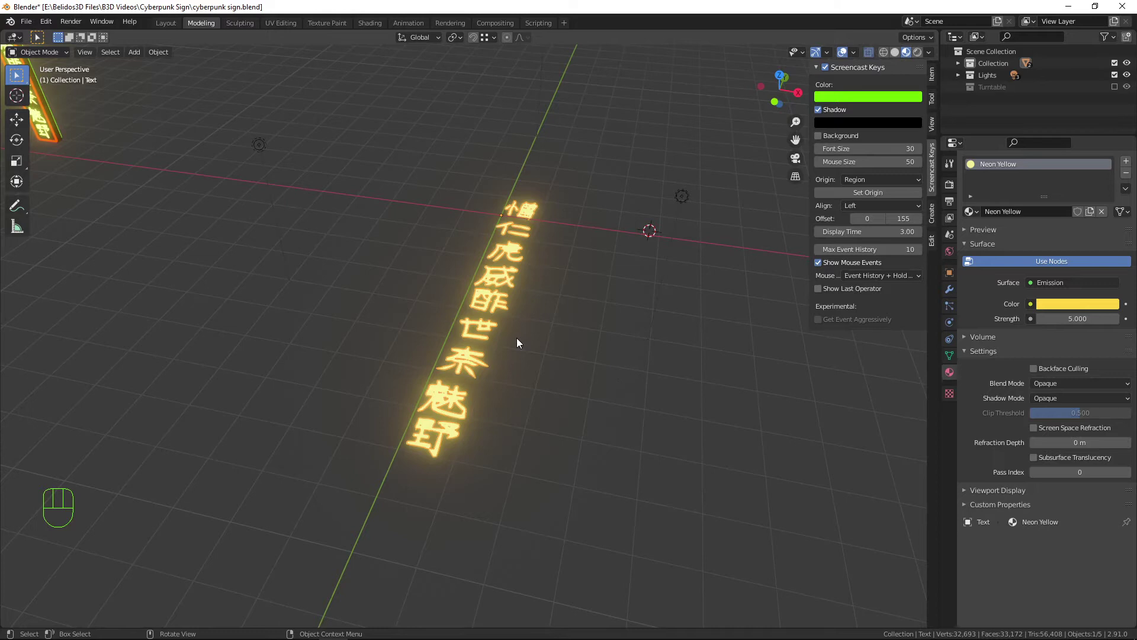
# Rotate the text column 90° about X so it stands upright
pyautogui.moveTo(468, 351); pyautogui.dragTo(368, 321)
pyautogui.press('r')
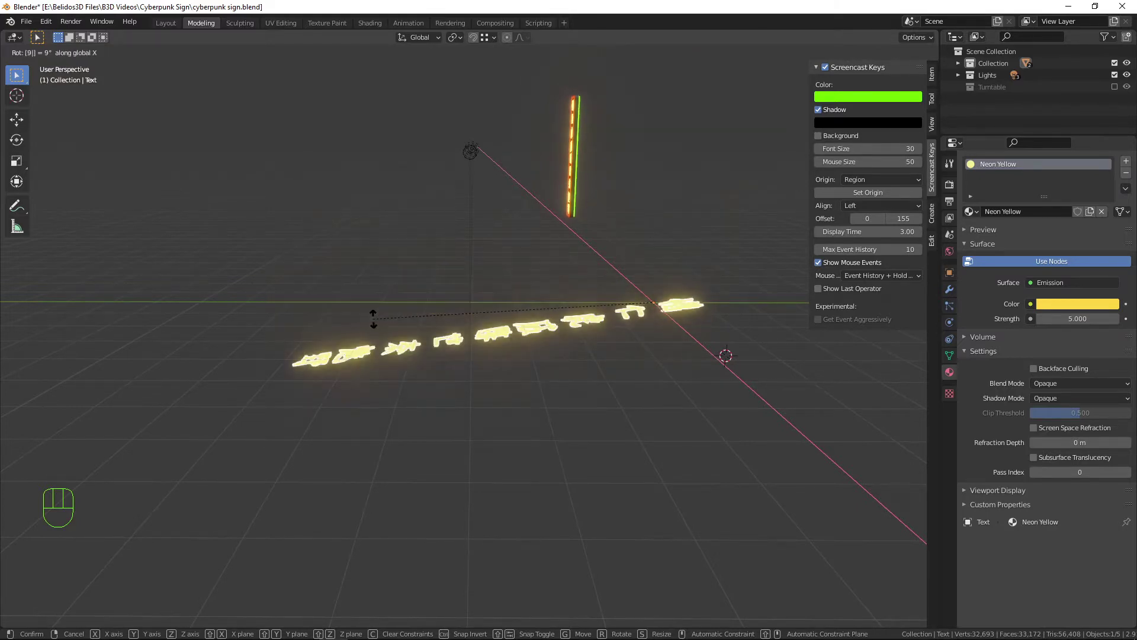
pyautogui.scroll(-3)
pyautogui.moveTo(601, 439); pyautogui.dragTo(696, 429)
# Lift the upright column along Z above the ground and check it from the front view
pyautogui.press('g')
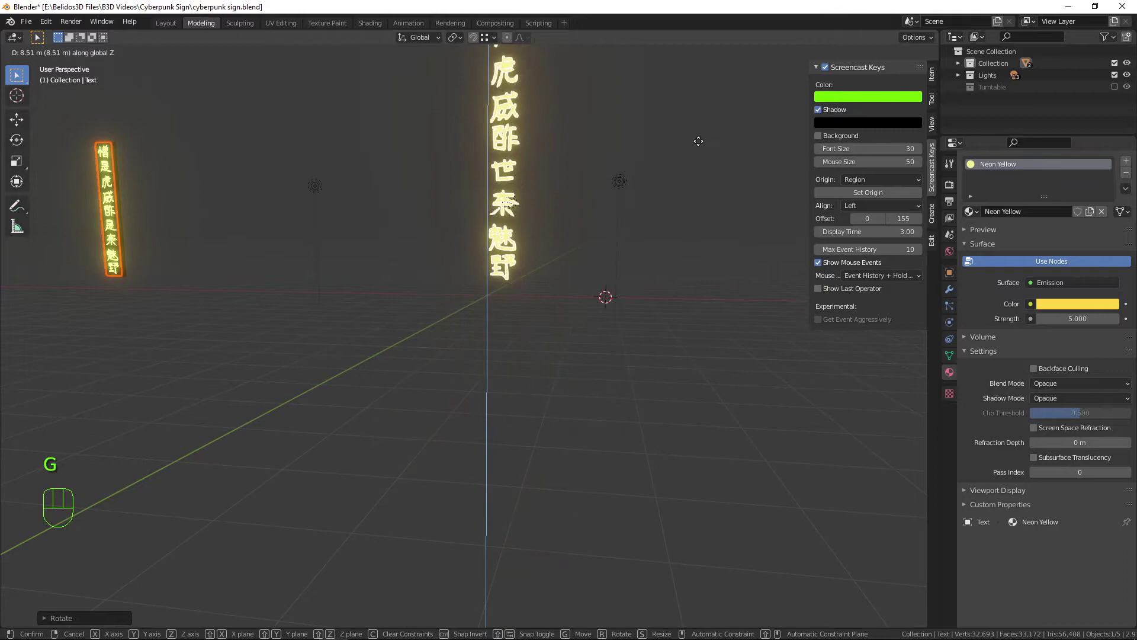
pyautogui.scroll(-3)
pyautogui.moveTo(553, 255); pyautogui.dragTo(524, 285)
pyautogui.press('KP_1')
pyautogui.scroll(3)
pyautogui.moveTo(432, 344); pyautogui.dragTo(562, 376)
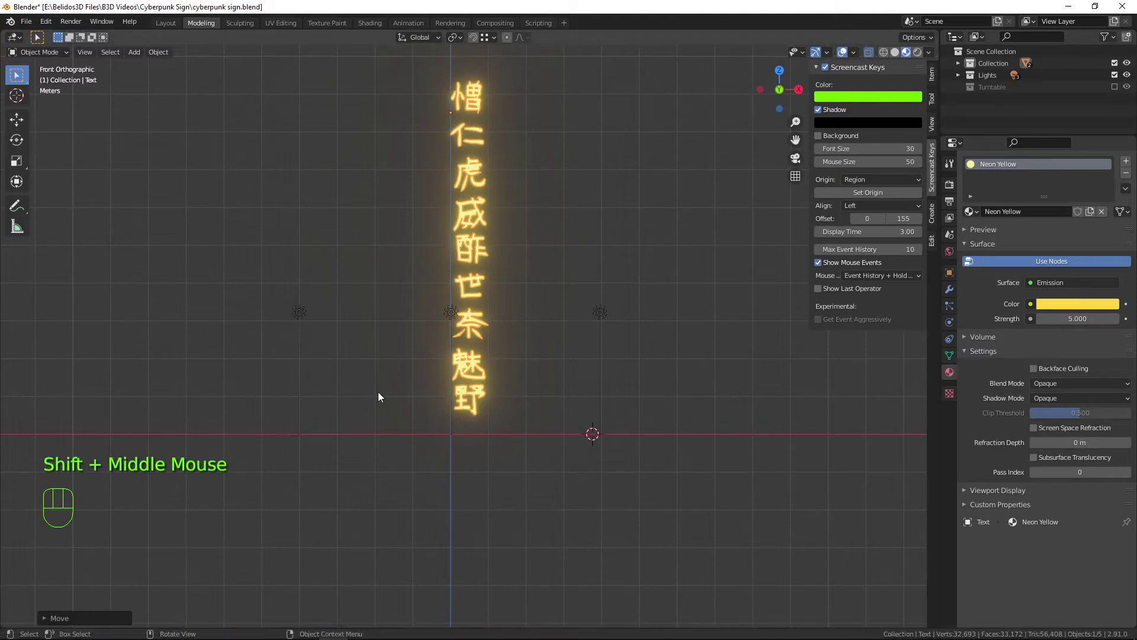
pyautogui.moveTo(663, 302); pyautogui.dragTo(669, 301)
pyautogui.press('shift+c')
pyautogui.scroll(3)
pyautogui.moveTo(688, 379); pyautogui.dragTo(519, 242)
pyautogui.scroll(3)
# Add a cube mesh and move it up among the characters in front view
pyautogui.moveTo(606, 403); pyautogui.dragTo(482, 376)
pyautogui.press('shift+a')
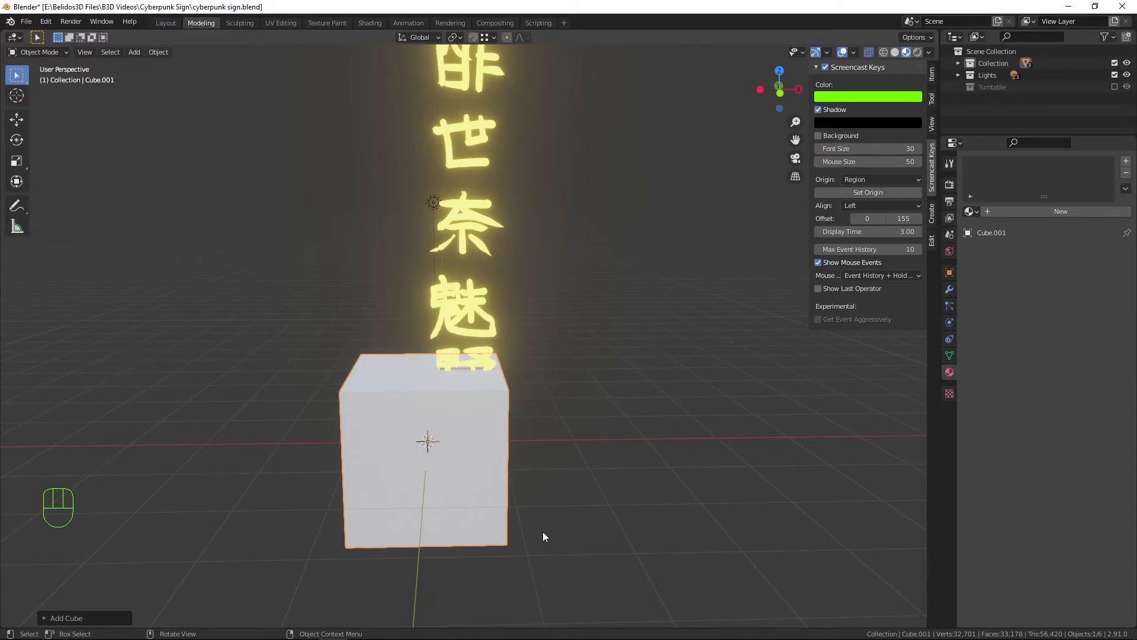
pyautogui.press('KP_1')
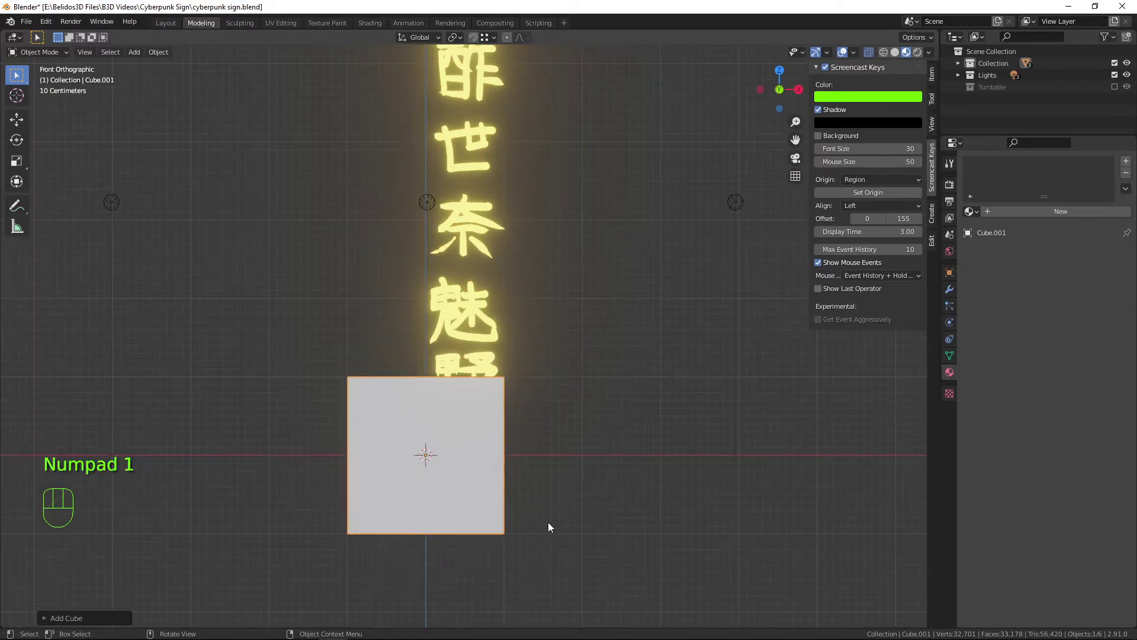
pyautogui.moveTo(535, 506); pyautogui.dragTo(606, 492)
pyautogui.press('g')
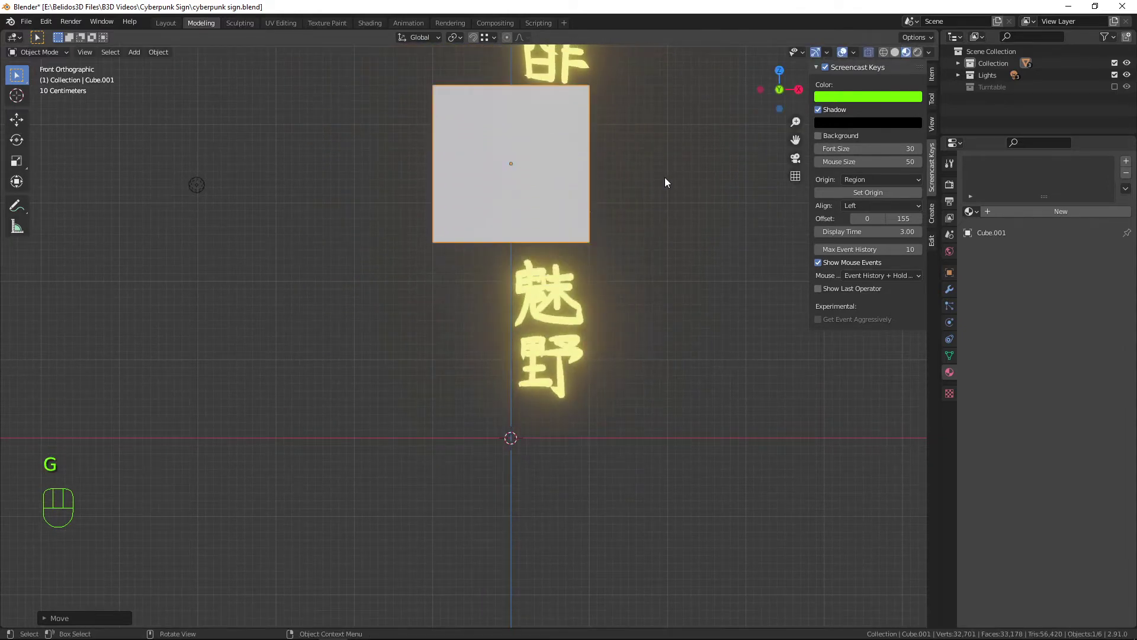
pyautogui.scroll(-3)
pyautogui.scroll(-3)
pyautogui.press('g')
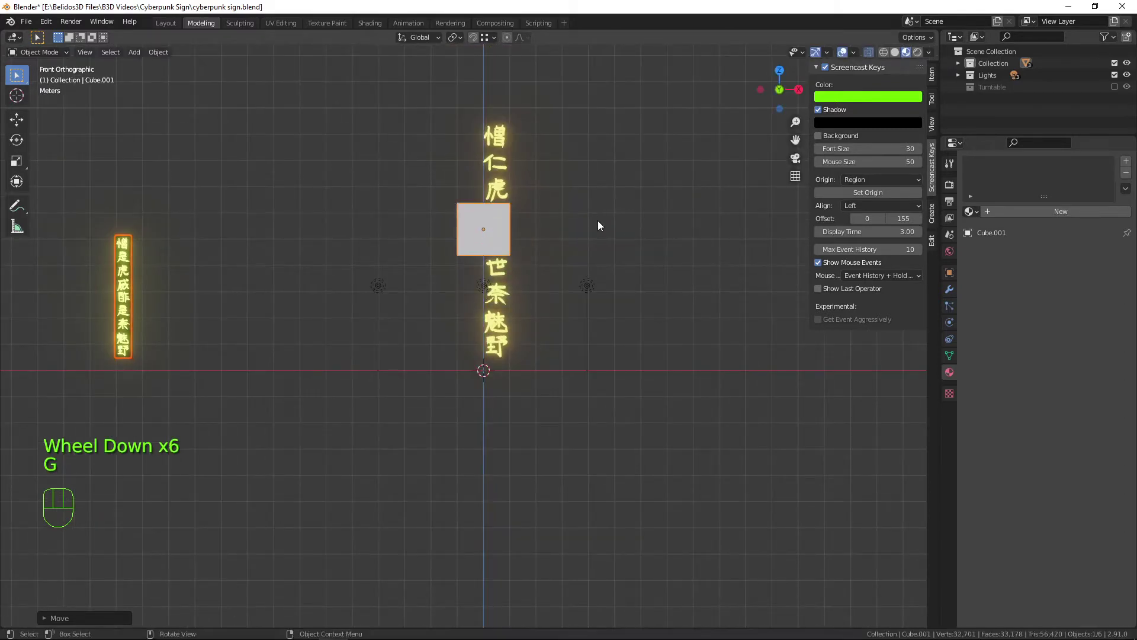
# Stretch the cube vertically in Edit Mode into a tall backing panel covering all characters, using X-ray
pyautogui.press('Tab')
pyautogui.press('s')
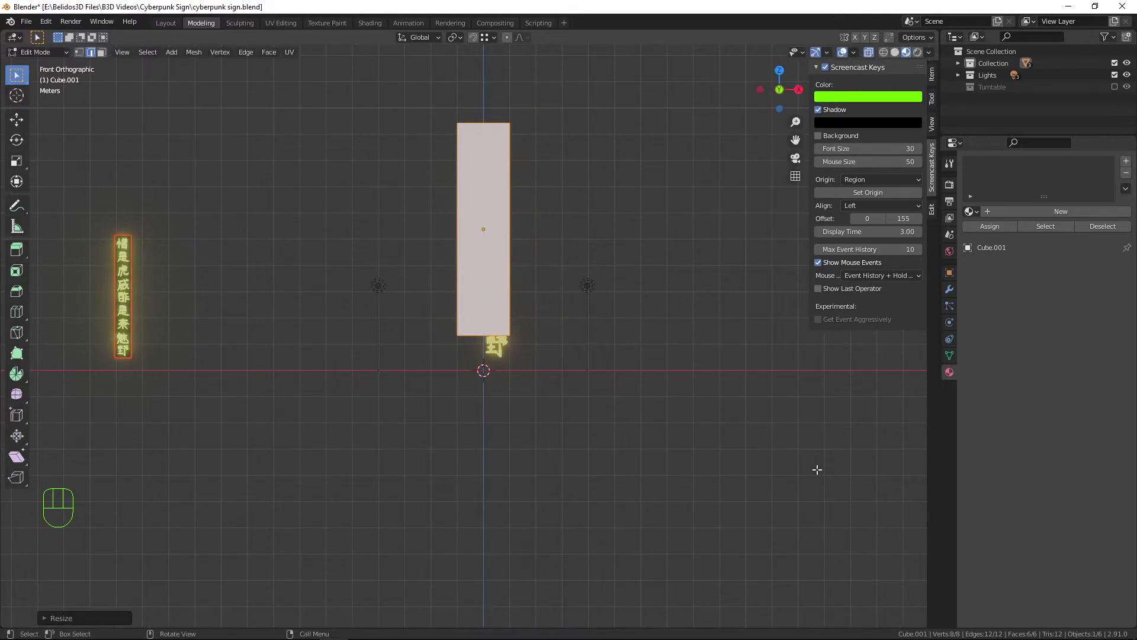
pyautogui.press('g')
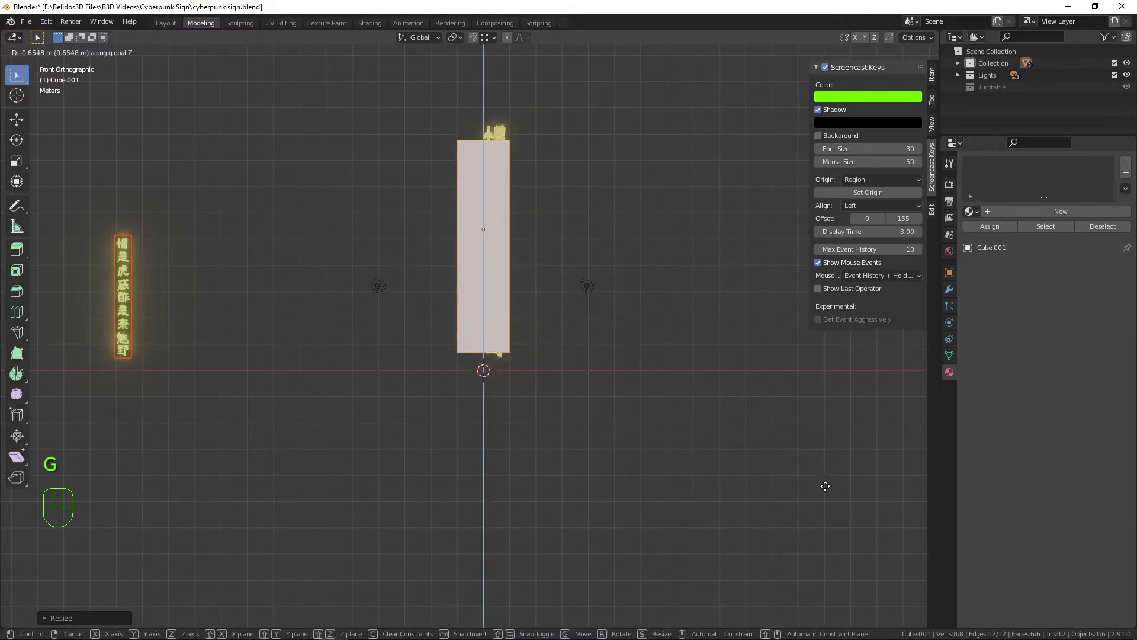
pyautogui.press('g')
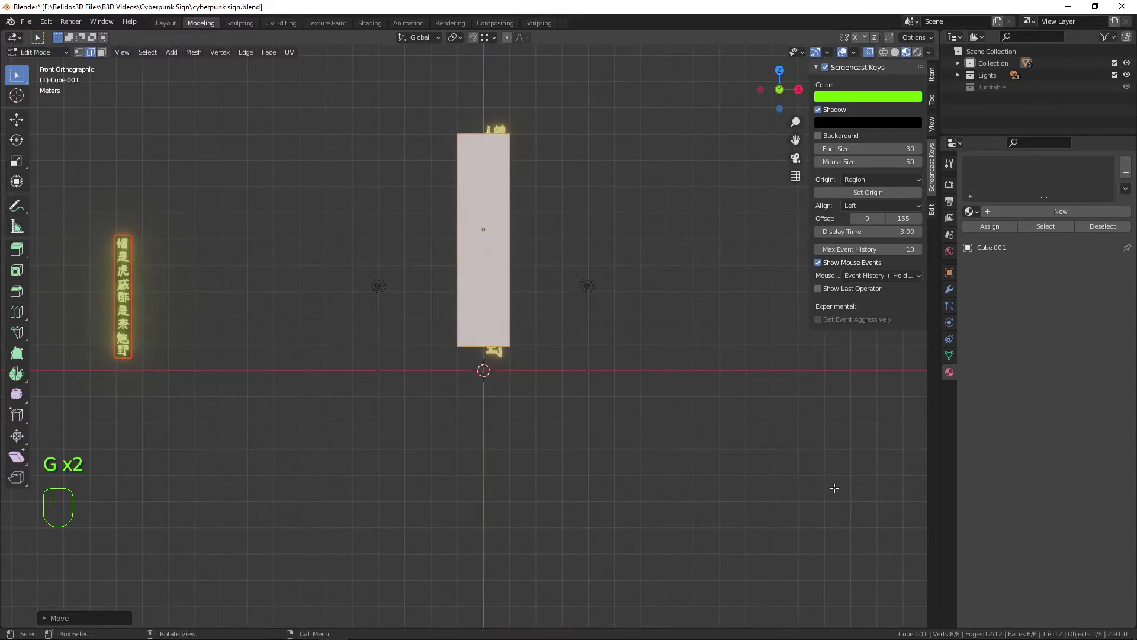
pyautogui.press('s')
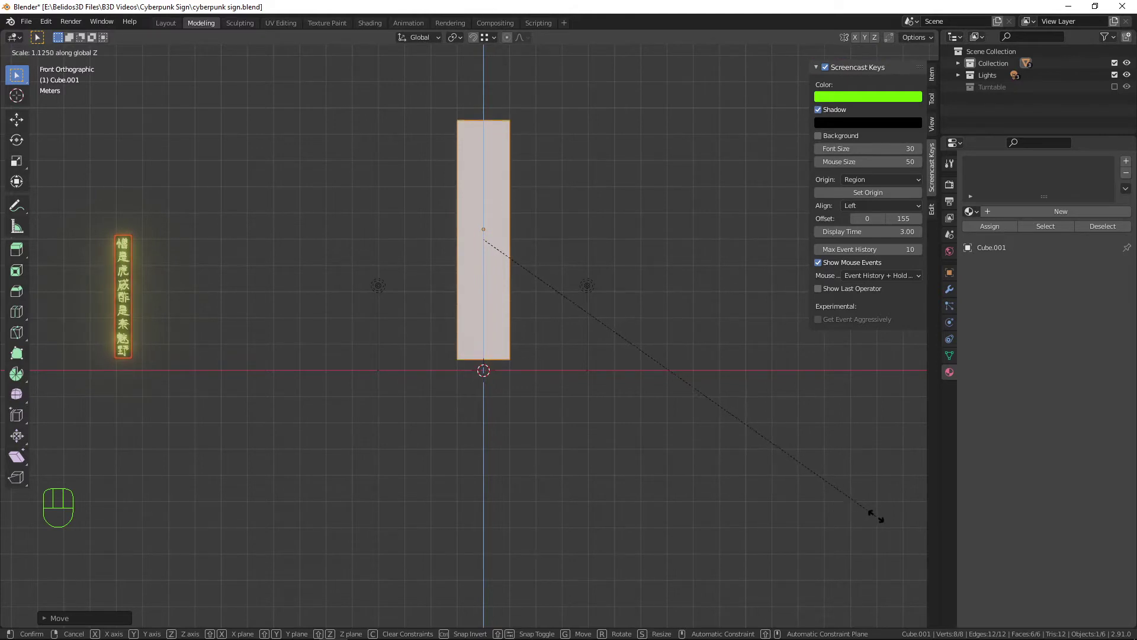
pyautogui.press('shift+z')
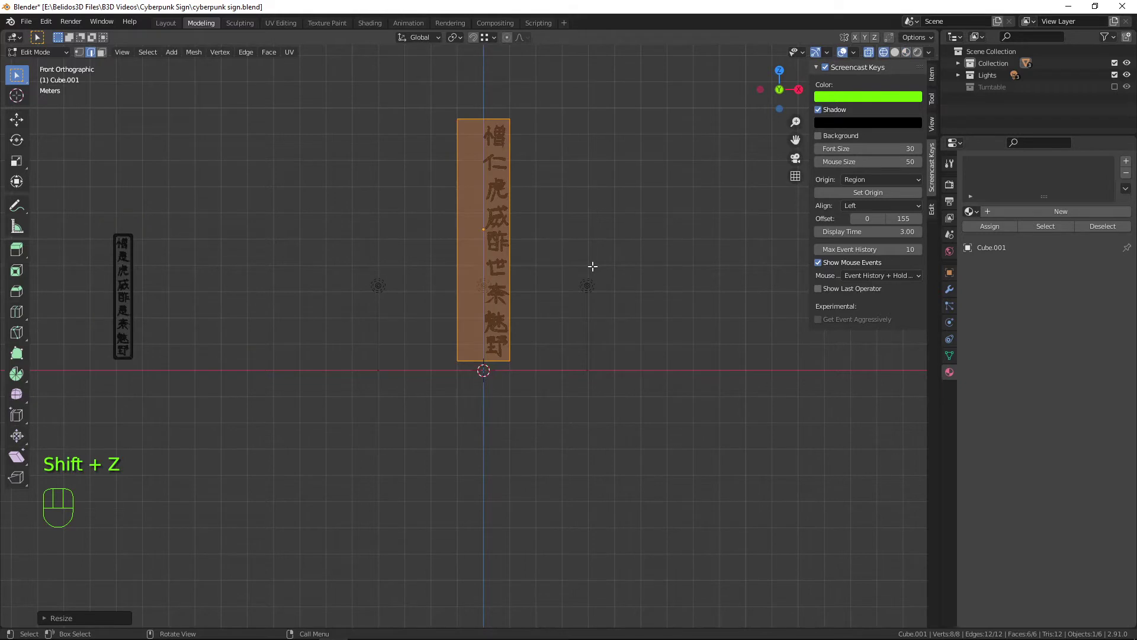
pyautogui.press('s')
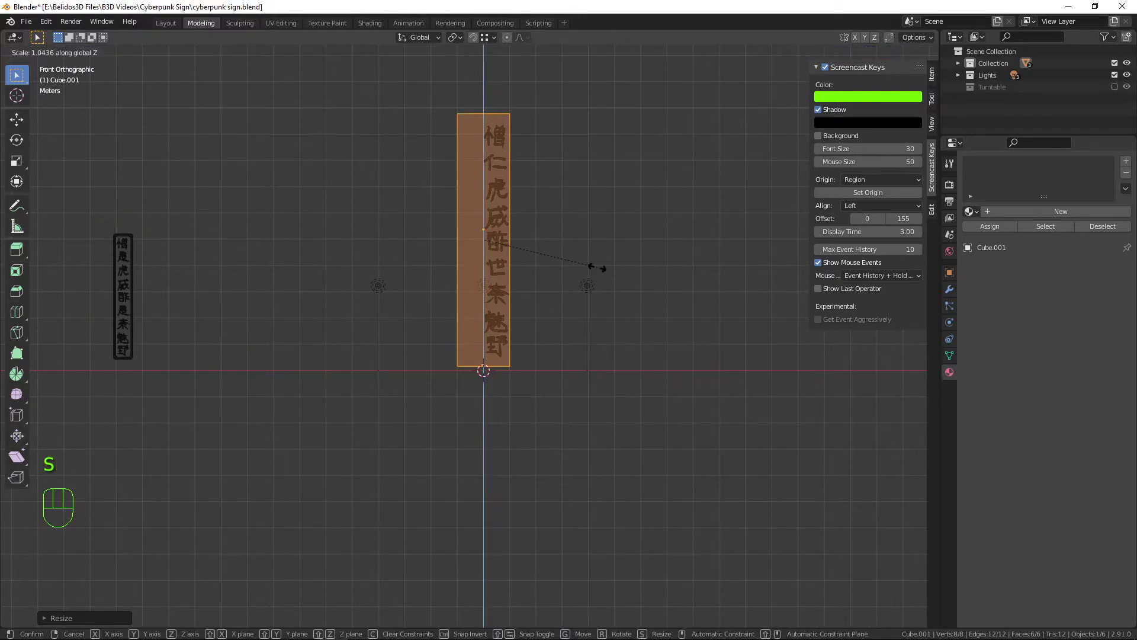
pyautogui.press('Tab')
# Nudge the text object sideways to sit inside the box outline
pyautogui.click(507, 223)
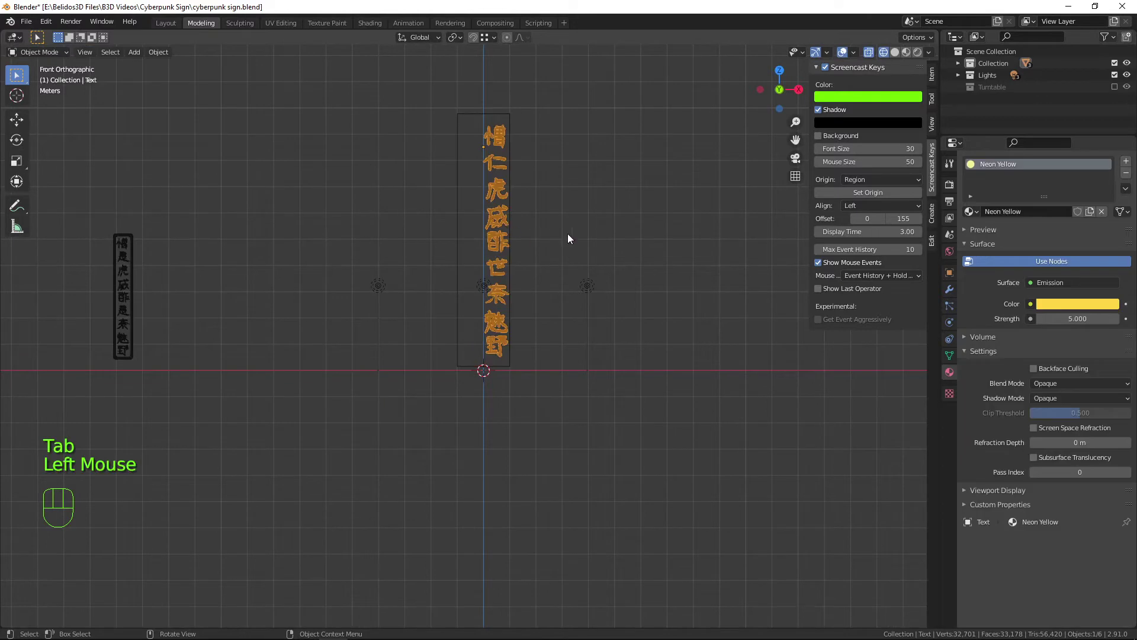
pyautogui.press('g')
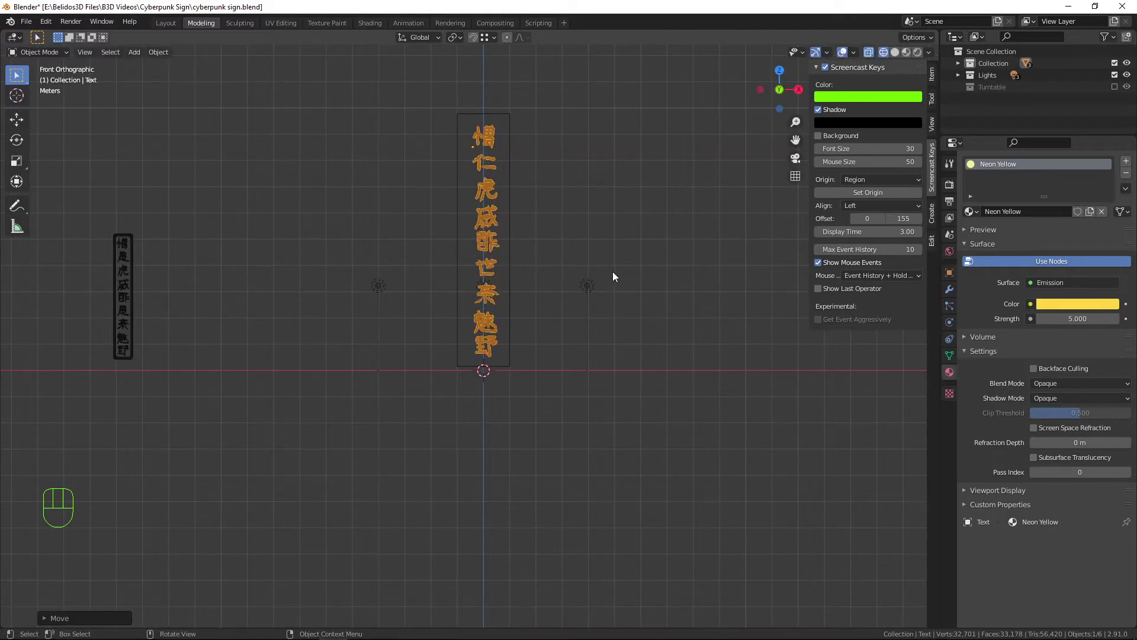
# Hide the other cube and bring the sign's box into side view
pyautogui.press('shift+z')
pyautogui.moveTo(622, 263); pyautogui.dragTo(505, 265)
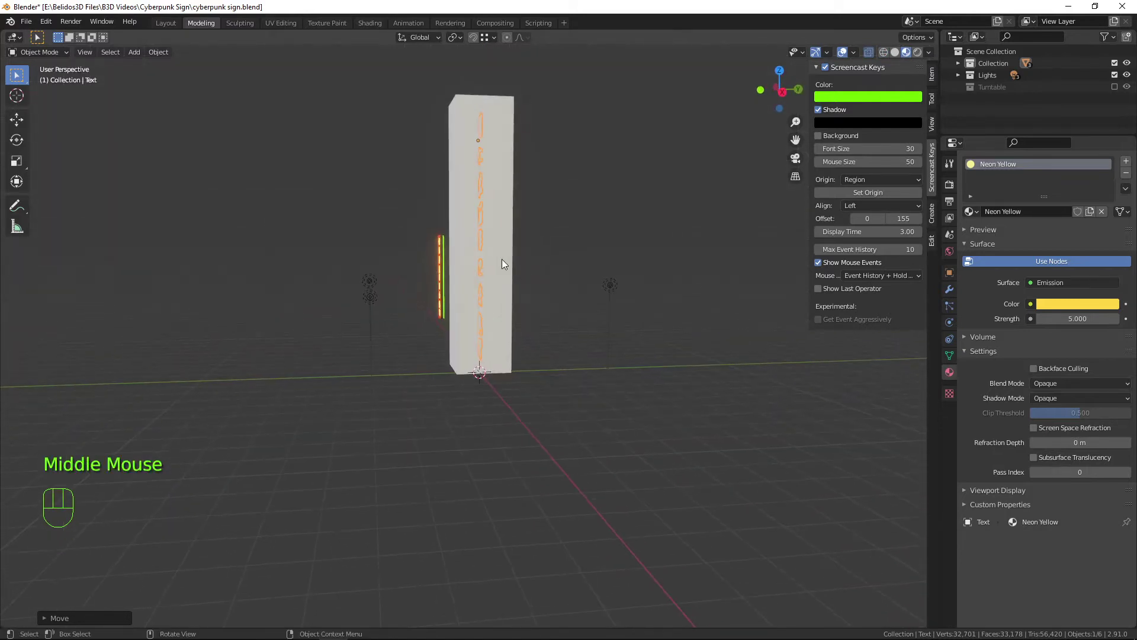
pyautogui.press('KP_3')
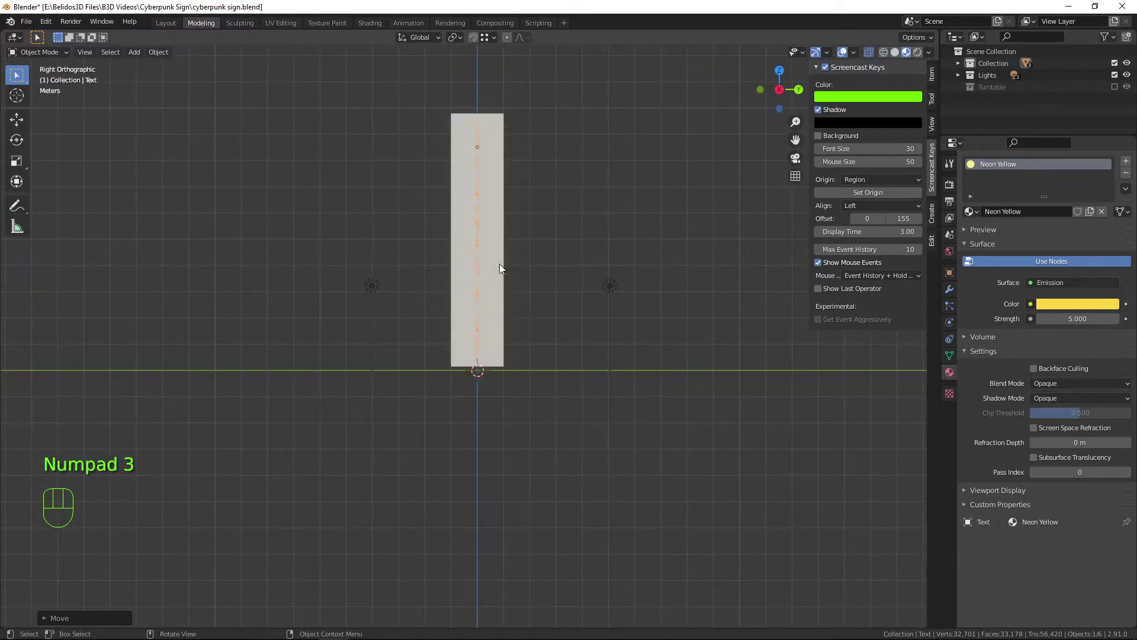
pyautogui.moveTo(507, 262); pyautogui.dragTo(331, 263)
pyautogui.click(328, 254)
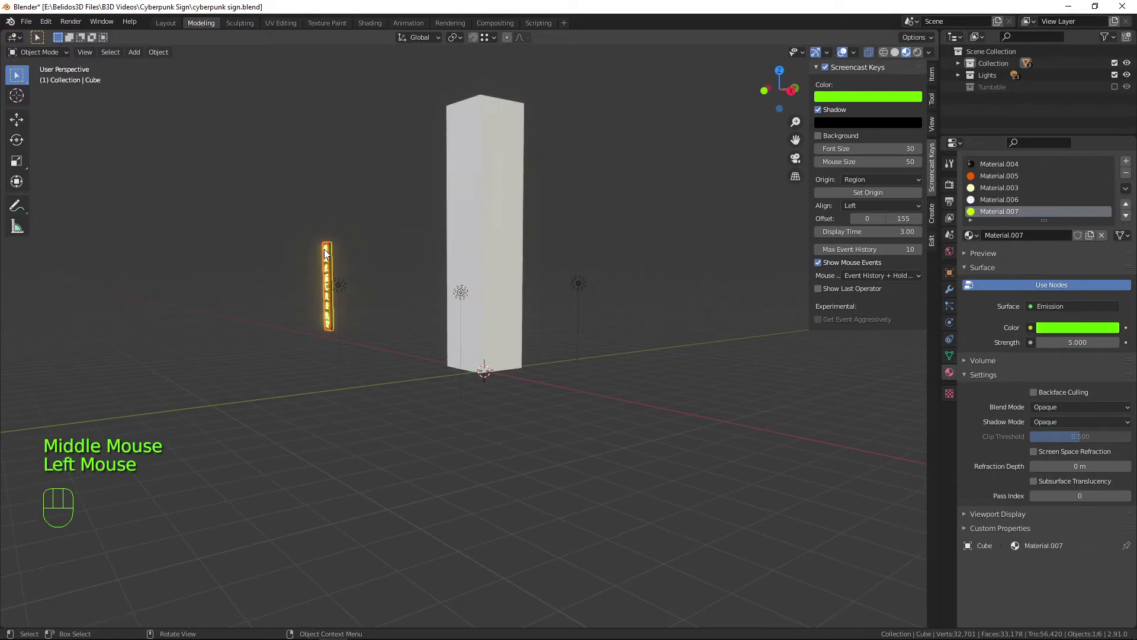
pyautogui.press('h')
pyautogui.click(512, 163)
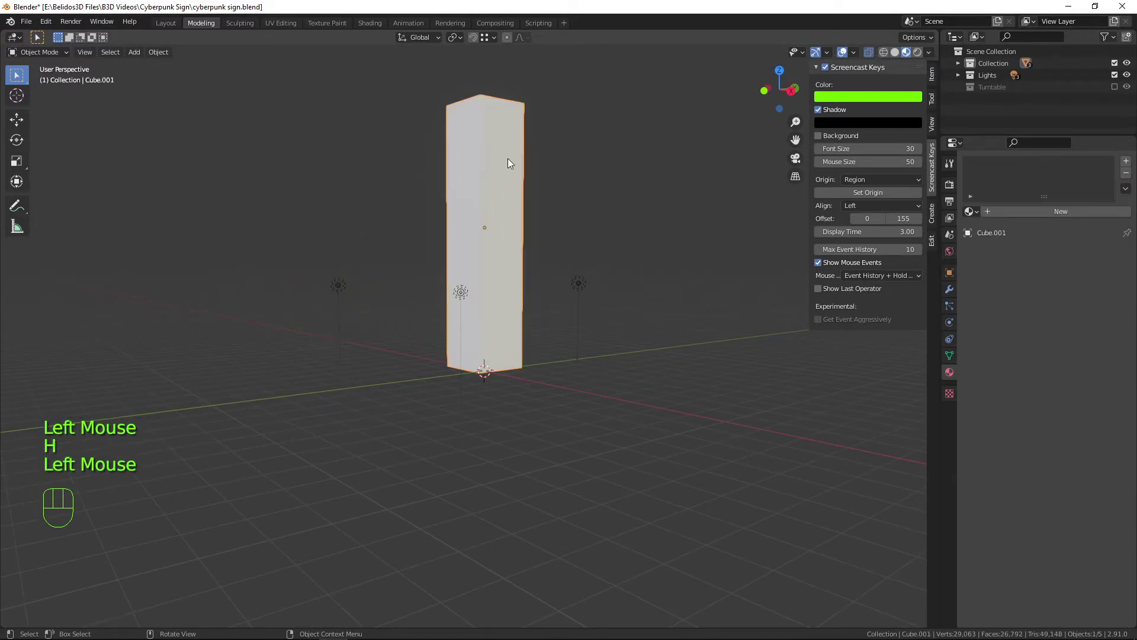
pyautogui.press('KP_3')
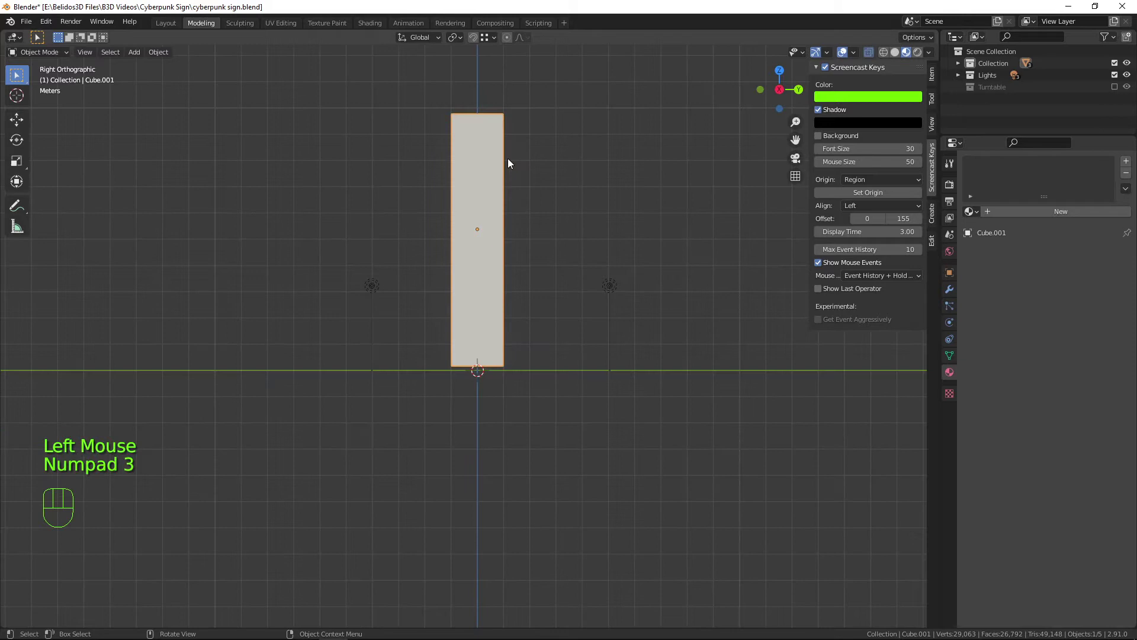
pyautogui.scroll(3)
# Flatten the box into a thin slab and shift it just behind the character column
pyautogui.press('shift+z')
pyautogui.moveTo(631, 172); pyautogui.dragTo(648, 311)
pyautogui.press('Tab')
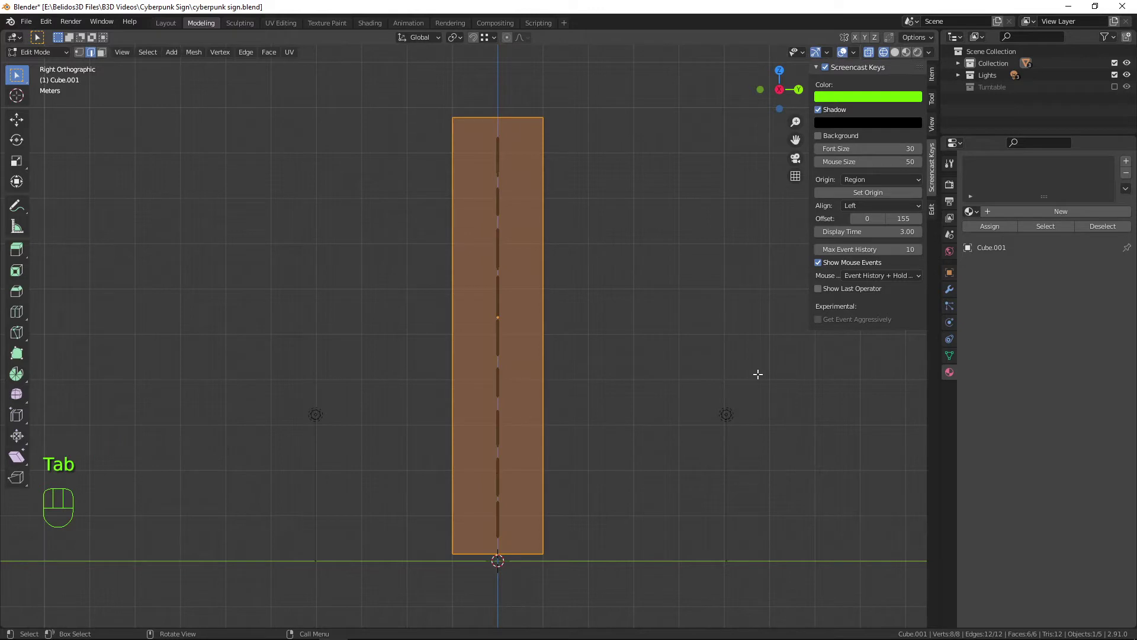
pyautogui.press('s')
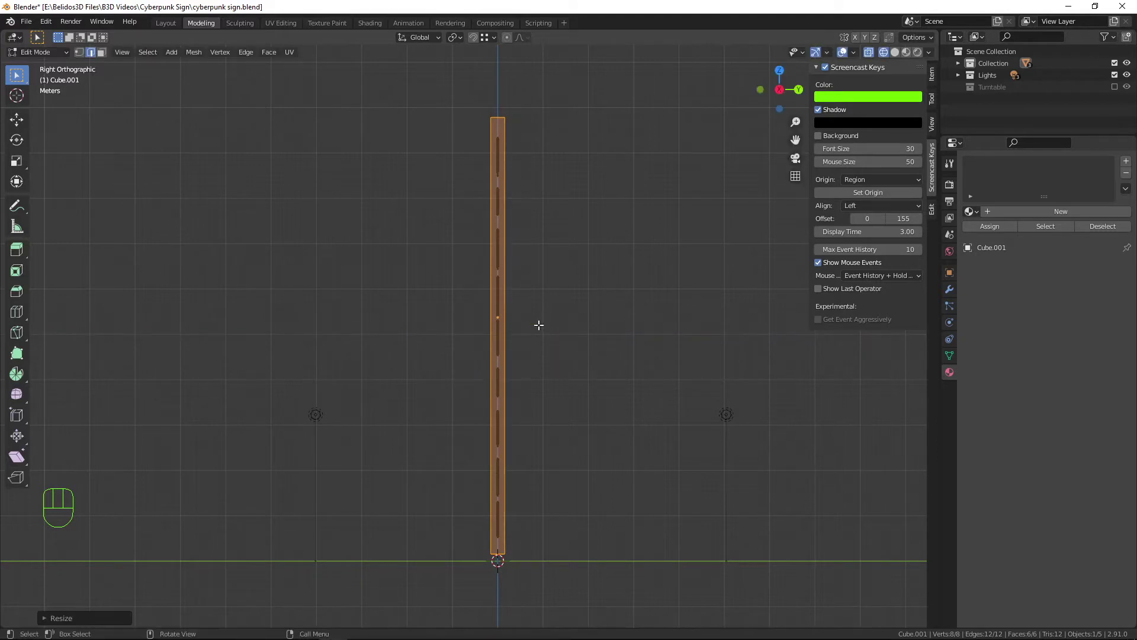
pyautogui.press('g')
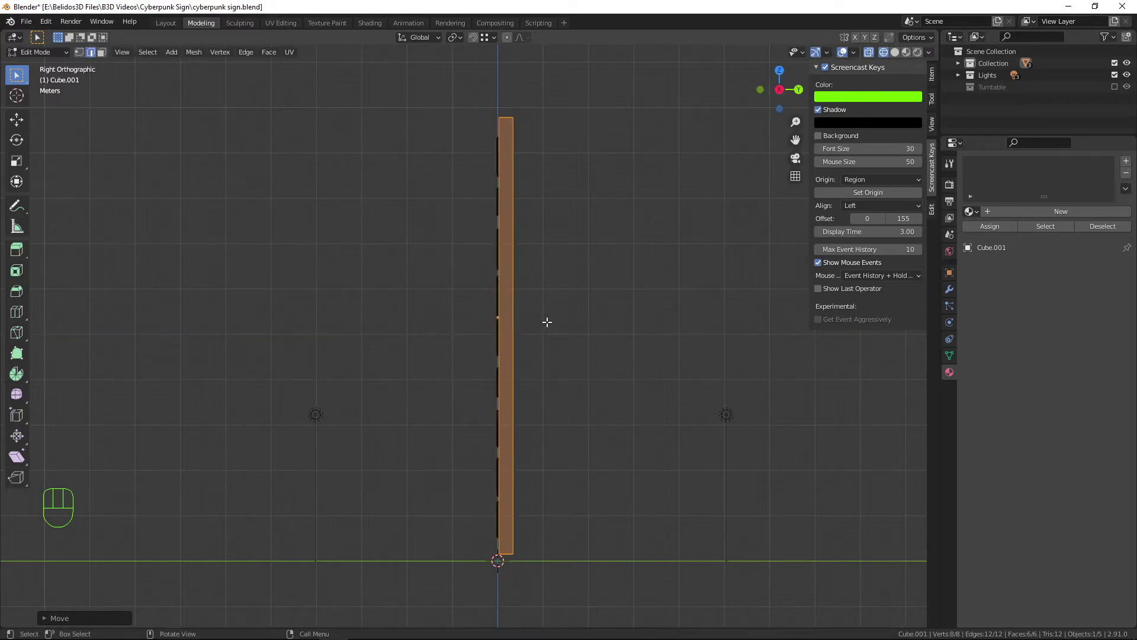
pyautogui.scroll(3)
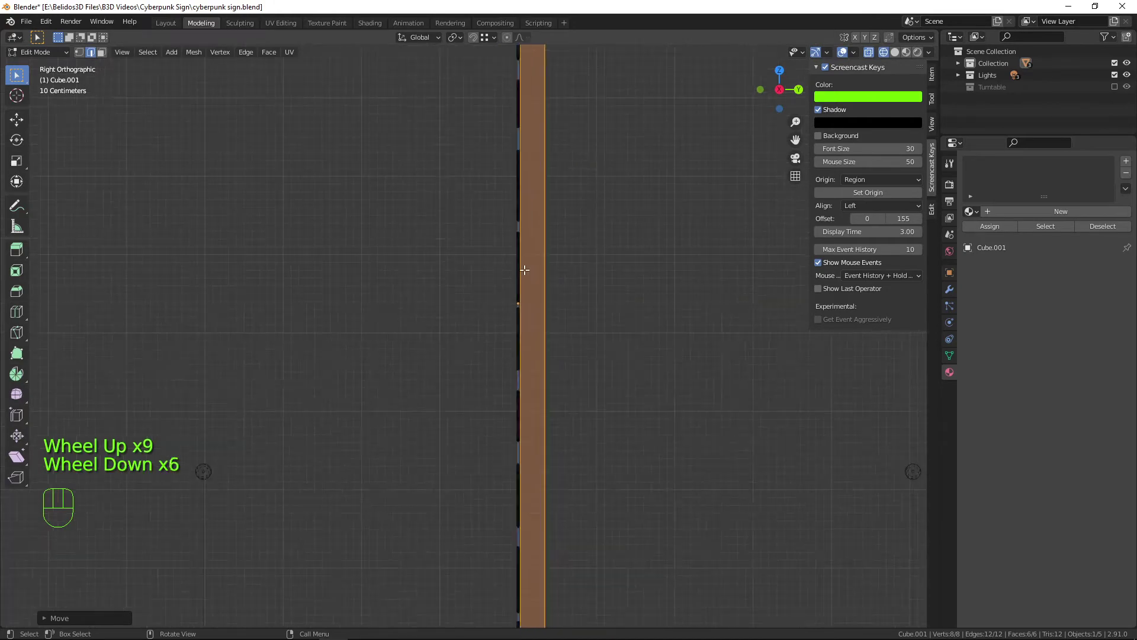
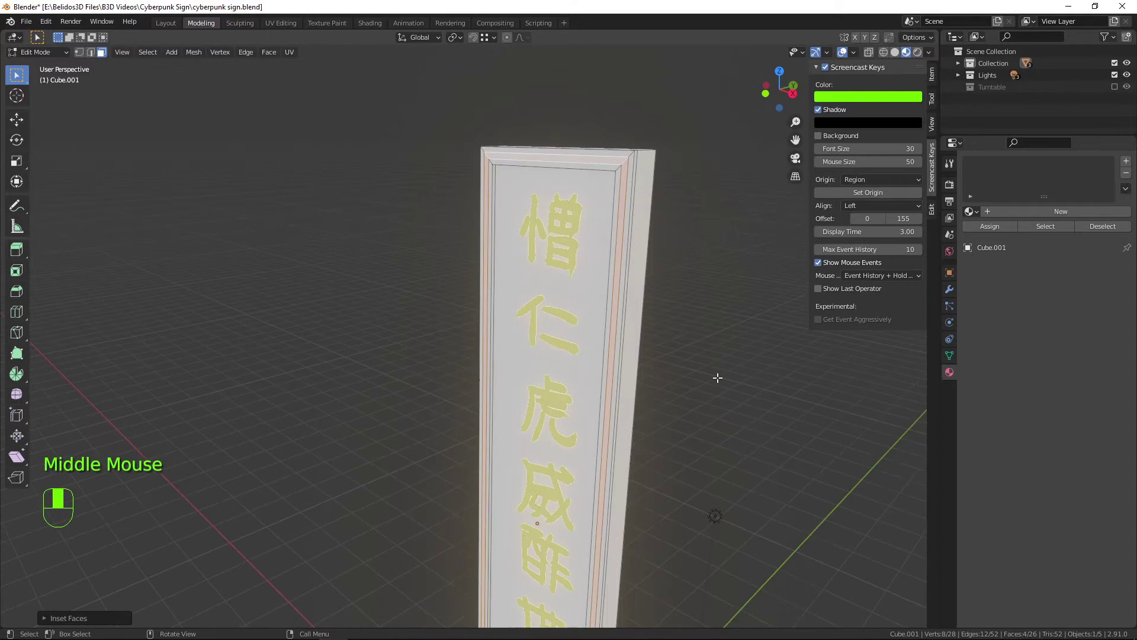
# Extrude the inset front face along its normal to form the border frame
pyautogui.press('e')
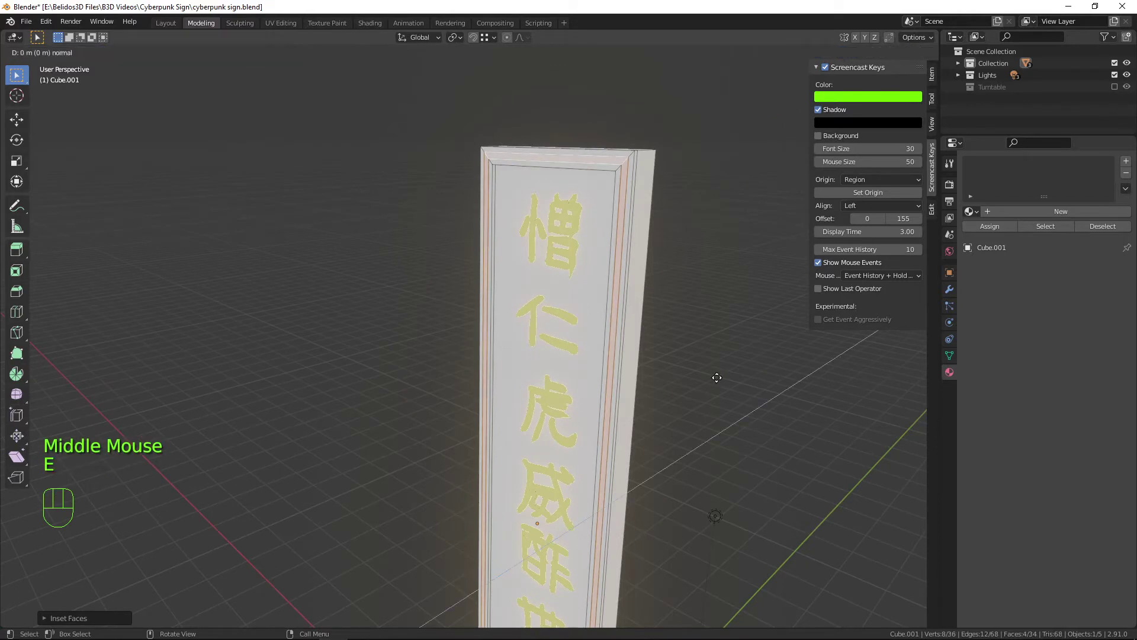
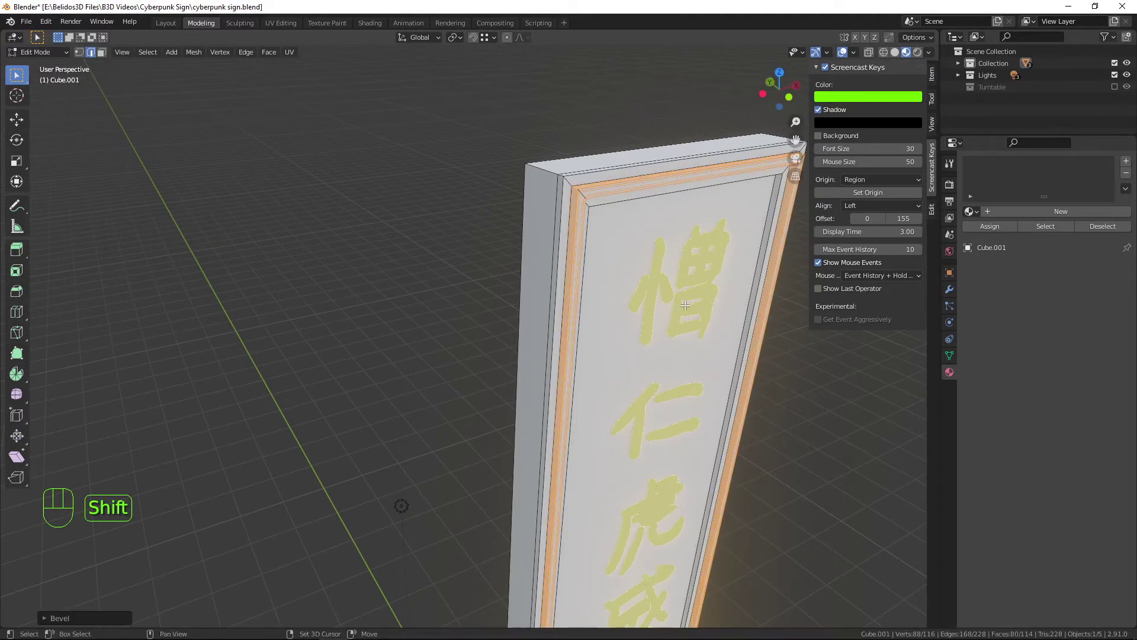
# Expand the bevel settings and select the sign body's frame edge loop for beveling
pyautogui.click(47, 621)
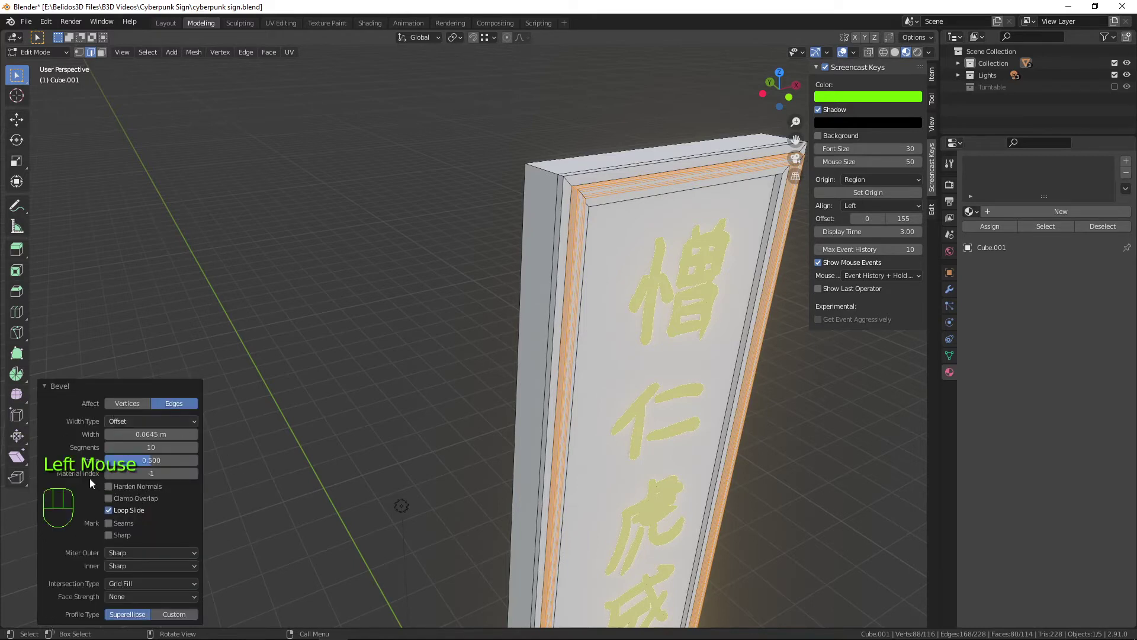
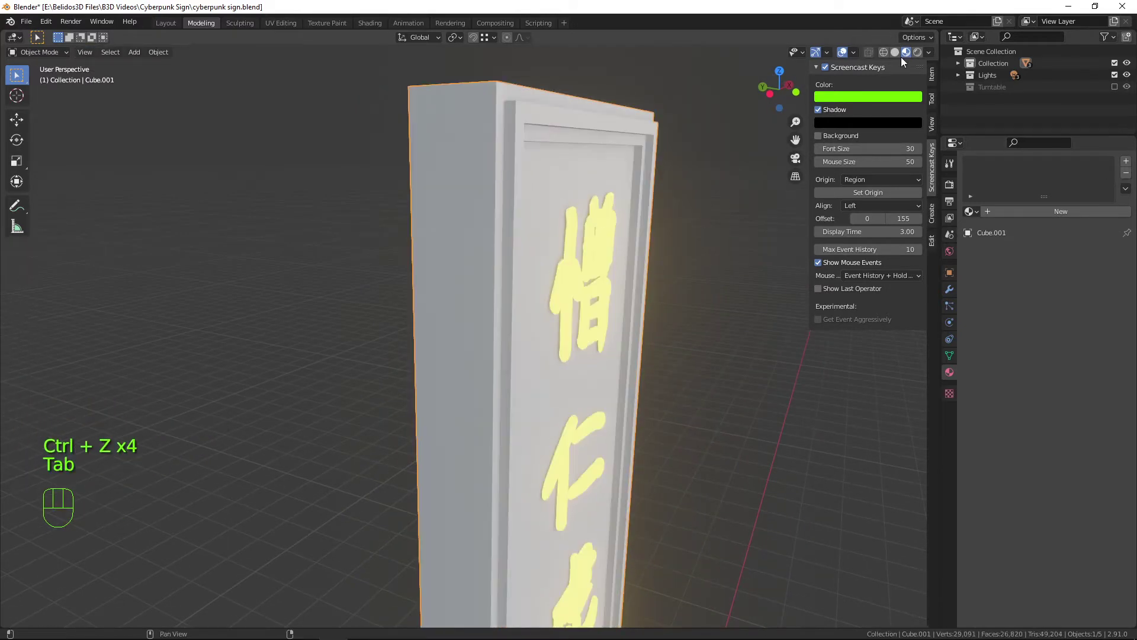
pyautogui.click(937, 77)
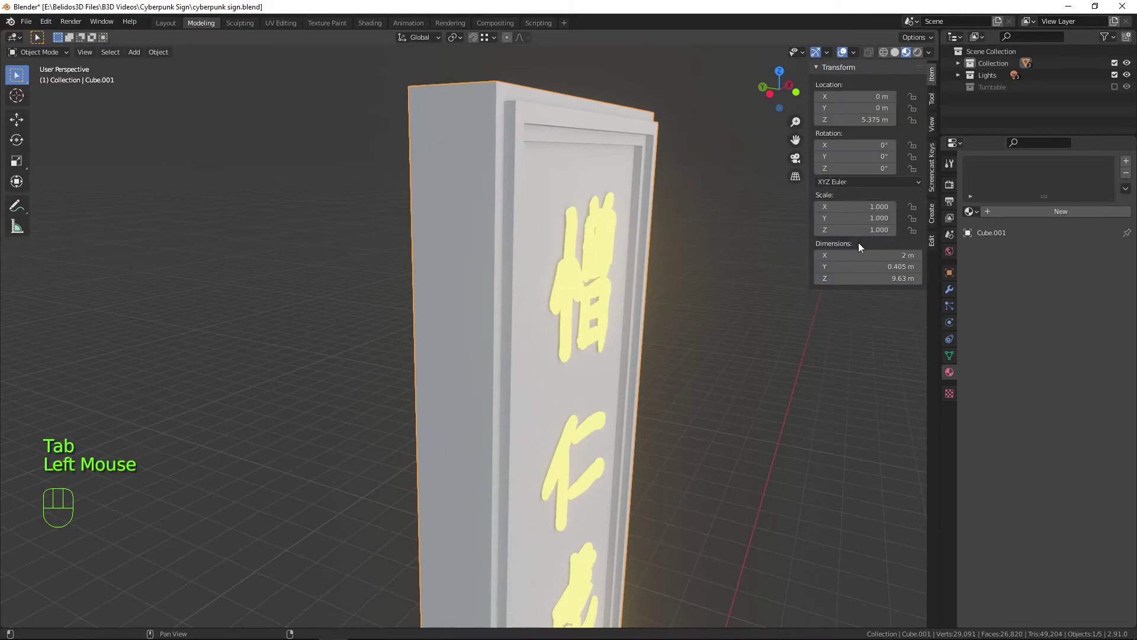
pyautogui.moveTo(503, 152); pyautogui.dragTo(501, 167)
pyautogui.press('Tab')
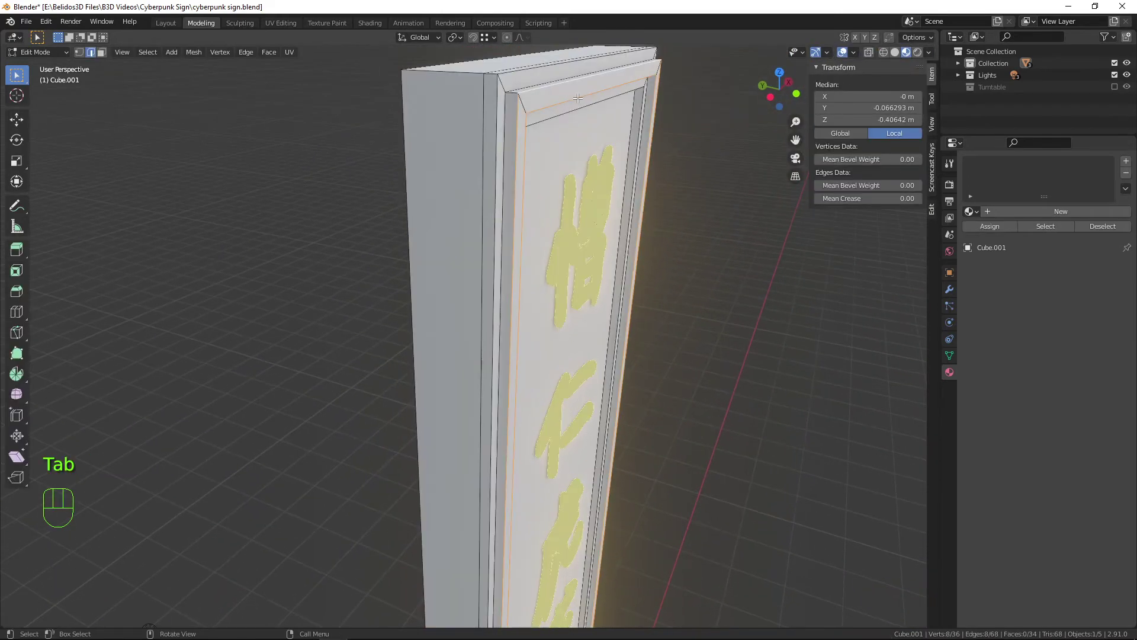
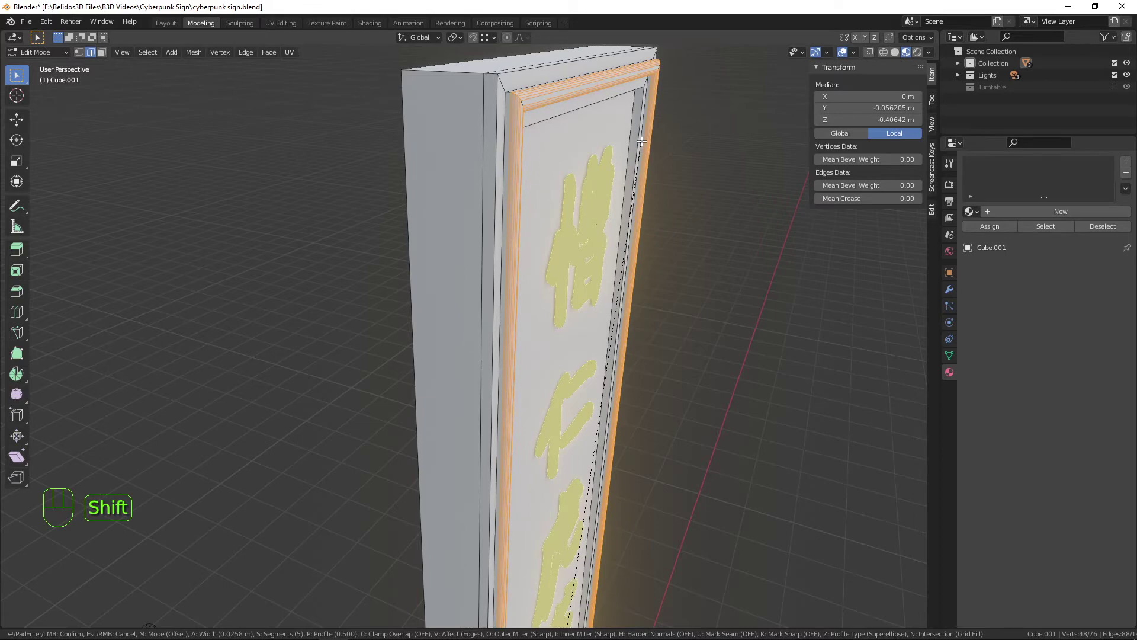
# Set the bevel width on the inner frame edge loop and return to object mode
pyautogui.press('Tab')
pyautogui.moveTo(618, 117); pyautogui.dragTo(542, 109)
pyautogui.moveTo(555, 107); pyautogui.dragTo(536, 104)
pyautogui.scroll(-3)
pyautogui.moveTo(520, 193); pyautogui.dragTo(549, 176)
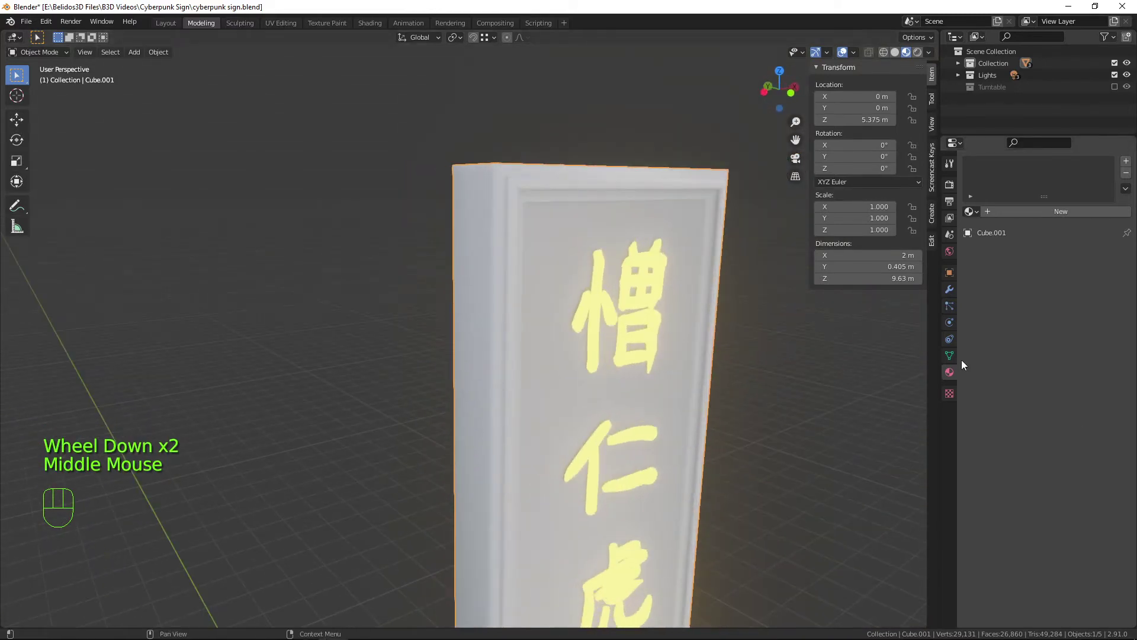
# Enable Auto Smooth on Cube.001's mesh data and set its angle to 50°
pyautogui.click(953, 359)
pyautogui.click(966, 389)
pyautogui.click(1029, 409)
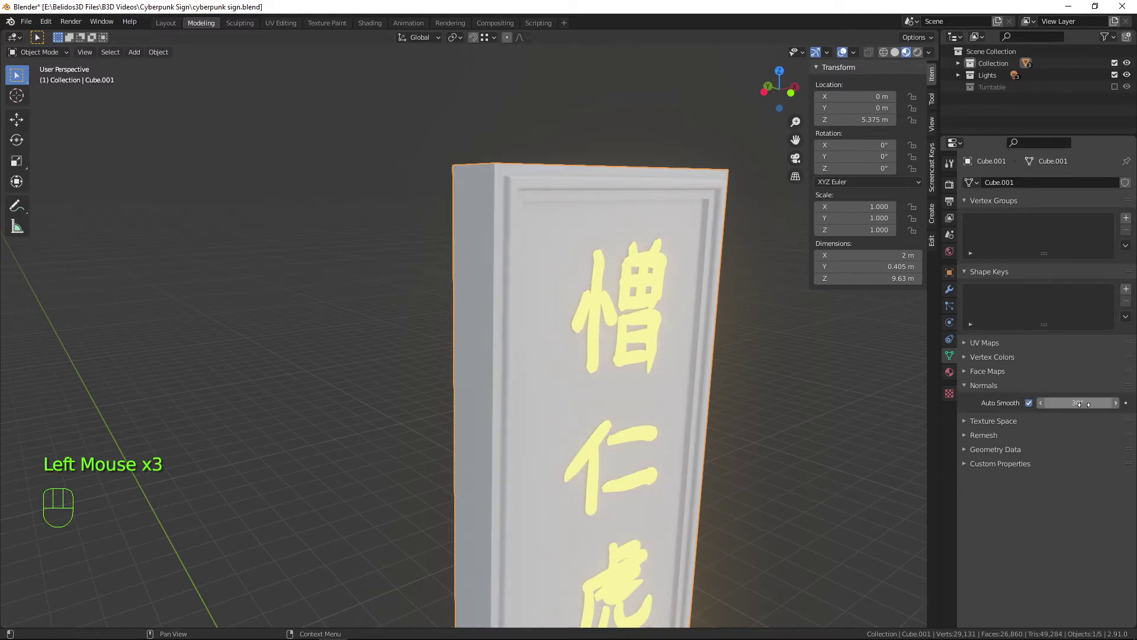
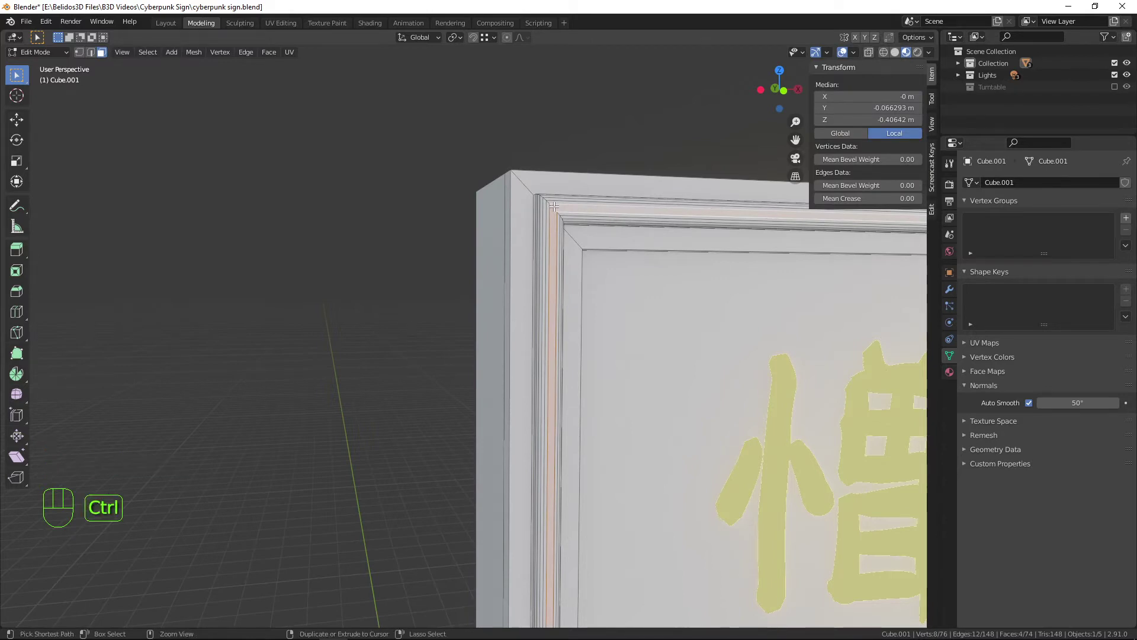
# Grow the face selection repeatedly until it covers the bevelled frame strips
pyautogui.press('ctrl+KP_Add')
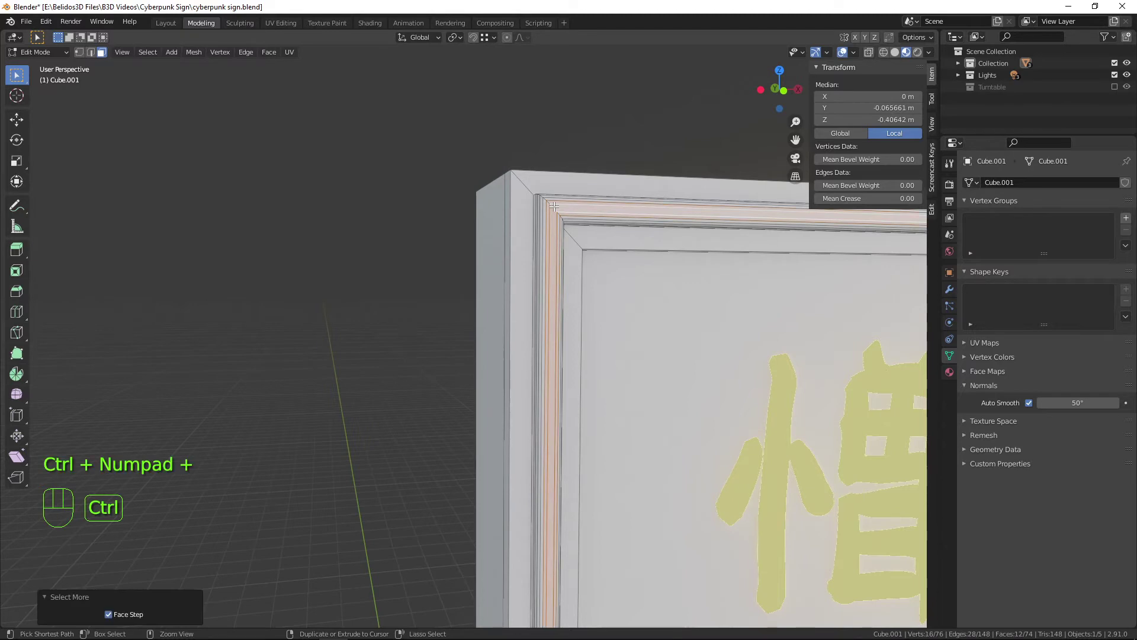
pyautogui.press('ctrl+KP_Add')
pyautogui.press('ctrl+KP_Add')
pyautogui.press('ctrl+KP_Add')
pyautogui.press('ctrl+KP_Add')
pyautogui.press('ctrl+KP_Add')
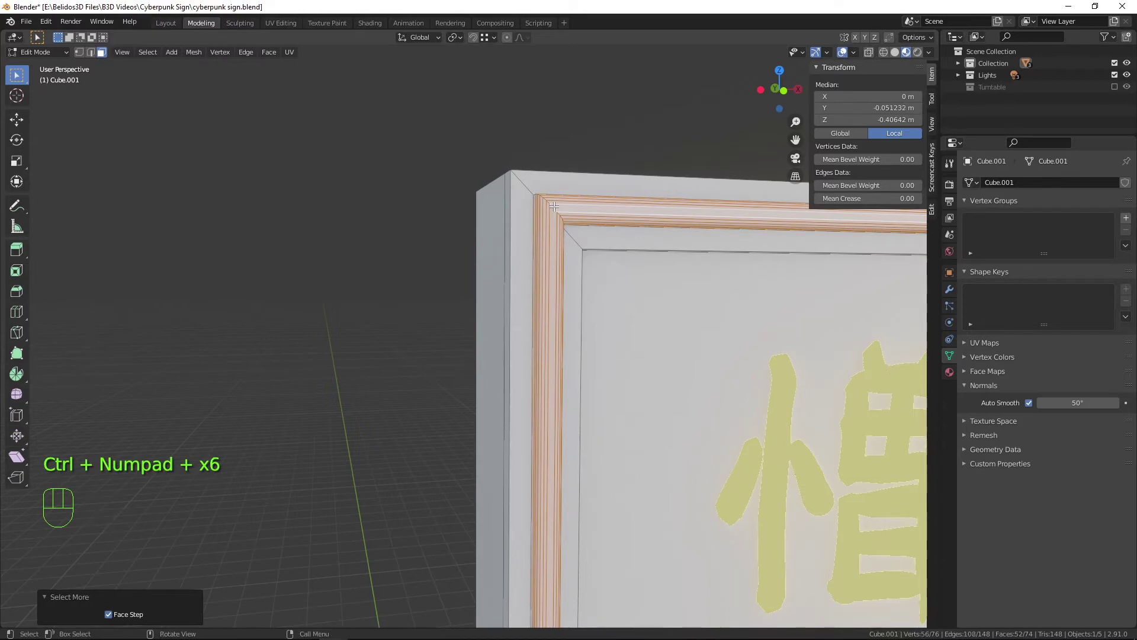
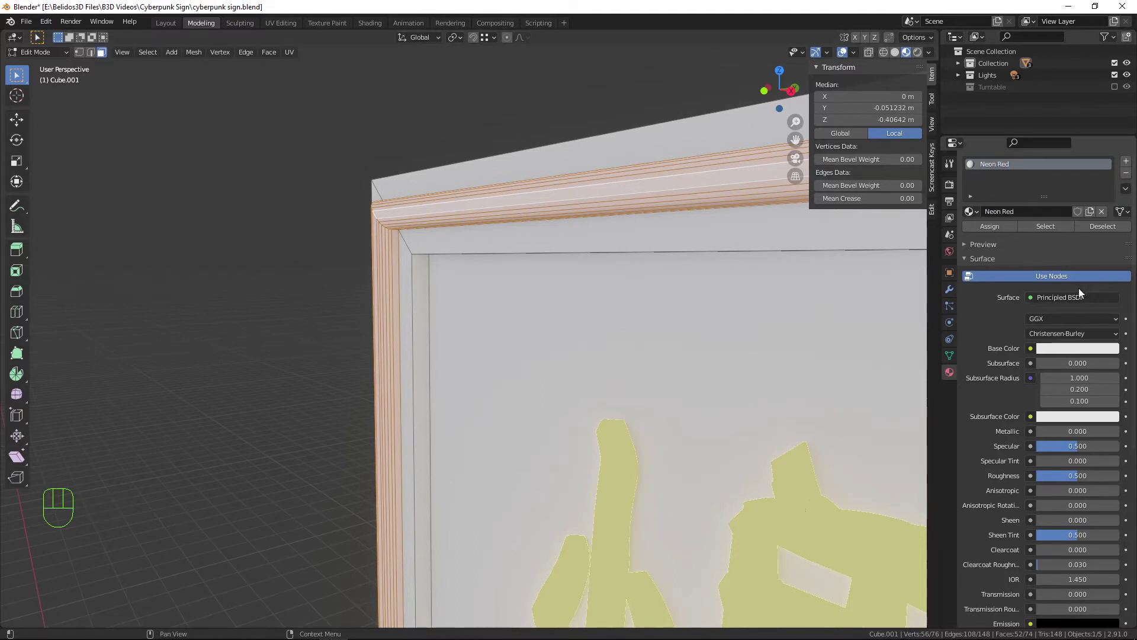
# Make Neon Red a red Emission material, then invert the selection to the body faces
pyautogui.moveTo(1075, 304); pyautogui.dragTo(983, 384)
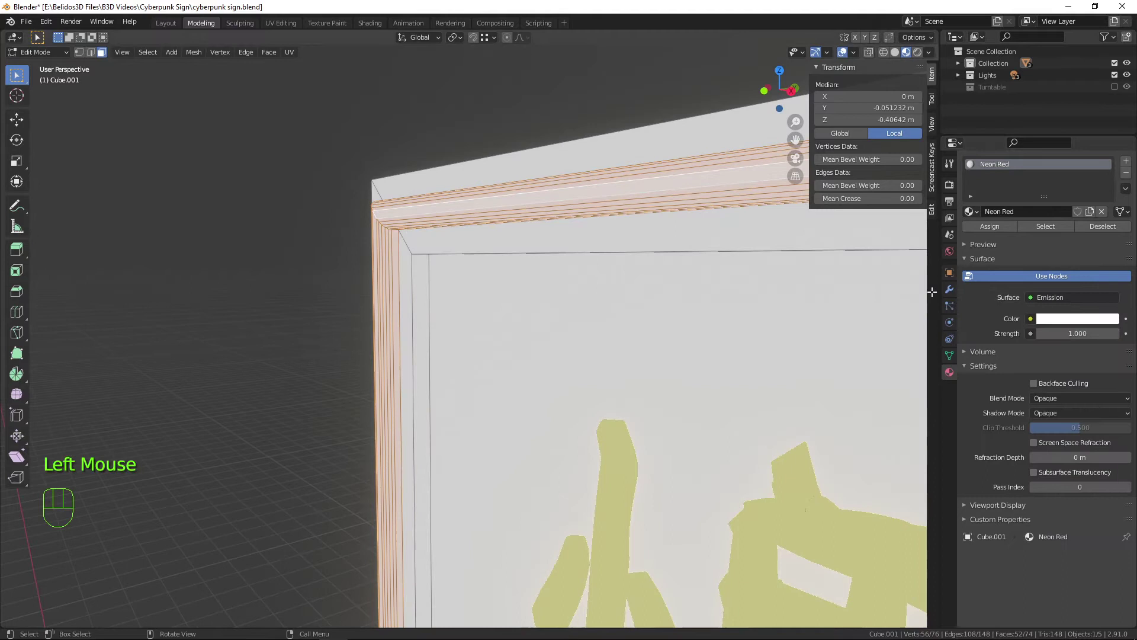
pyautogui.click(1068, 323)
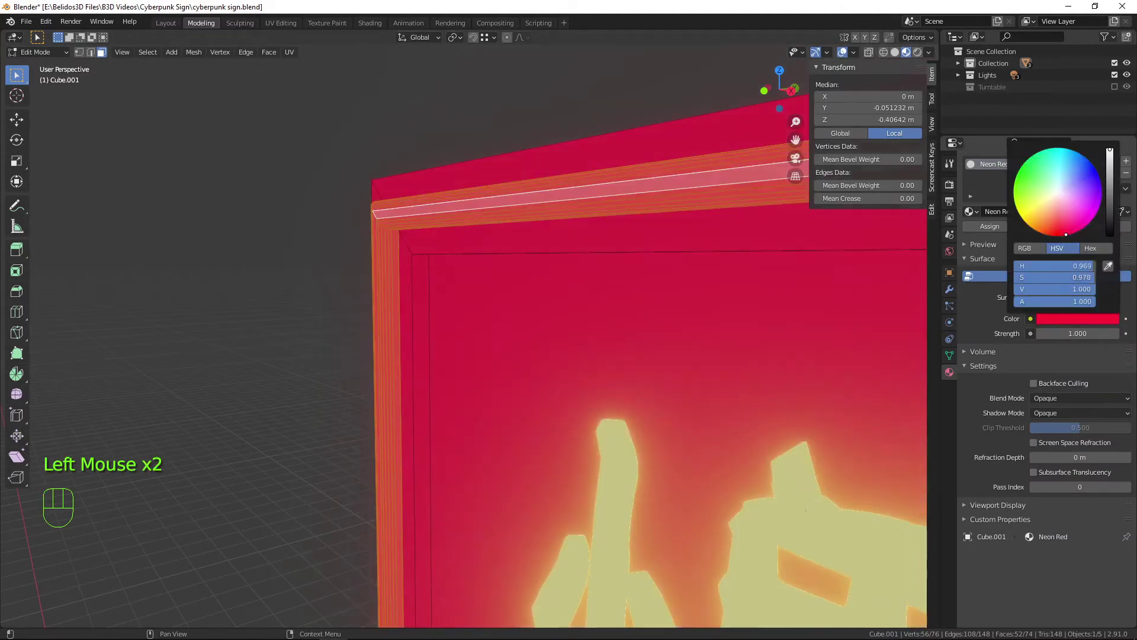
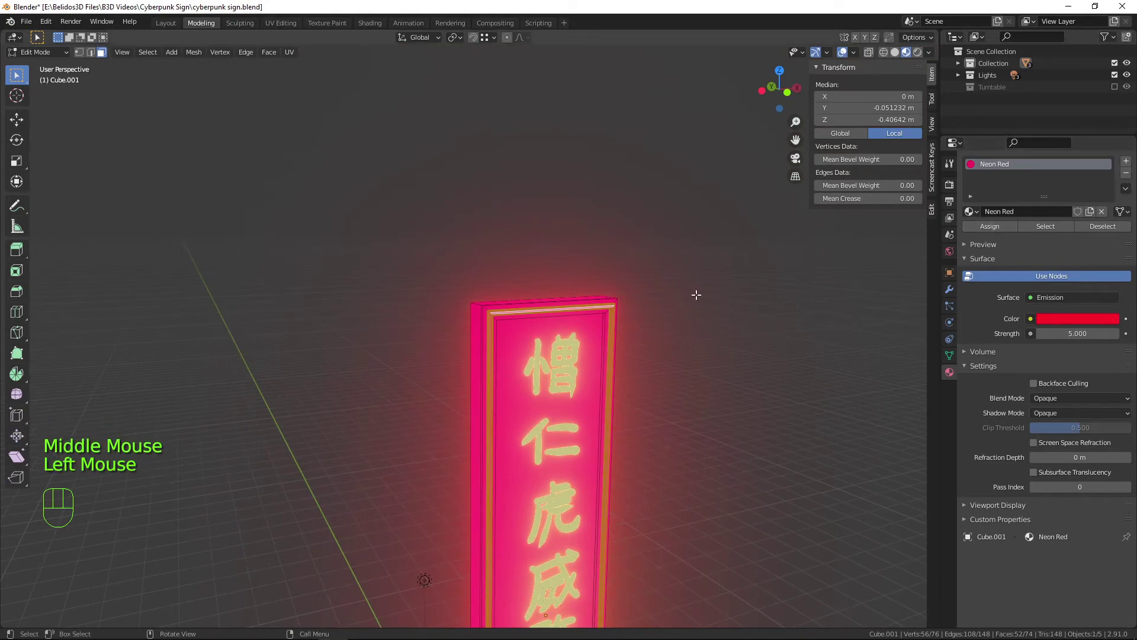
pyautogui.press('ctrl+i')
pyautogui.scroll(3)
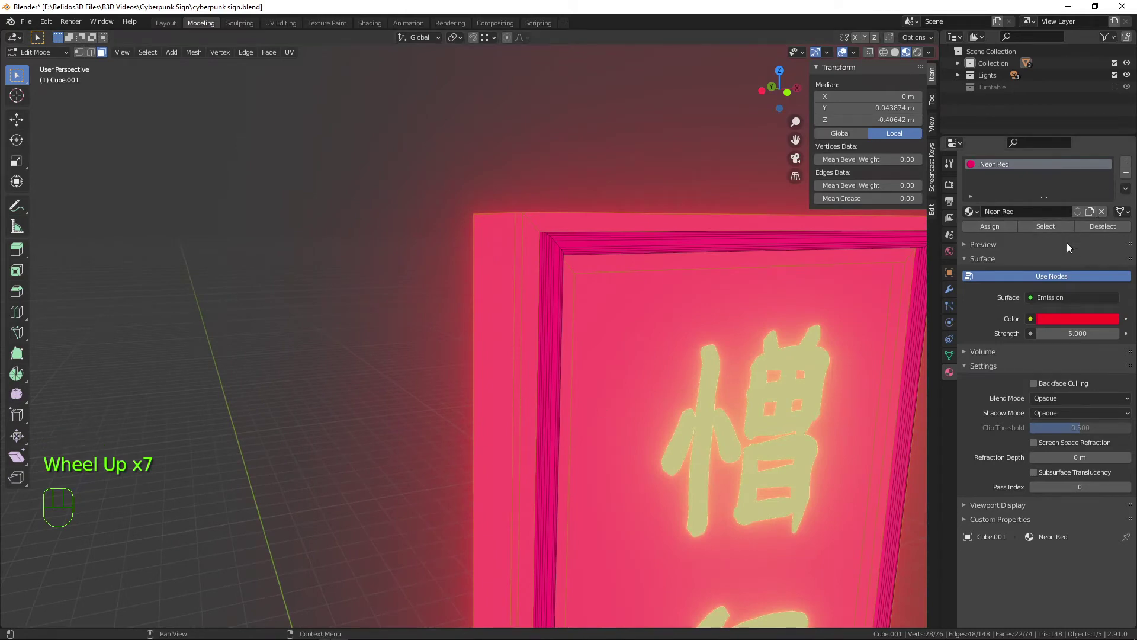
# Add a second material slot named Metal and set its base colour darker grey
pyautogui.click(1126, 164)
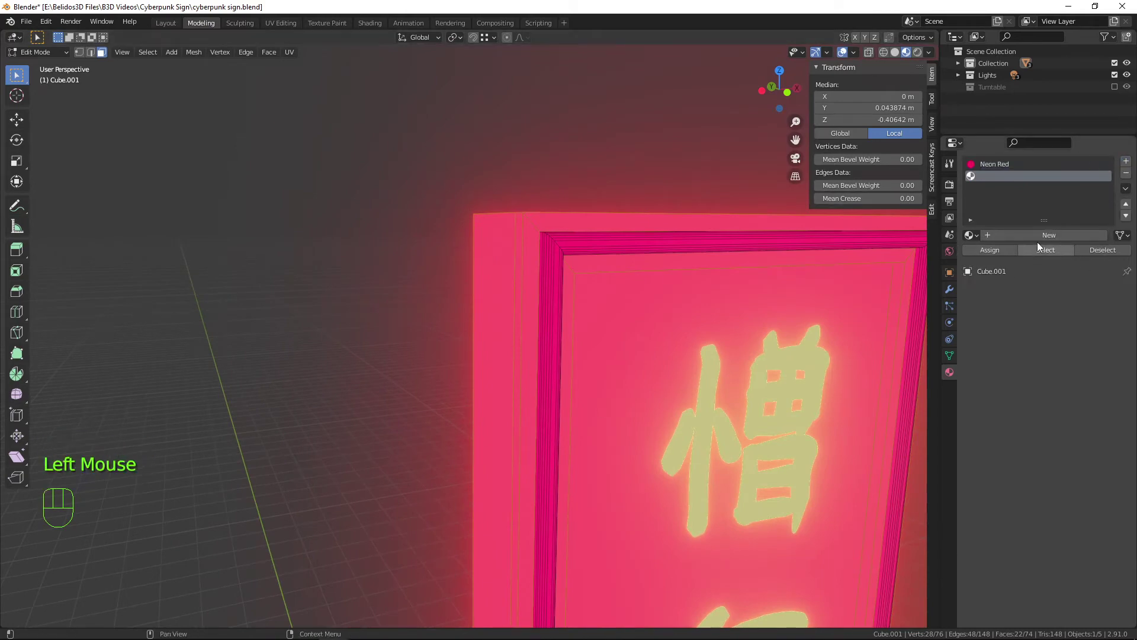
pyautogui.click(1043, 236)
pyautogui.click(999, 178)
pyautogui.moveTo(999, 178); pyautogui.dragTo(1058, 183)
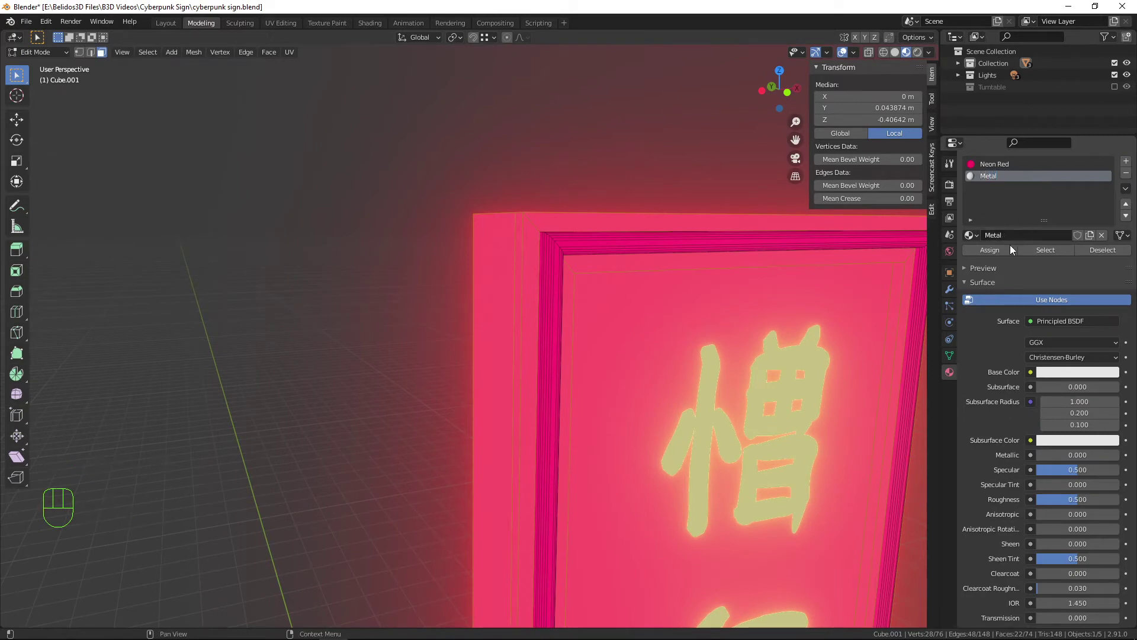
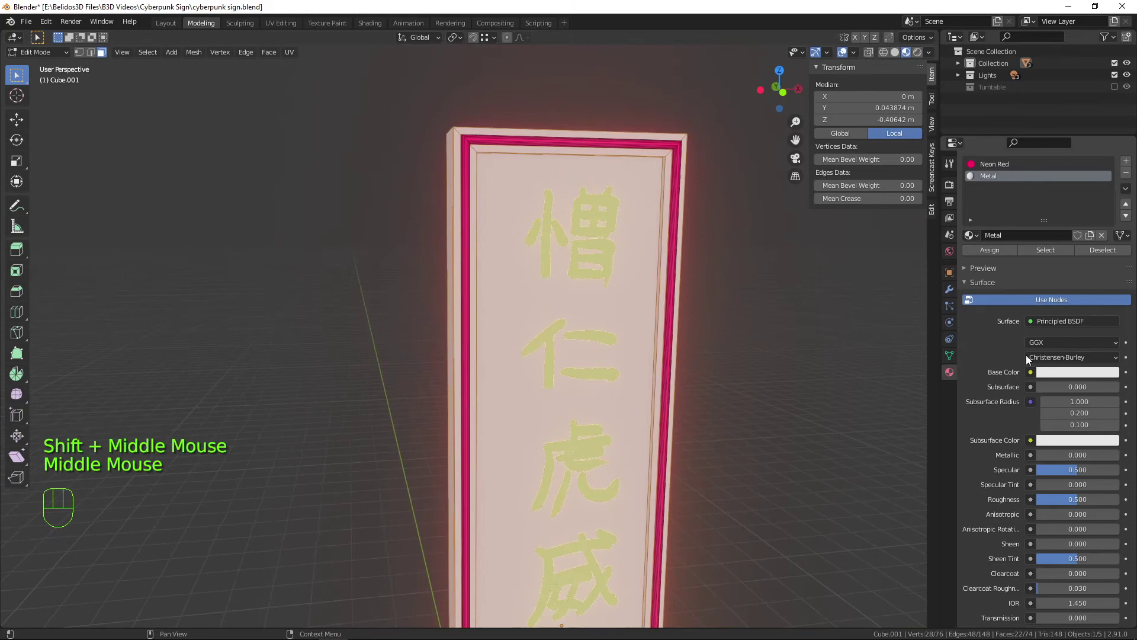
pyautogui.click(1093, 379)
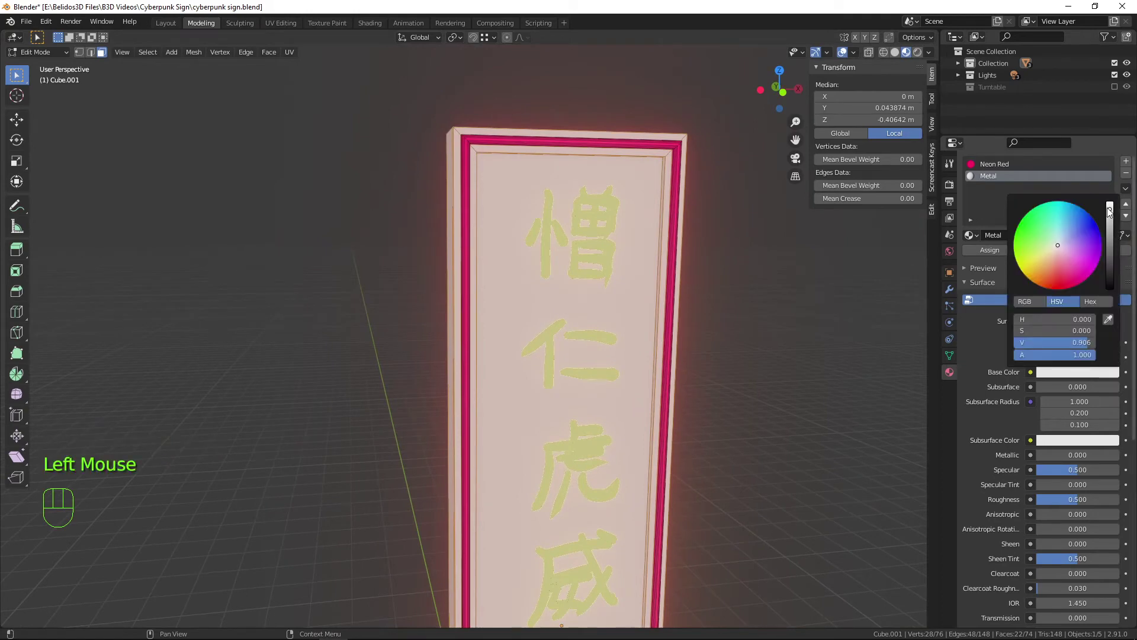
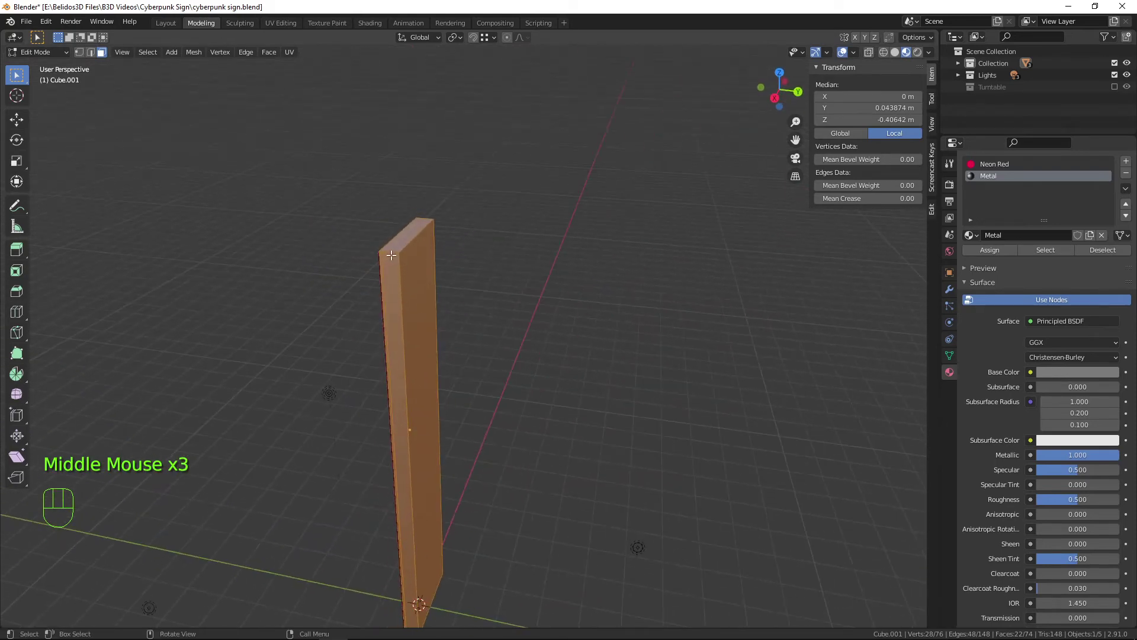
# Slide the back edge loops inward to thin the sign body to 0.249 m deep
pyautogui.press('ctrl+r')
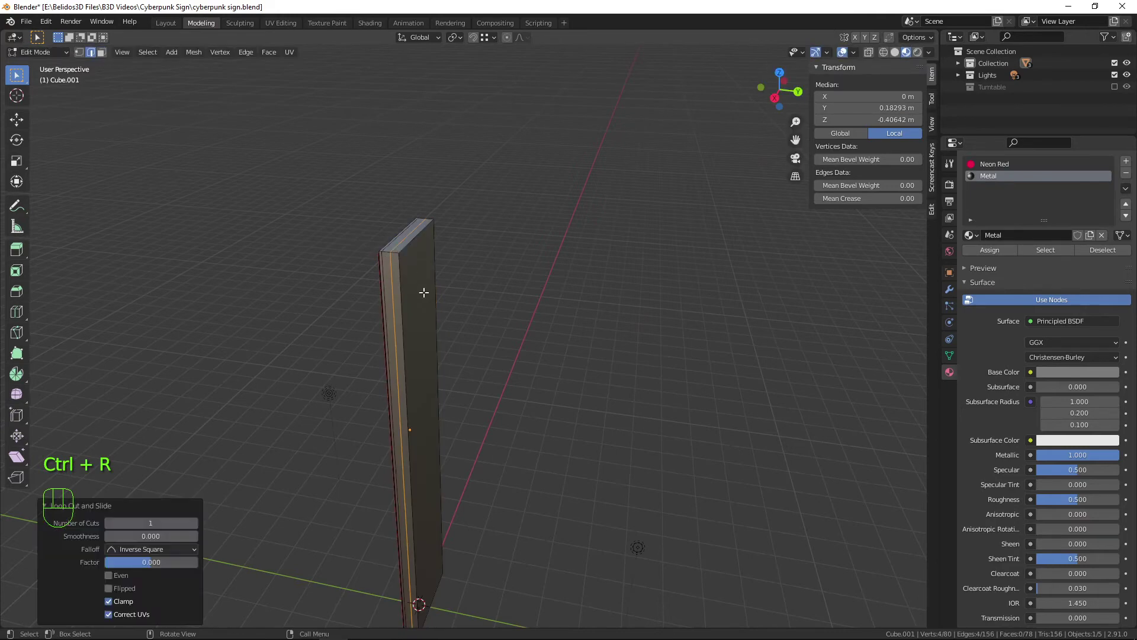
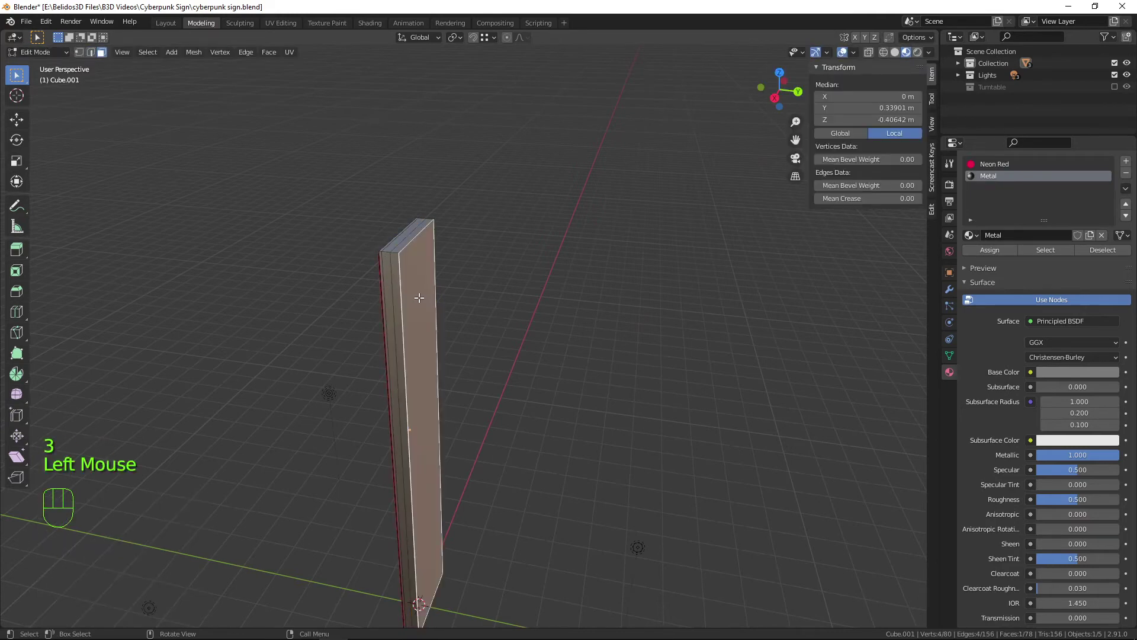
pyautogui.press('x')
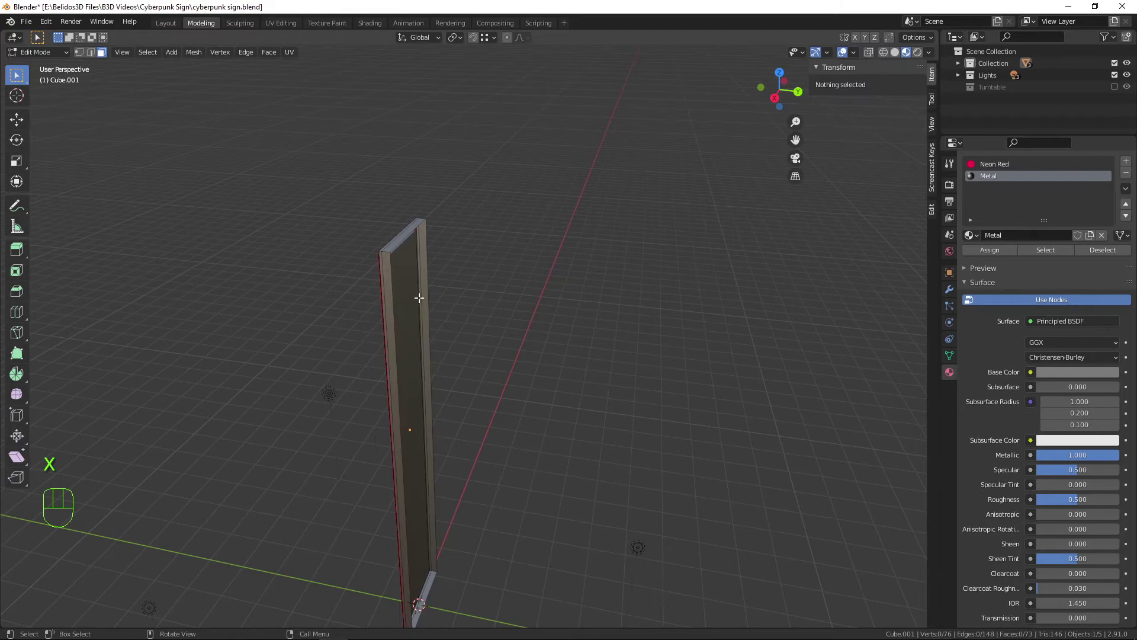
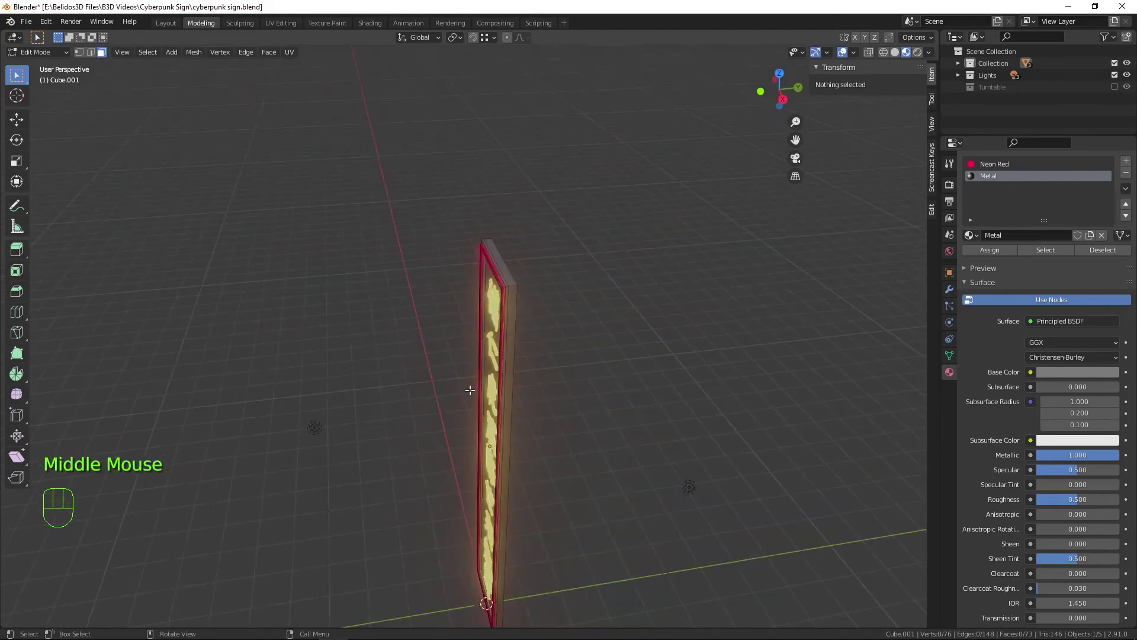
pyautogui.press('Tab')
pyautogui.middleClick(543, 404)
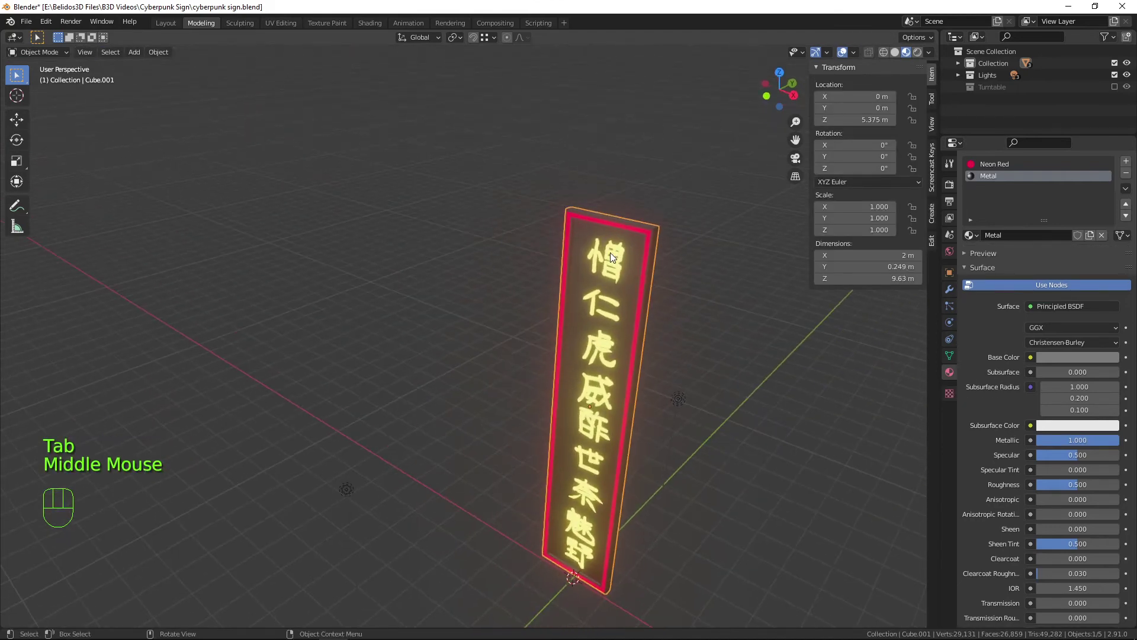
# Join the glowing text object into the sign body with Ctrl+J
pyautogui.click(612, 257)
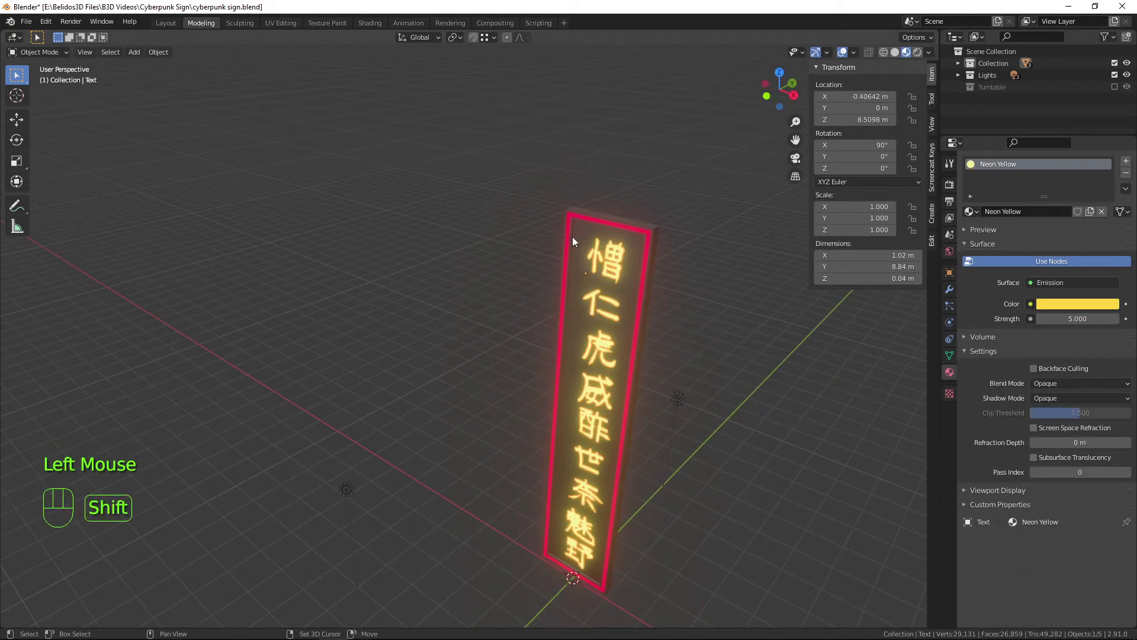
pyautogui.click(572, 233)
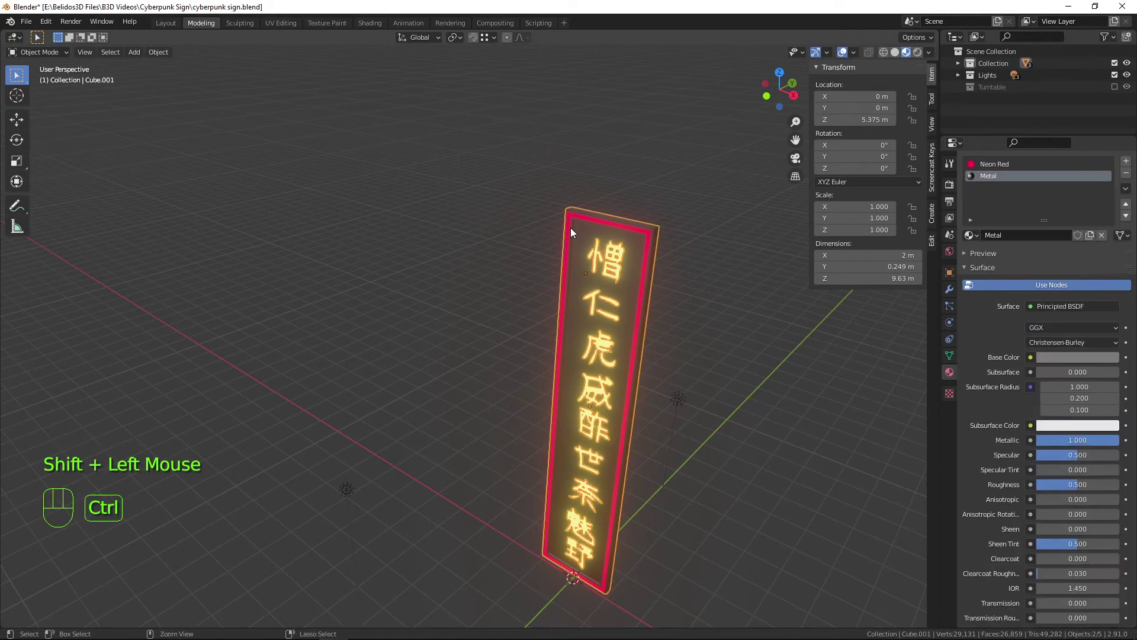
pyautogui.press('ctrl+j')
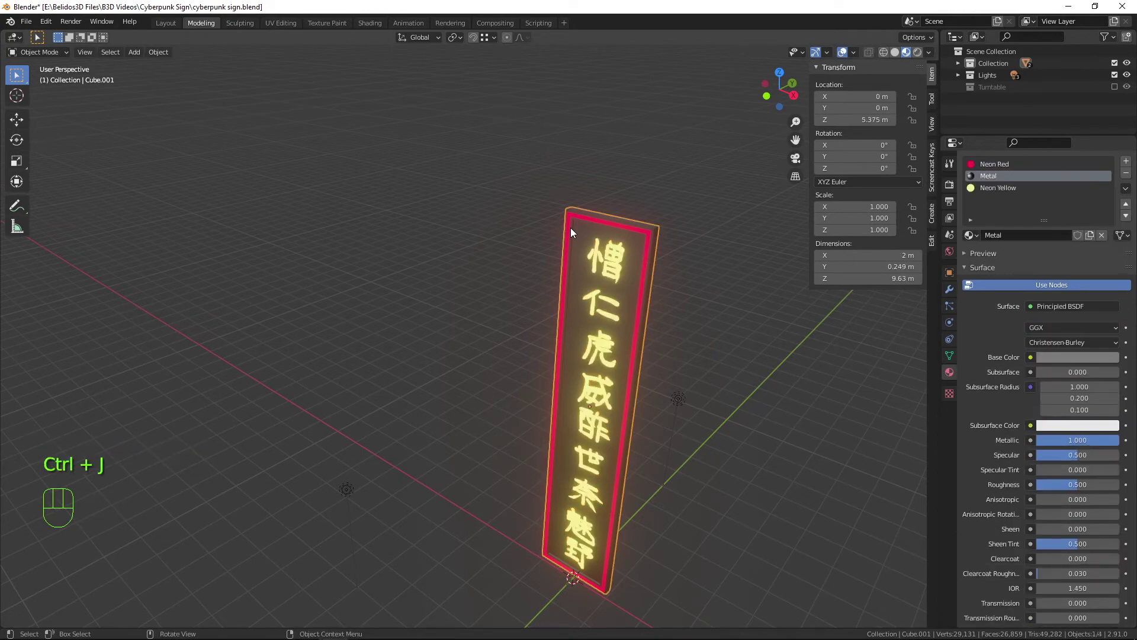
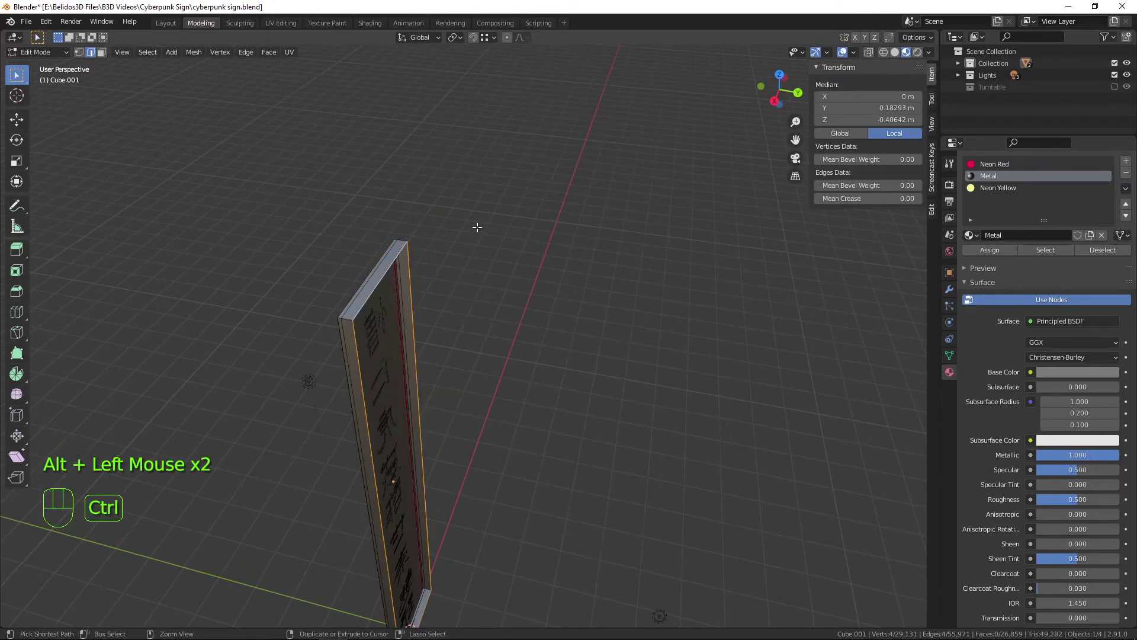
# Save the file, snap the 3D cursor to the selection and set the body's origin to it
pyautogui.press('ctrl+s')
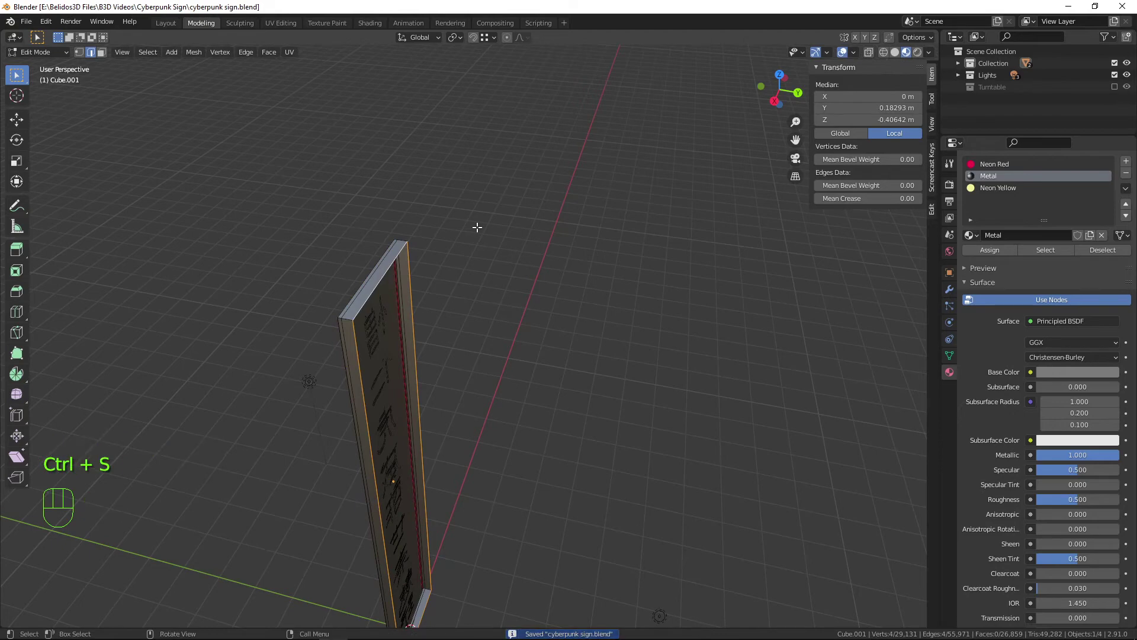
pyautogui.press('shift+s')
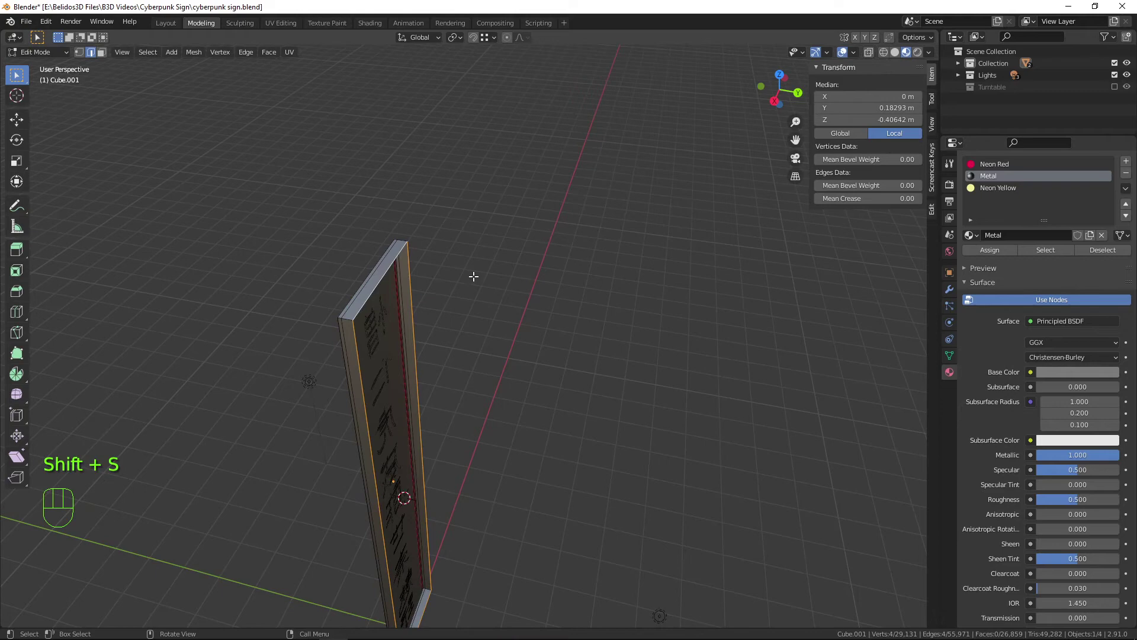
pyautogui.press('Tab')
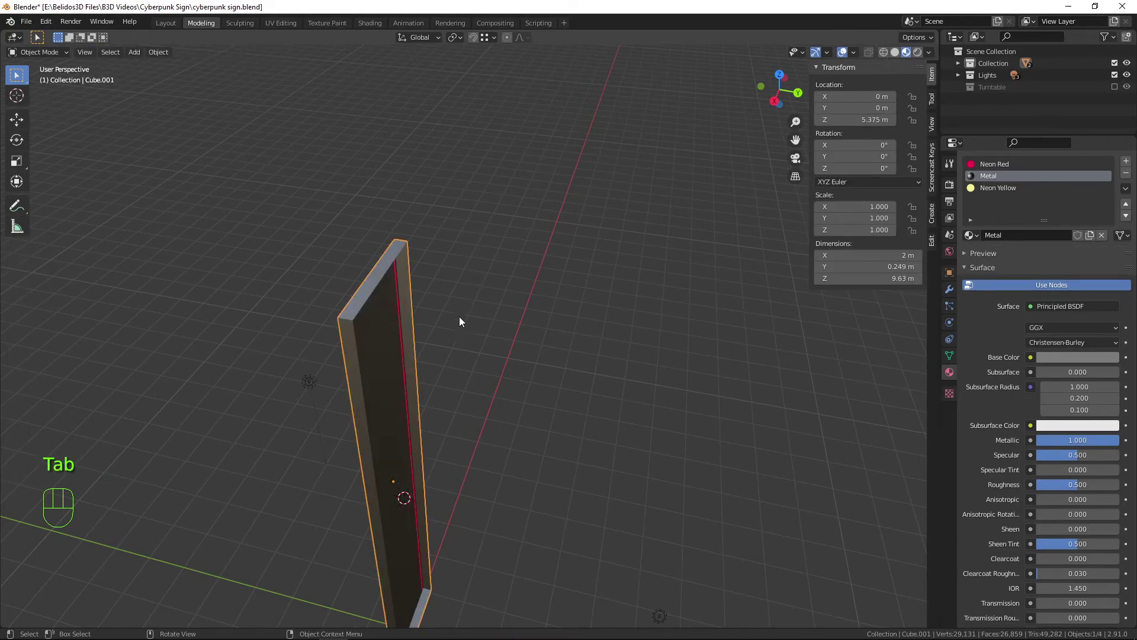
pyautogui.moveTo(465, 305); pyautogui.dragTo(574, 356)
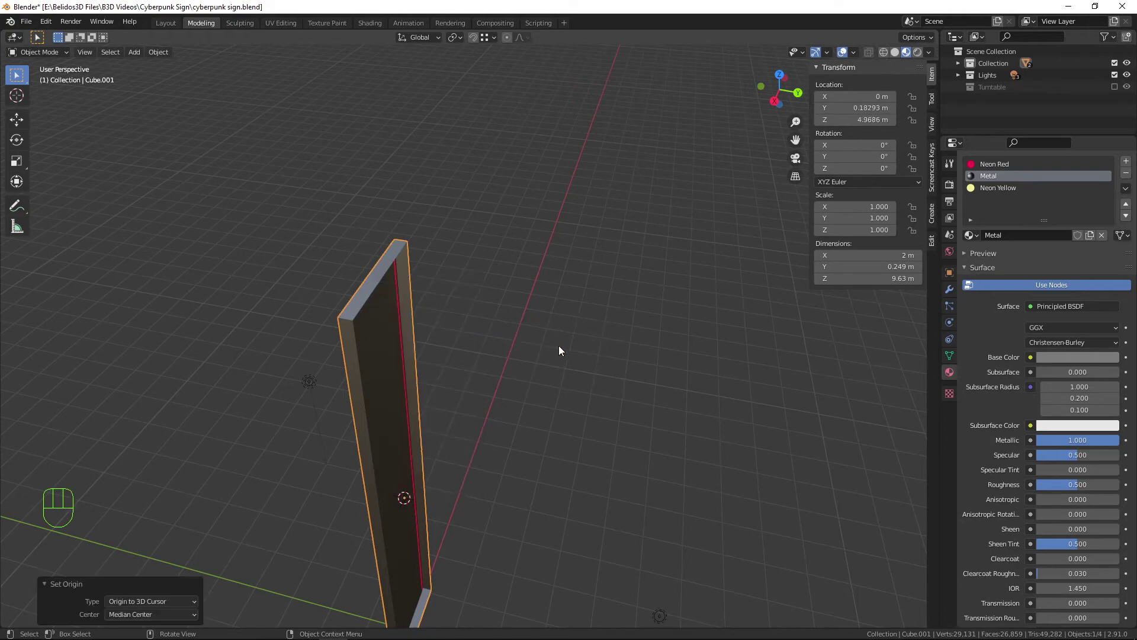
# Orbit around the merged sign to inspect it from several angles
pyautogui.moveTo(428, 369); pyautogui.dragTo(408, 322)
pyautogui.middleClick(374, 379)
pyautogui.moveTo(410, 338); pyautogui.dragTo(406, 347)
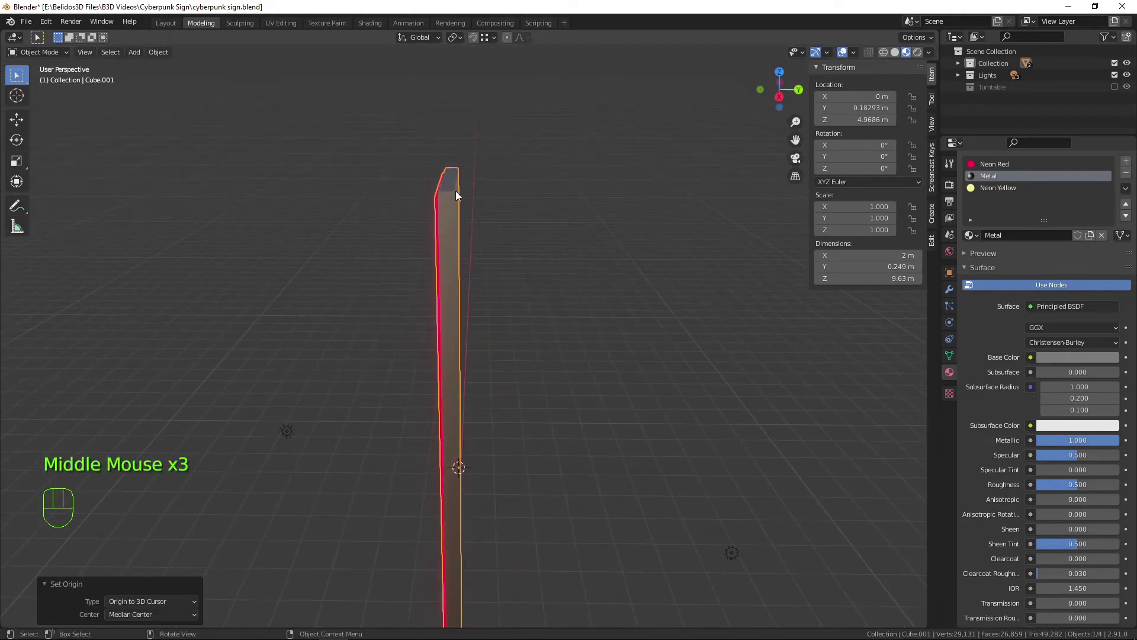
pyautogui.moveTo(541, 447); pyautogui.dragTo(518, 427)
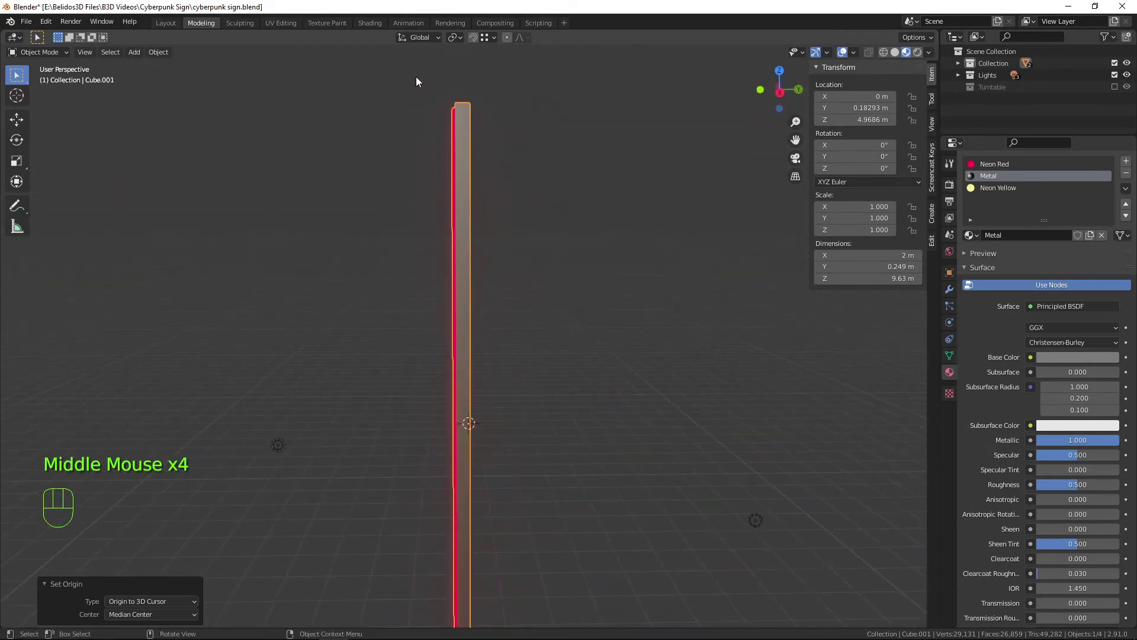
pyautogui.scroll(-3)
pyautogui.moveTo(486, 204); pyautogui.dragTo(452, 219)
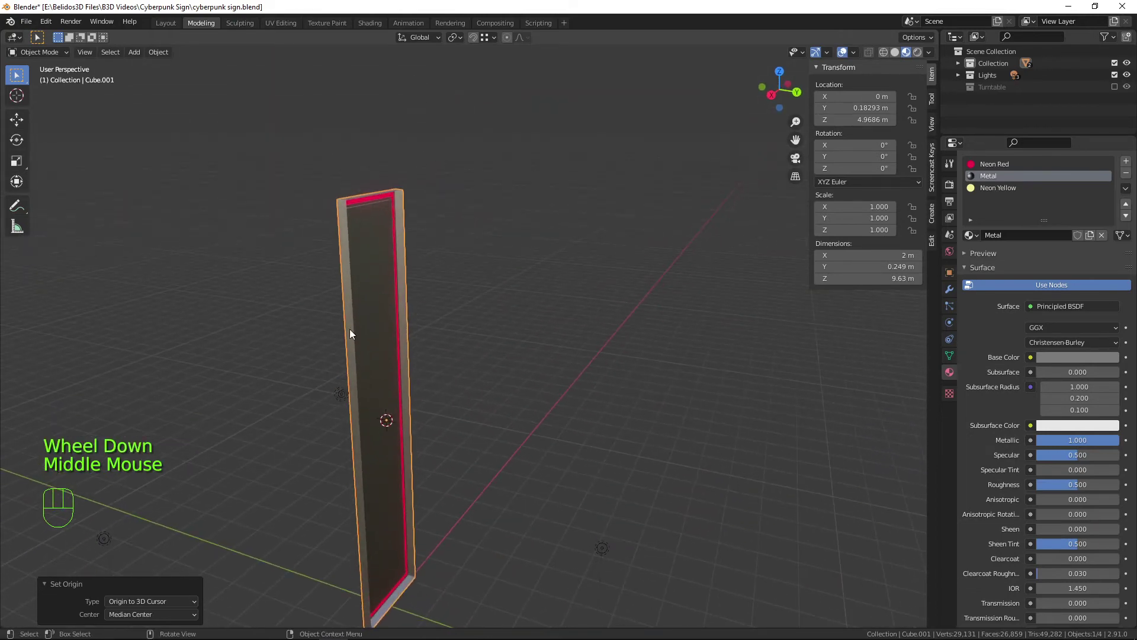
pyautogui.moveTo(417, 295); pyautogui.dragTo(489, 273)
pyautogui.middleClick(545, 242)
pyautogui.moveTo(460, 240); pyautogui.dragTo(428, 248)
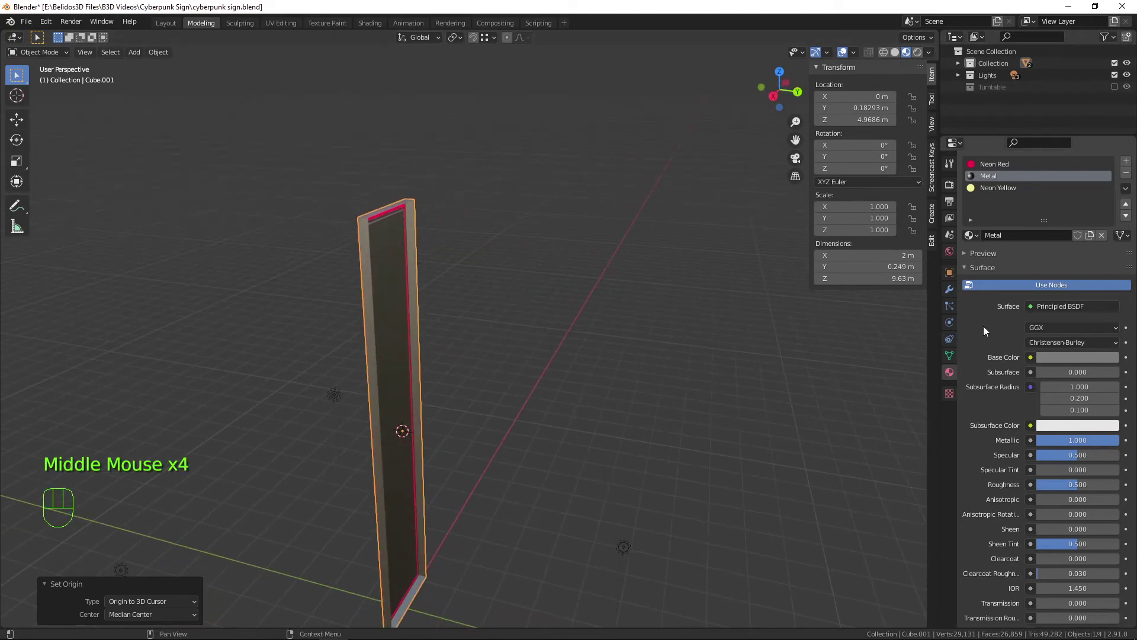
# Add a Mirror modifier on the Y axis only with Clipping enabled, then inspect the doubled sign
pyautogui.click(956, 296)
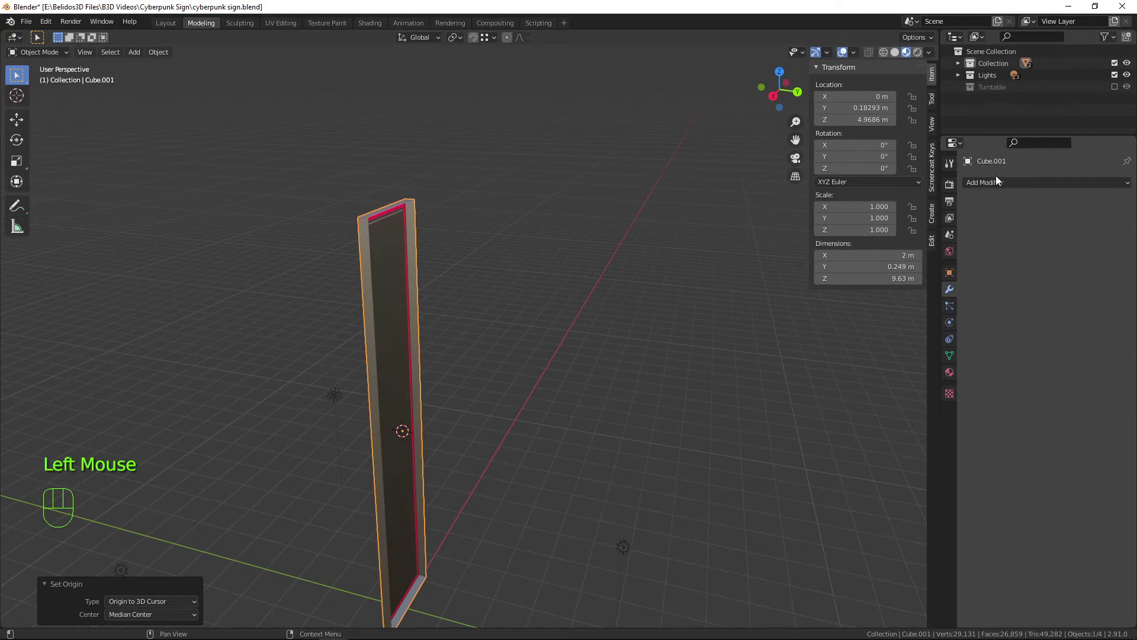
pyautogui.moveTo(999, 184); pyautogui.dragTo(729, 335)
pyautogui.moveTo(978, 186); pyautogui.dragTo(913, 312)
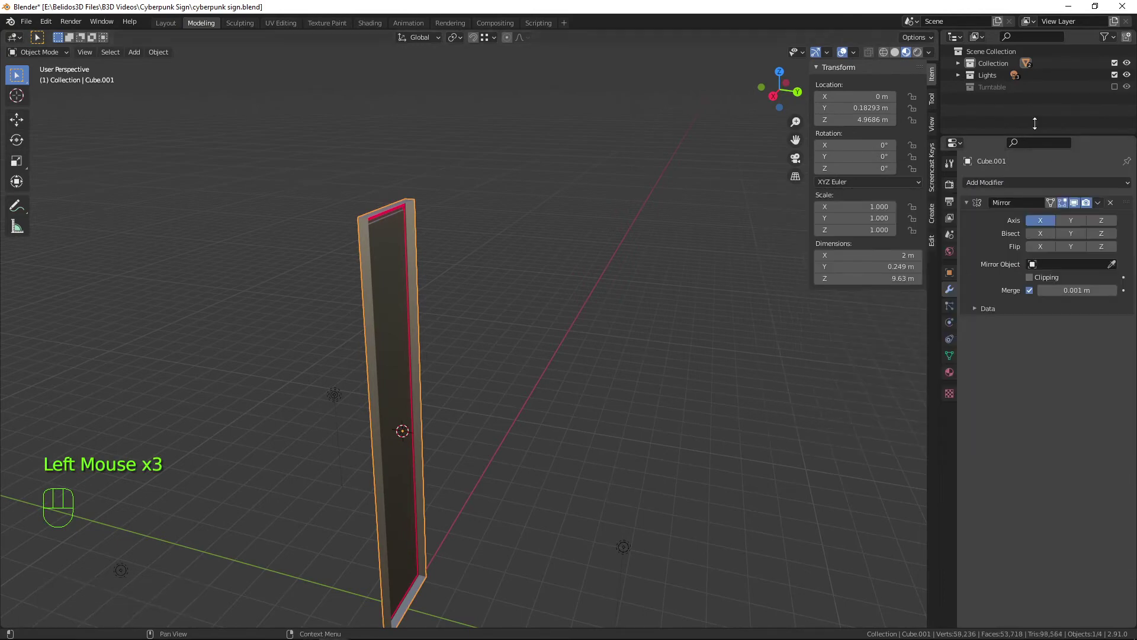
pyautogui.click(1045, 226)
pyautogui.moveTo(1073, 224); pyautogui.dragTo(445, 317)
pyautogui.moveTo(446, 317); pyautogui.dragTo(436, 303)
pyautogui.scroll(3)
pyautogui.moveTo(441, 322); pyautogui.dragTo(510, 339)
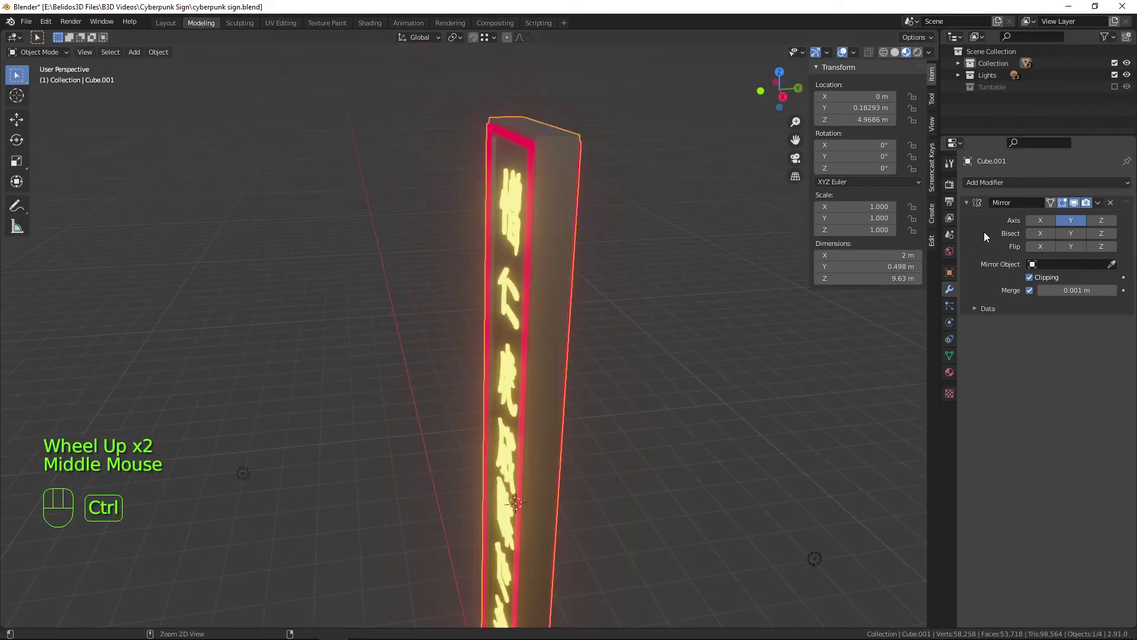
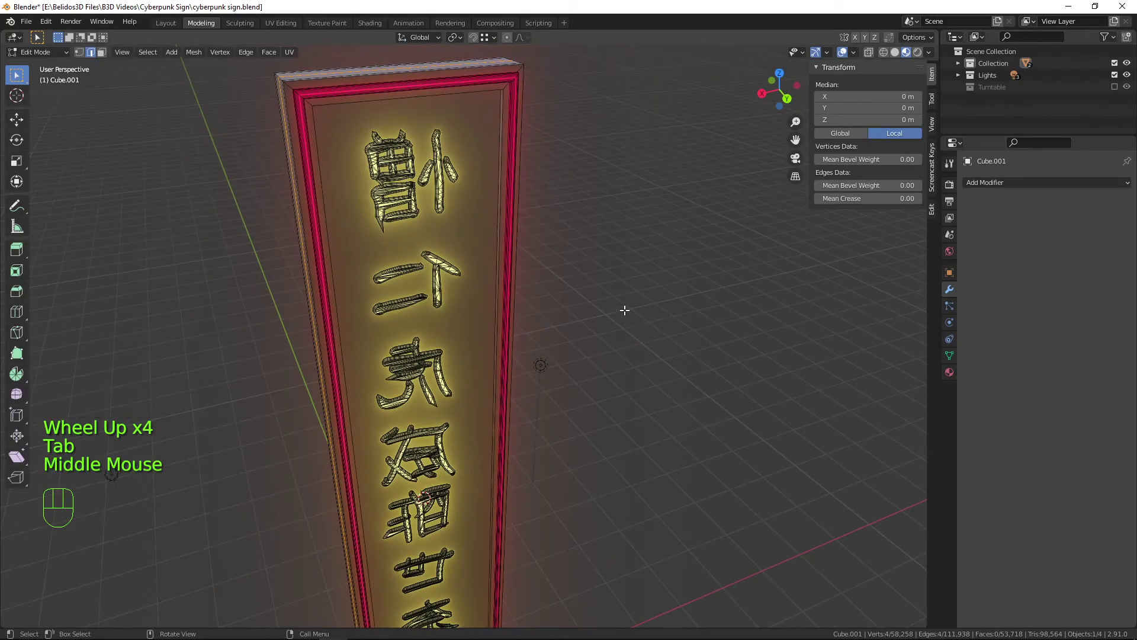
# Pick the Neon Yellow material slot to select its lettering faces on both sides
pyautogui.scroll(-3)
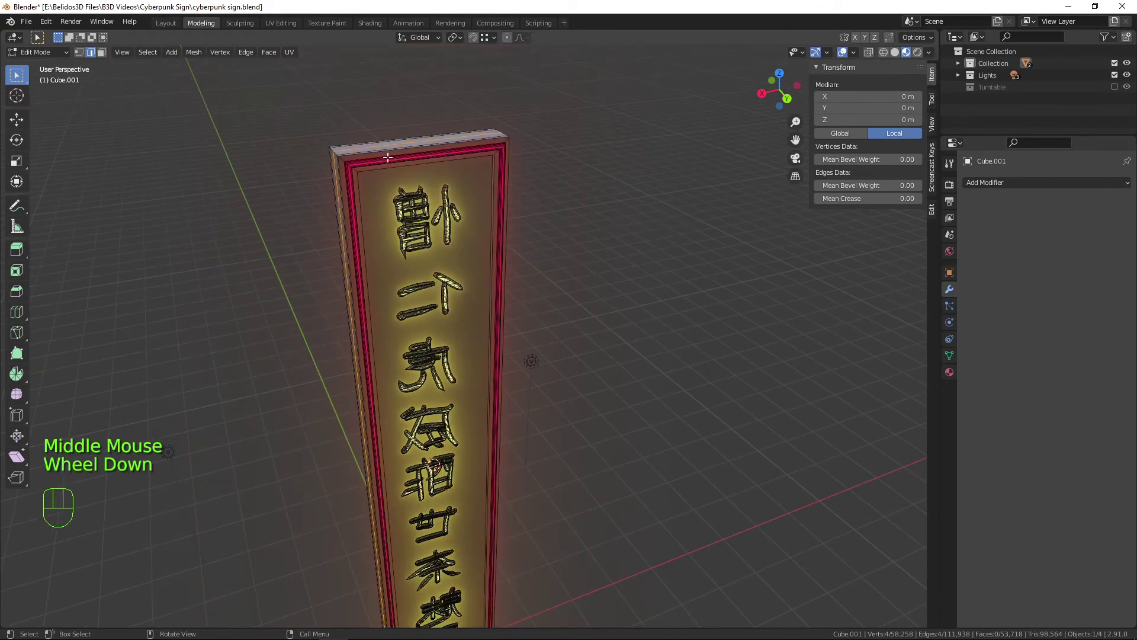
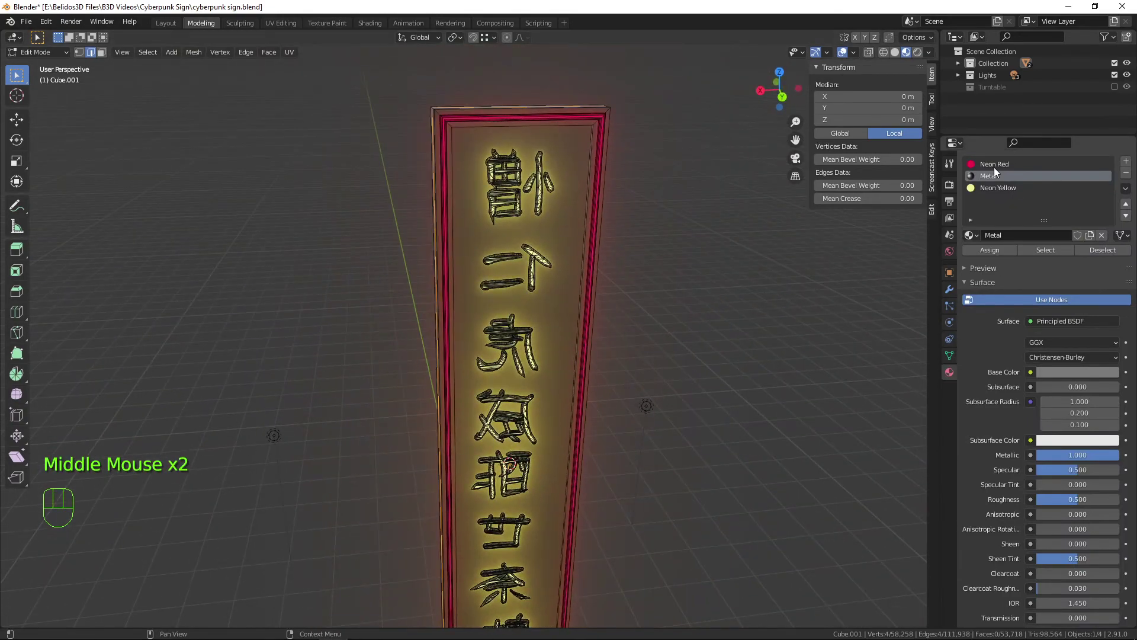
pyautogui.click(991, 192)
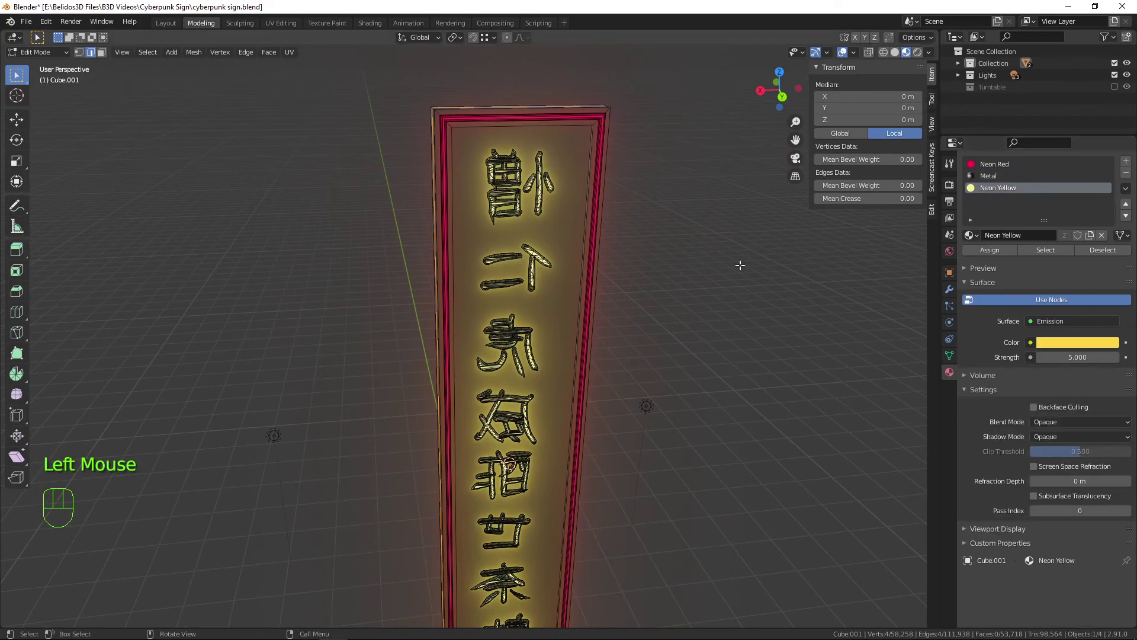
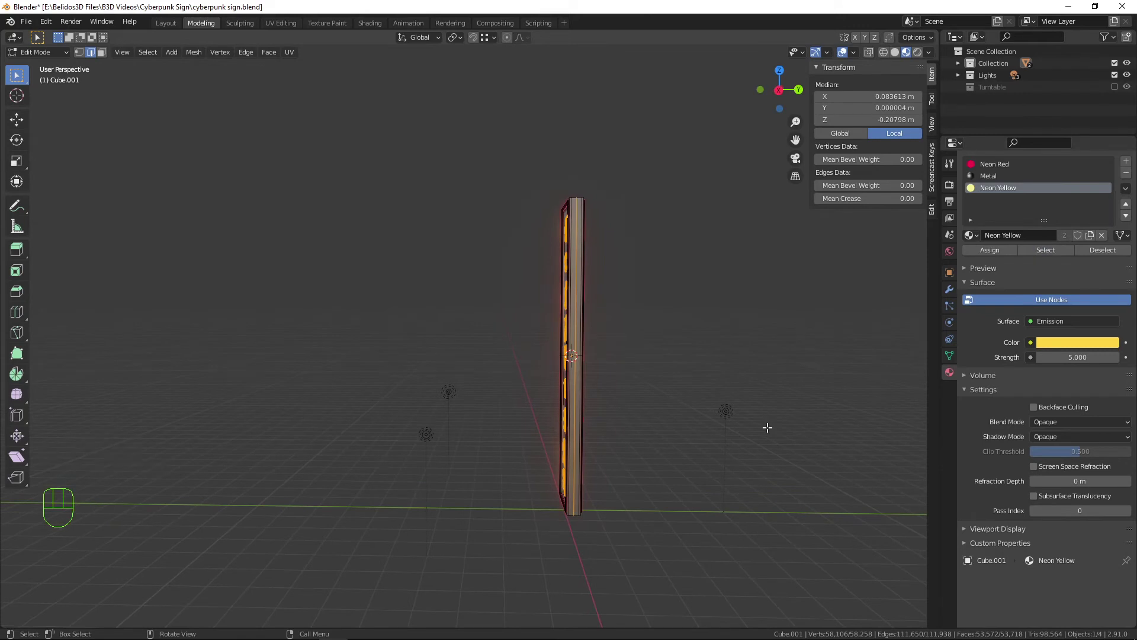
# View the sign side-on in X-ray and box-deselect the yellow letters on one side
pyautogui.press('KP_3')
pyautogui.scroll(3)
pyautogui.press('alt+z')
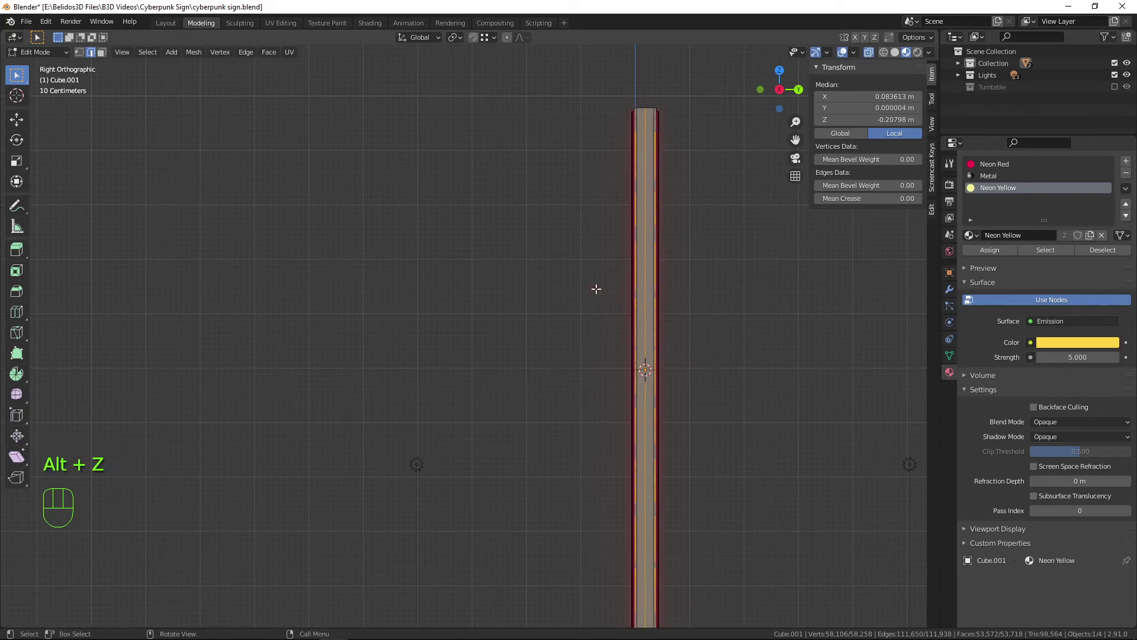
pyautogui.scroll(-3)
pyautogui.press('b')
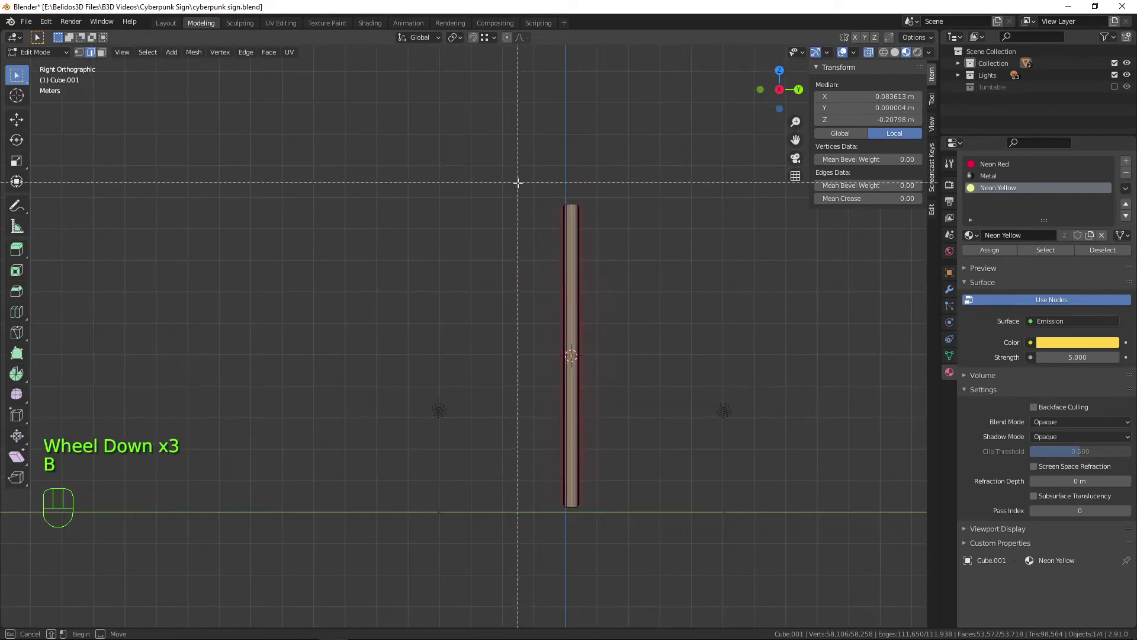
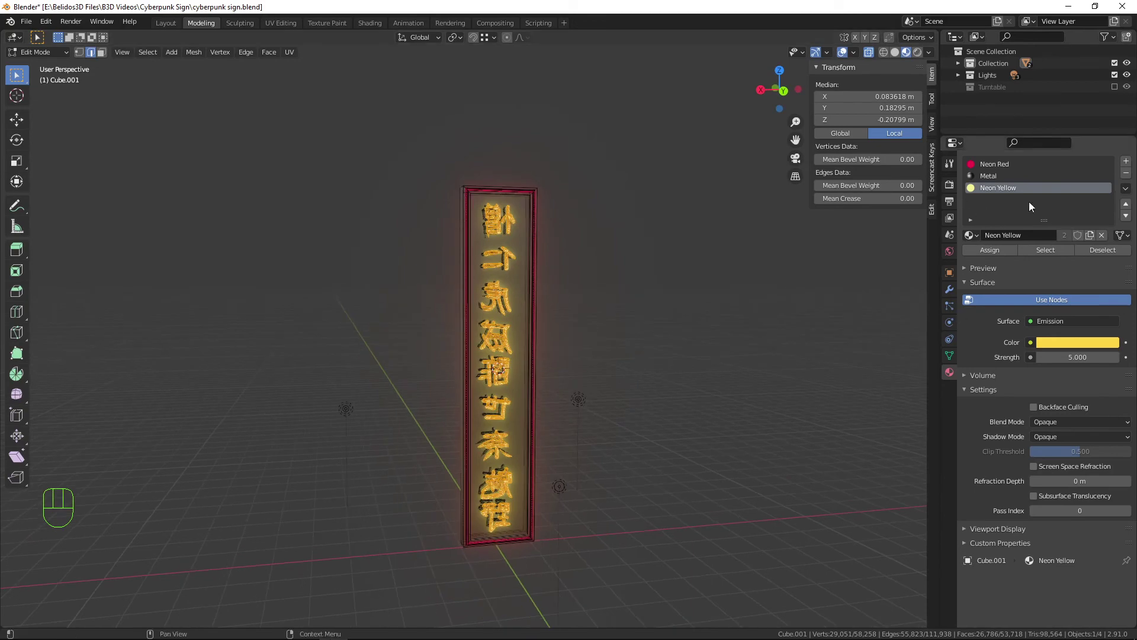
# Create a new material in an added slot and rename it Neon Blue
pyautogui.click(1133, 165)
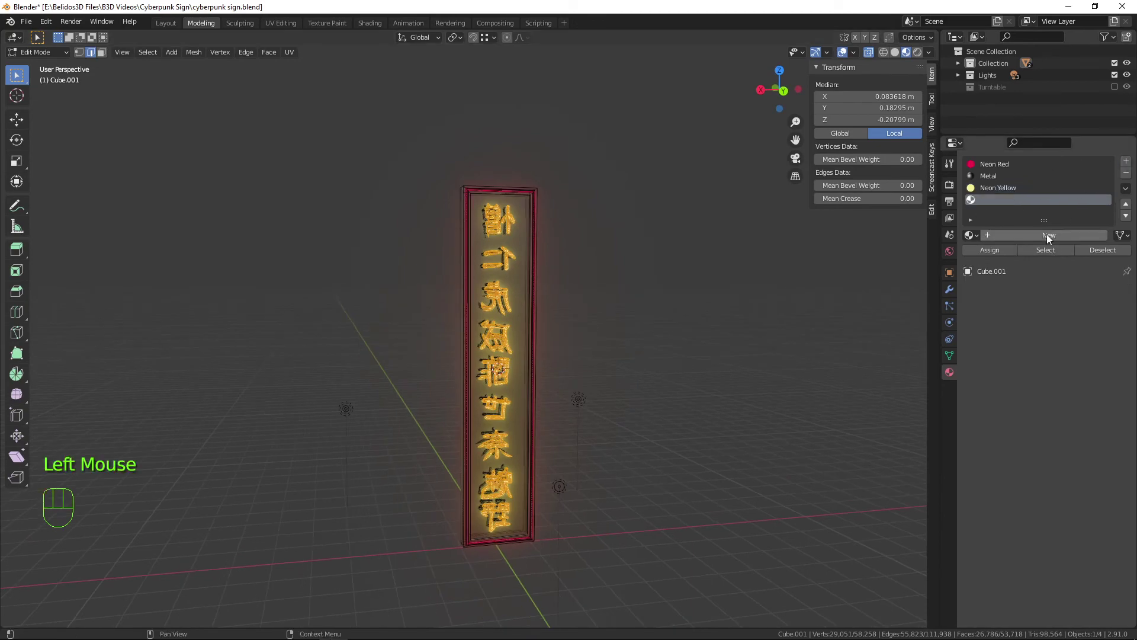
pyautogui.click(1050, 240)
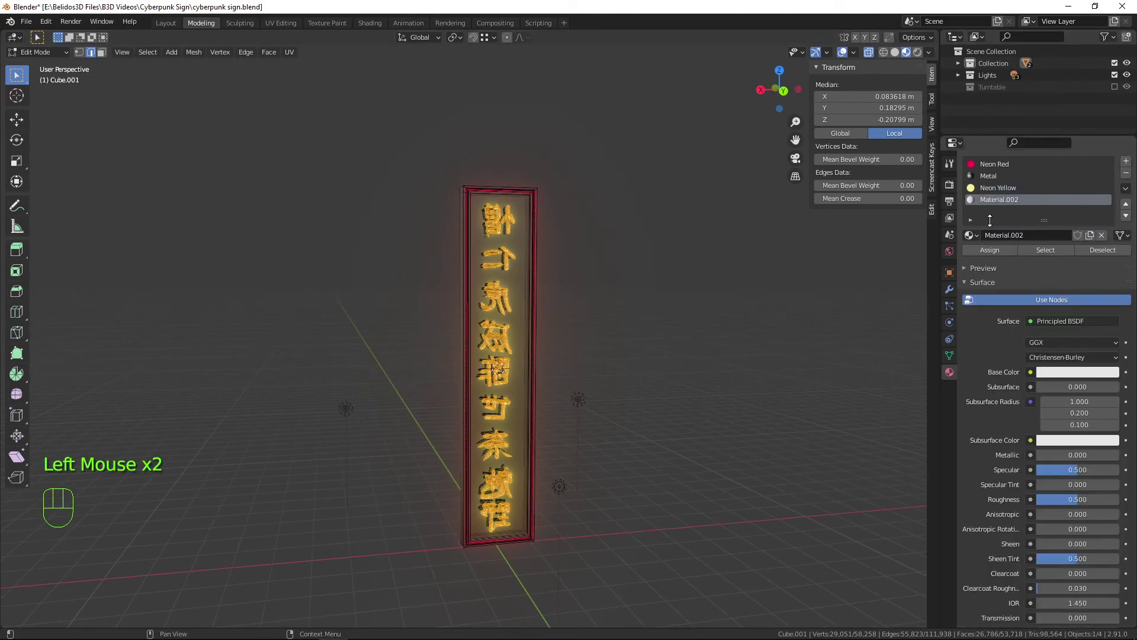
pyautogui.click(1008, 204)
pyautogui.moveTo(1008, 204); pyautogui.dragTo(1008, 204)
pyautogui.press('e')
pyautogui.press('BackSpace')
pyautogui.press('BackSpace')
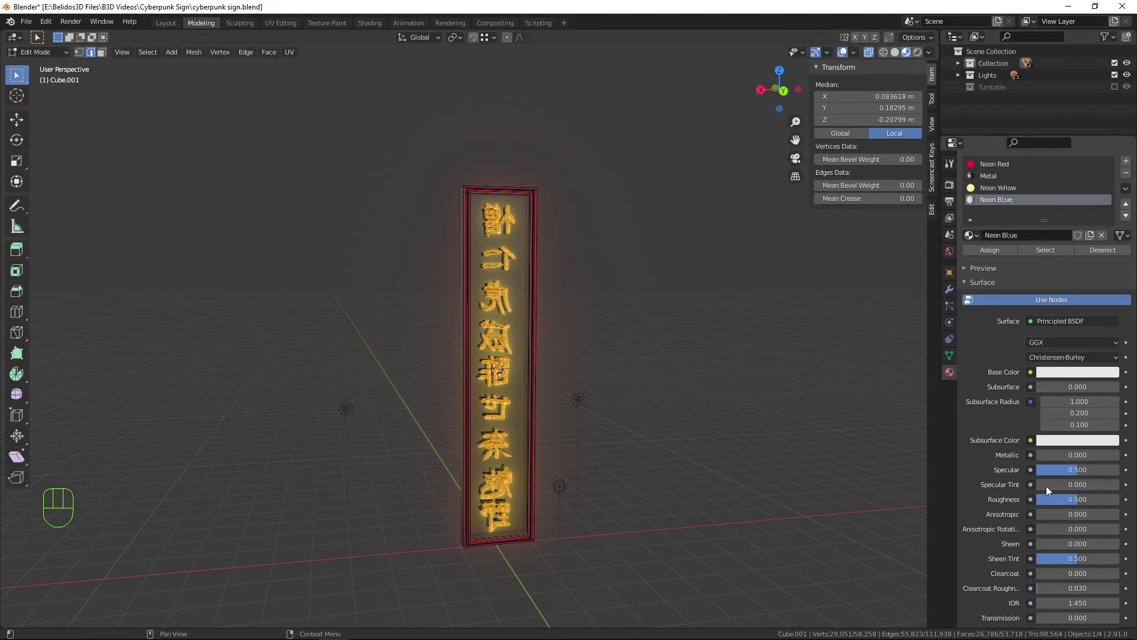
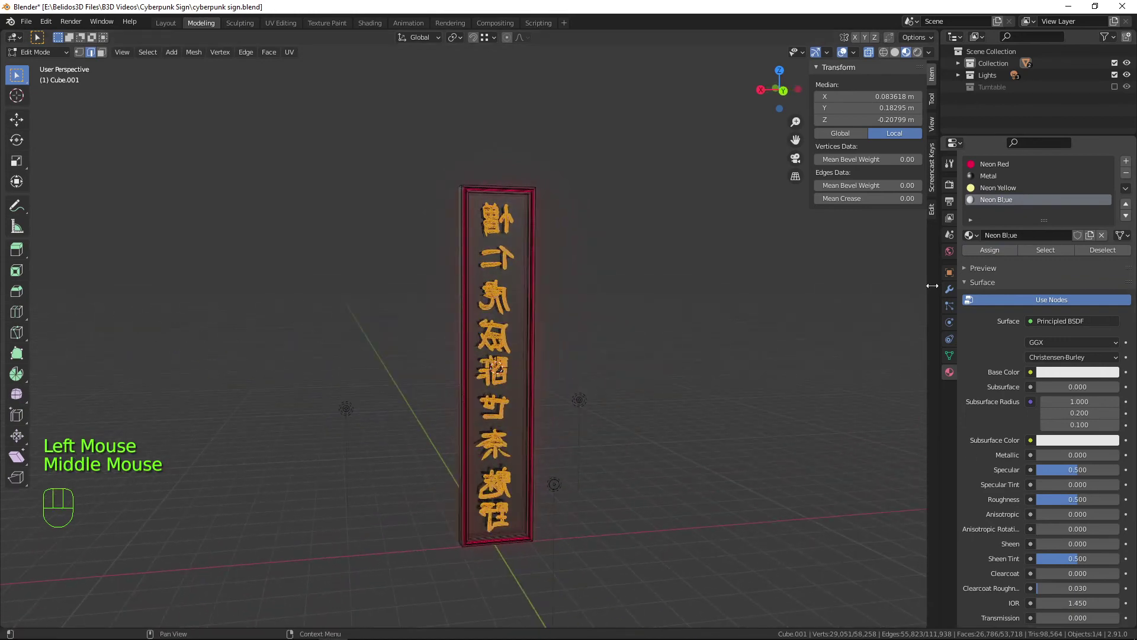
# Switch Neon Blue's surface to Emission and choose its light blue glow colour
pyautogui.click(1049, 328)
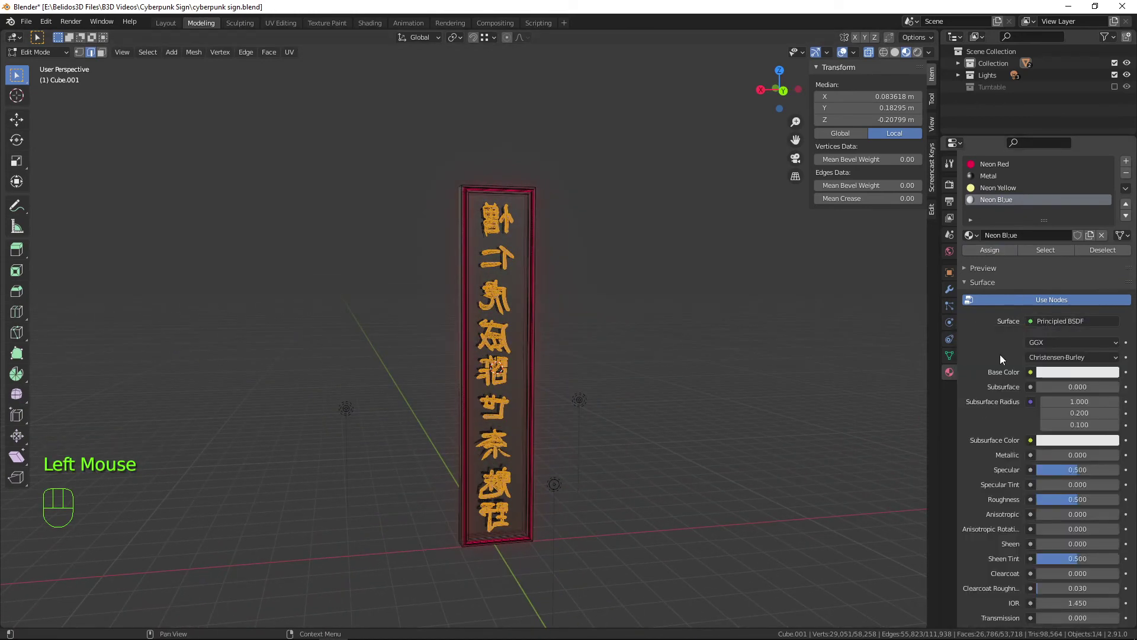
pyautogui.moveTo(1058, 323); pyautogui.dragTo(988, 404)
pyautogui.click(1063, 349)
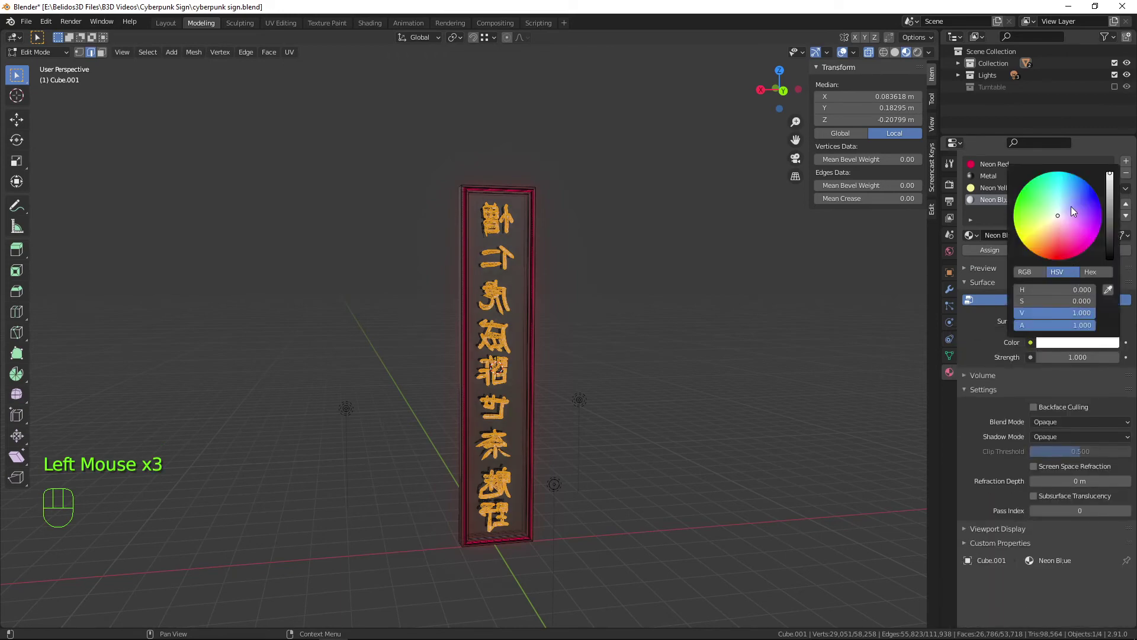
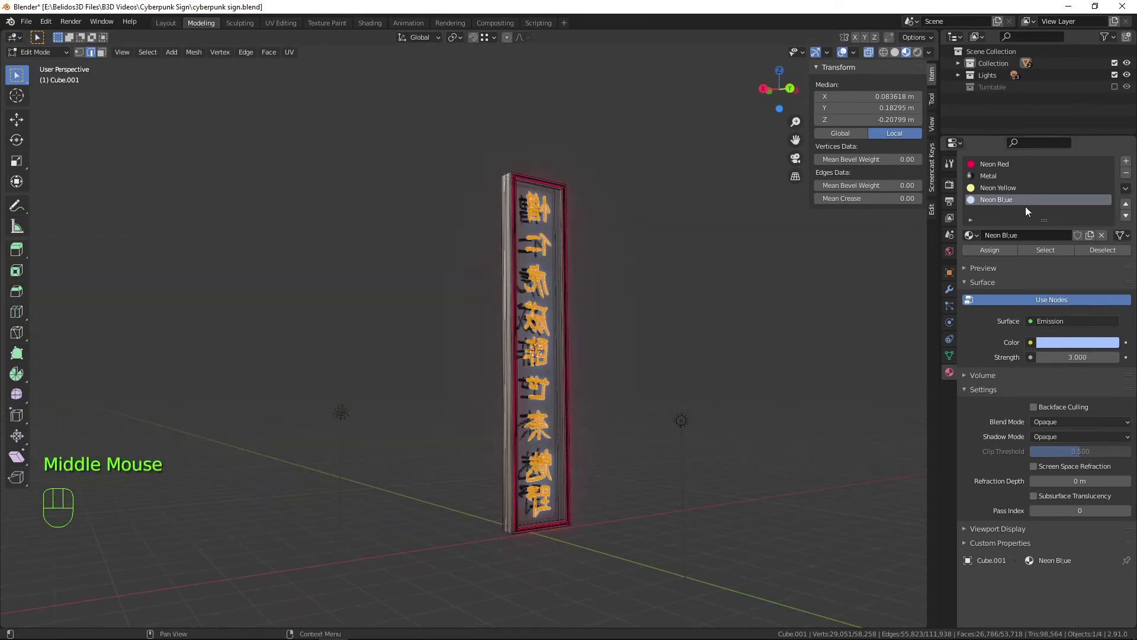
# Deselect all, select every Neon Red face, then side-on box-deselect the border on one side
pyautogui.press('a')
pyautogui.press('a')
pyautogui.click(989, 169)
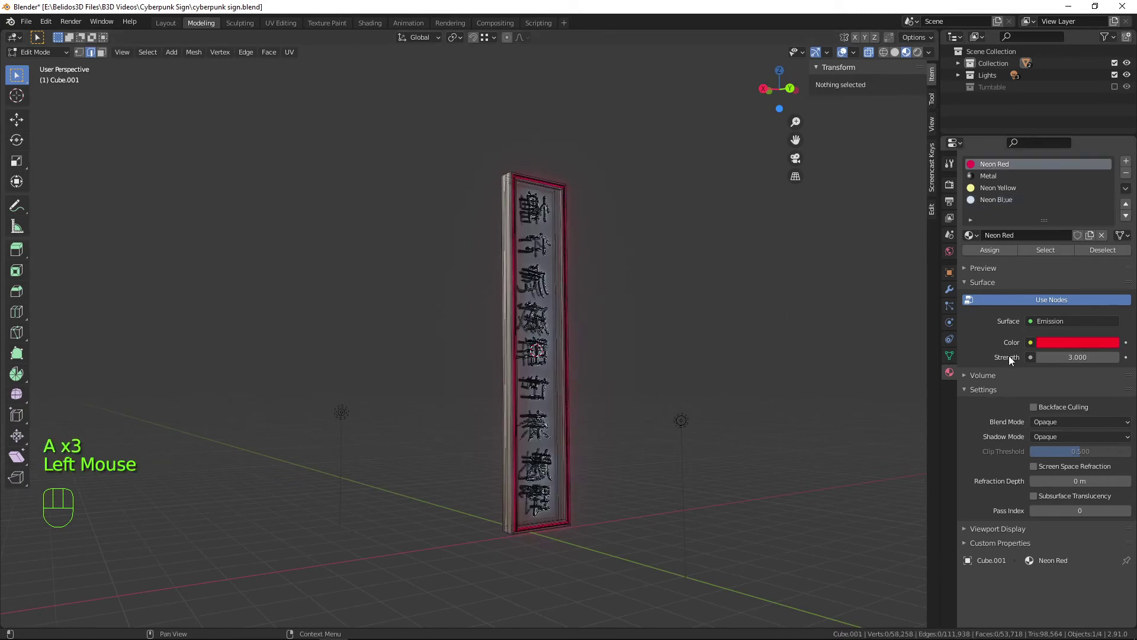
pyautogui.click(1035, 257)
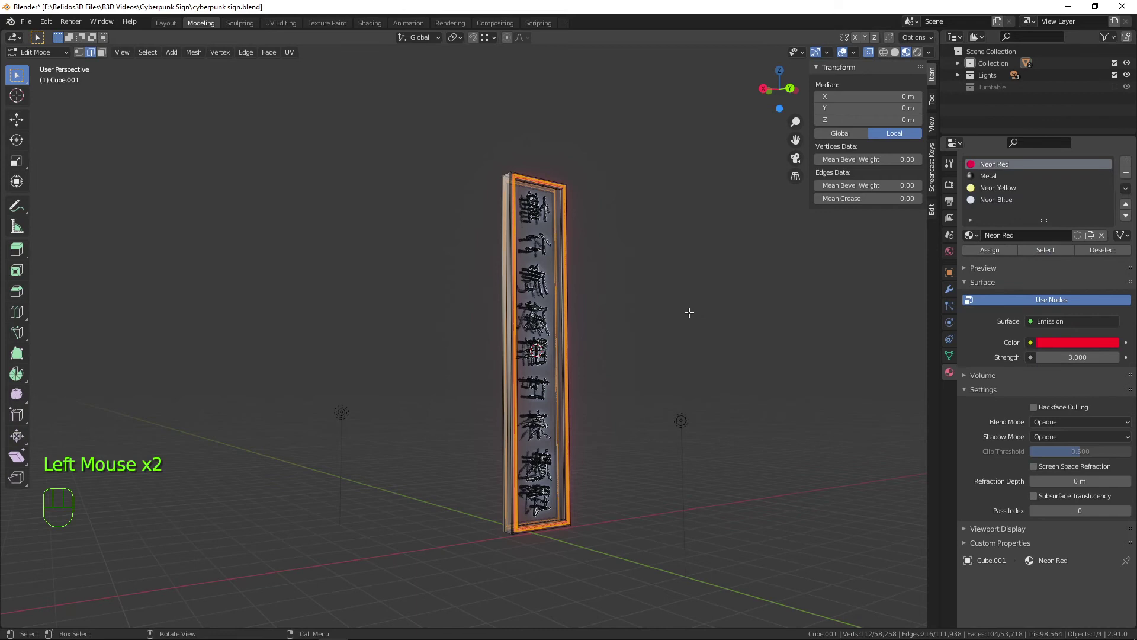
pyautogui.press('KP_3')
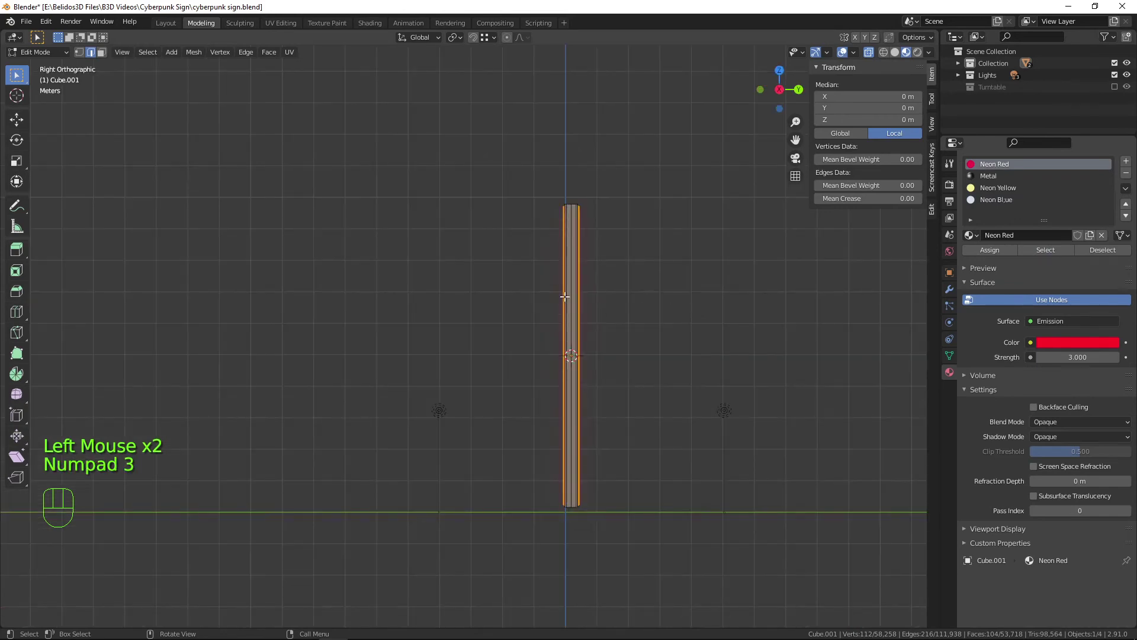
pyautogui.press('b')
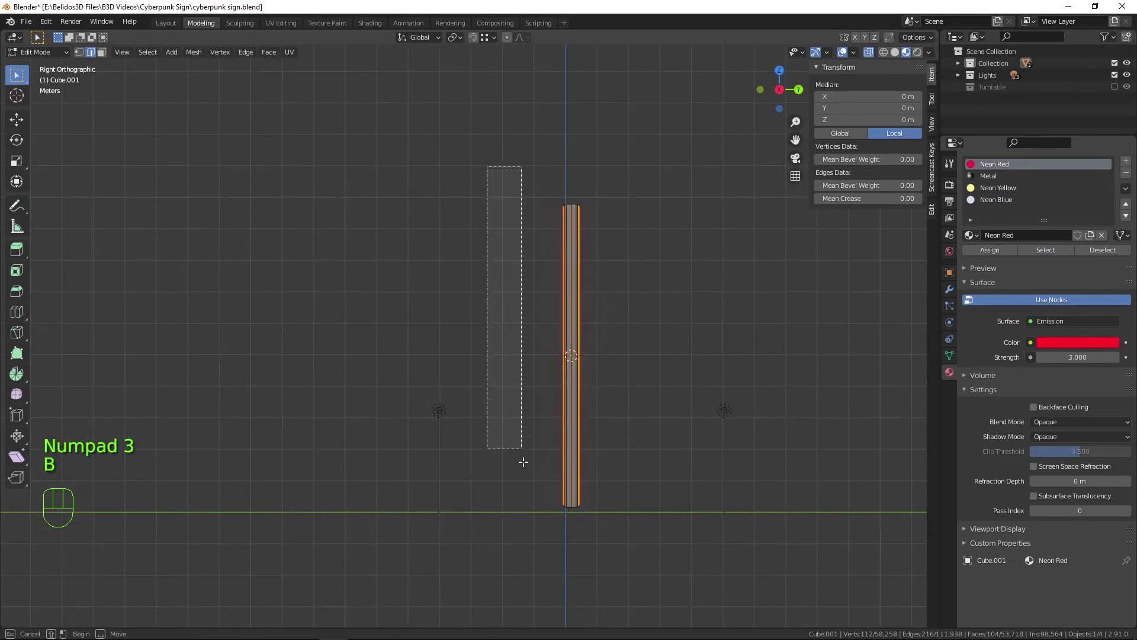
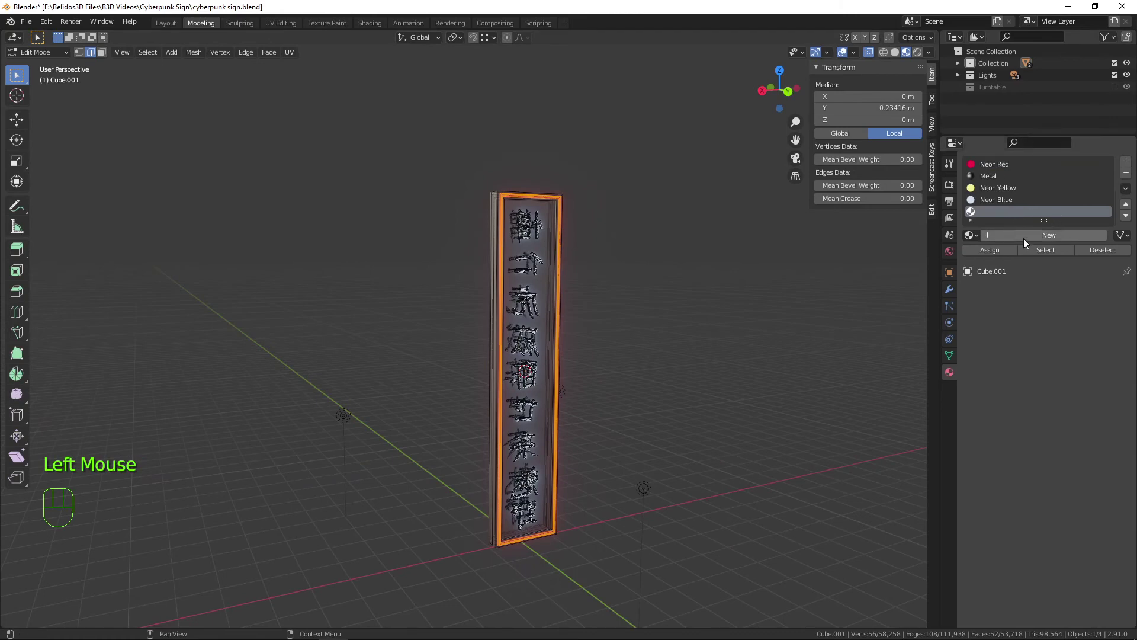
# Create a new material for the back border and rename it Neon Green
pyautogui.click(1027, 242)
pyautogui.click(992, 213)
pyautogui.moveTo(993, 213); pyautogui.dragTo(997, 205)
pyautogui.press('e')
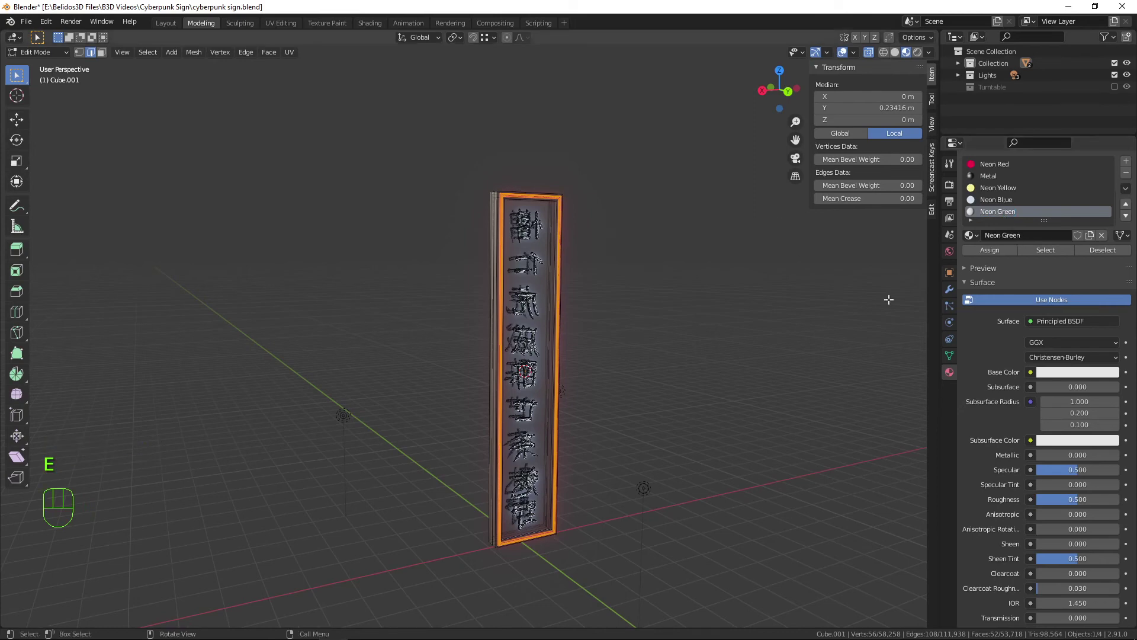
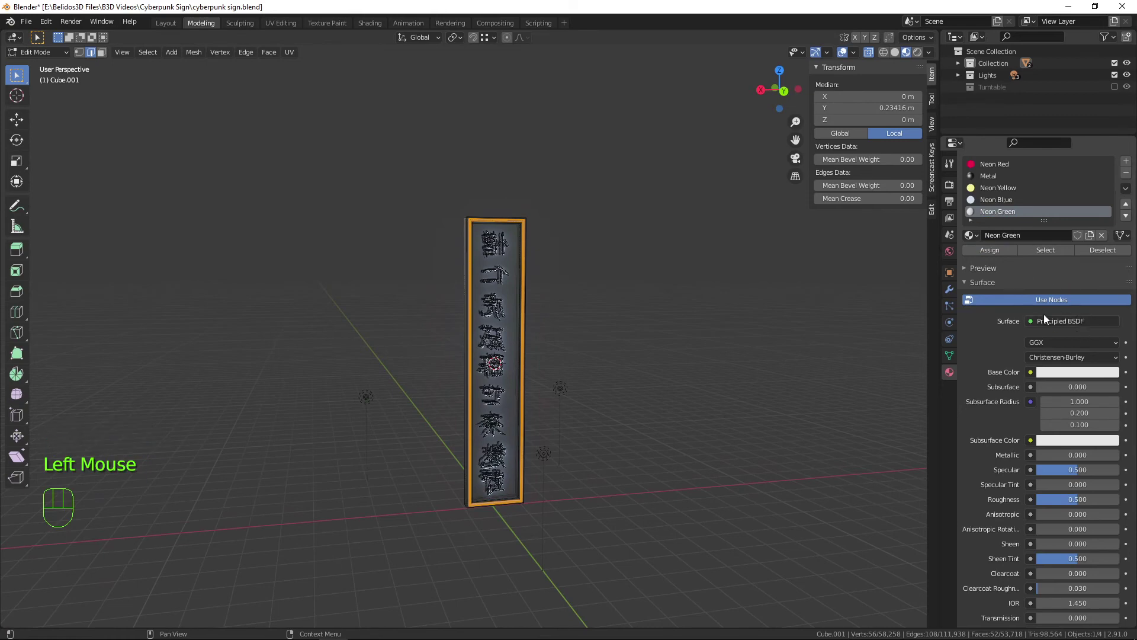
# Switch Neon Green's surface to Emission and choose its bright green glow colour
pyautogui.moveTo(1058, 327); pyautogui.dragTo(985, 358)
pyautogui.moveTo(1065, 321); pyautogui.dragTo(980, 407)
pyautogui.click(1063, 349)
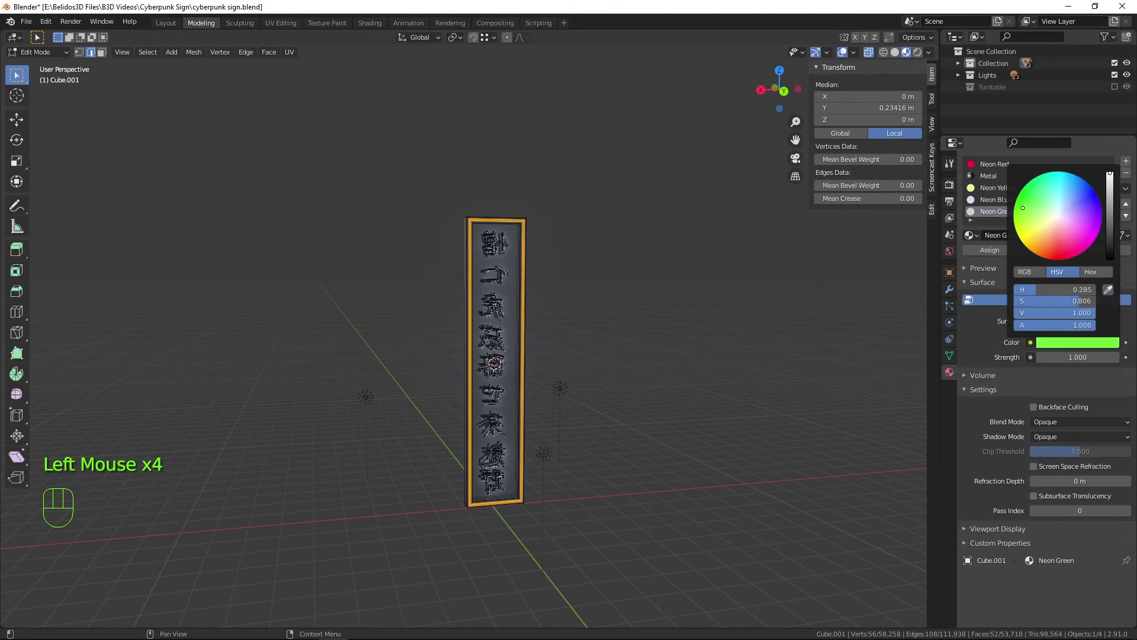
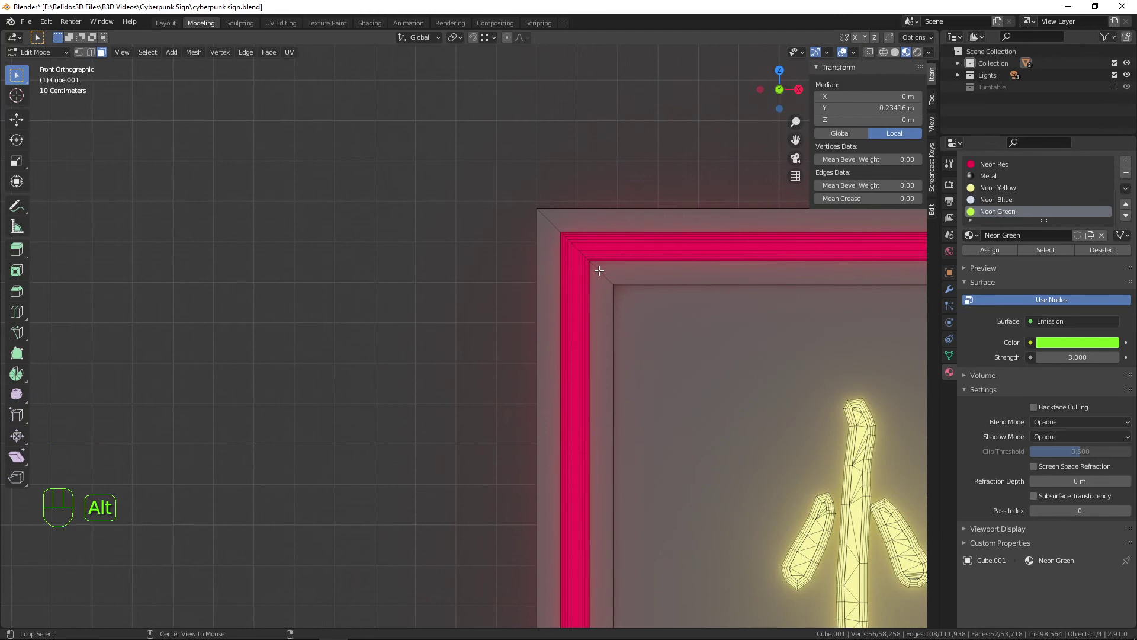
# Switch to edge select mode ready to pick the inner frame loop
pyautogui.press('2')
pyautogui.press('3')
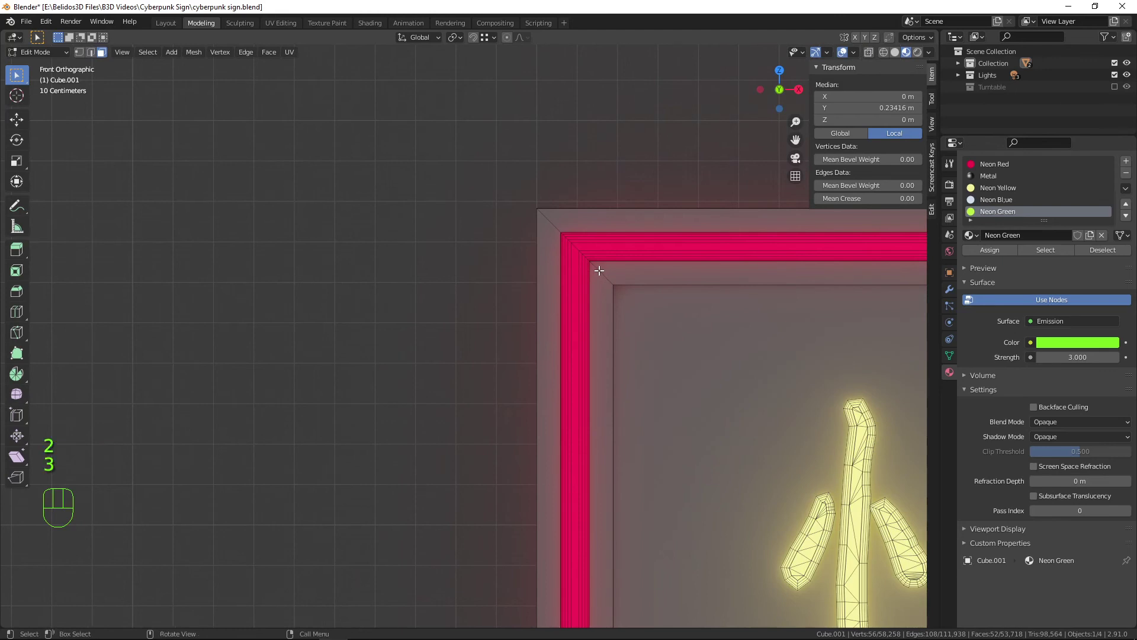